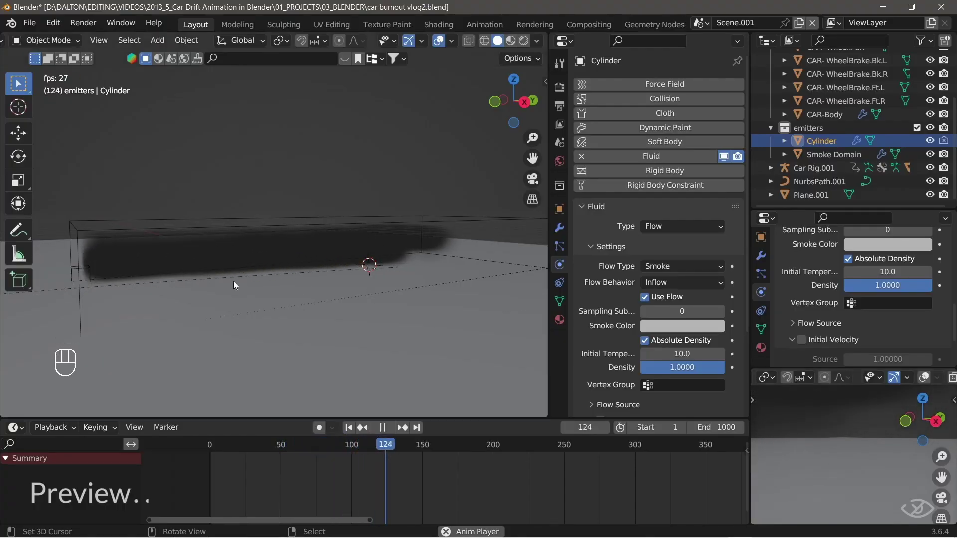
Paste the copied wheel keyframes in the Dope Sheet and play the animation.
key("space")
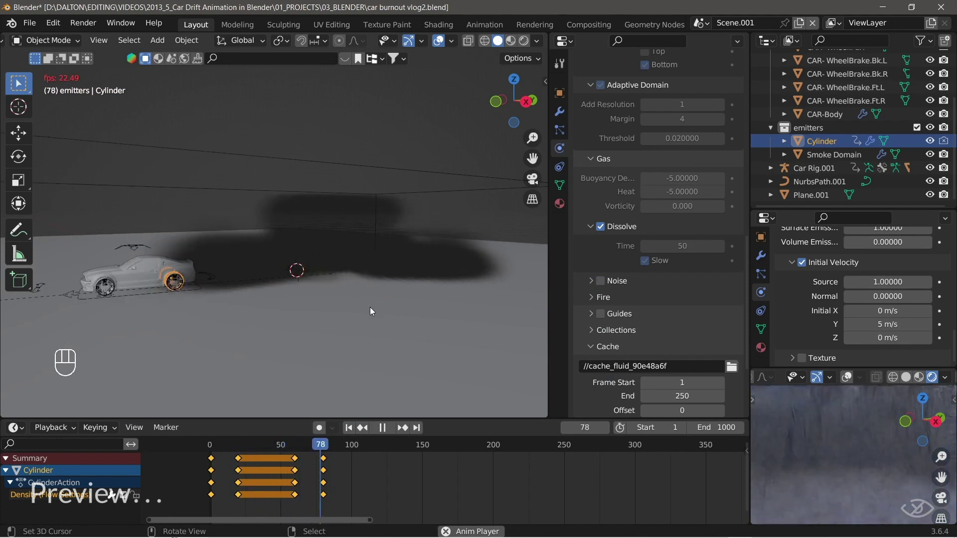
key("w")
key("w")
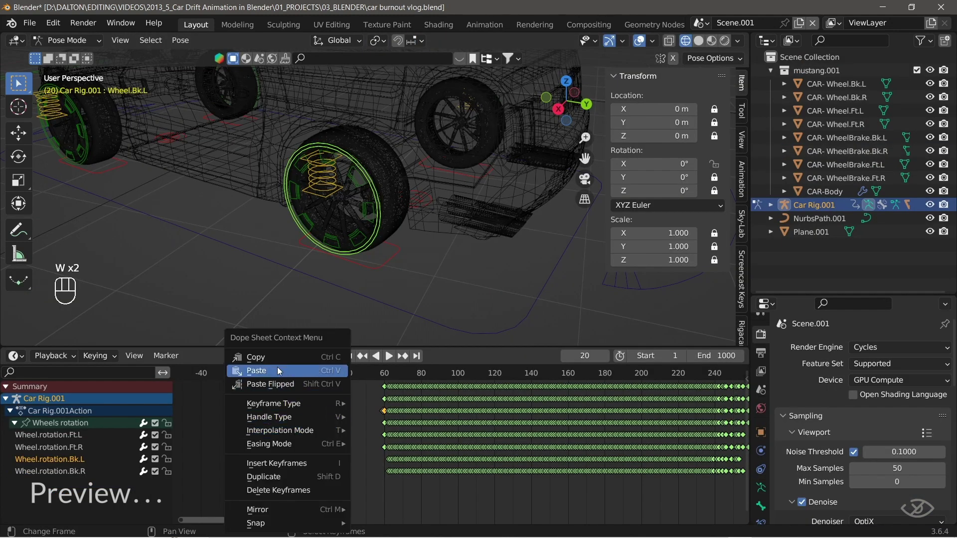
key("space")
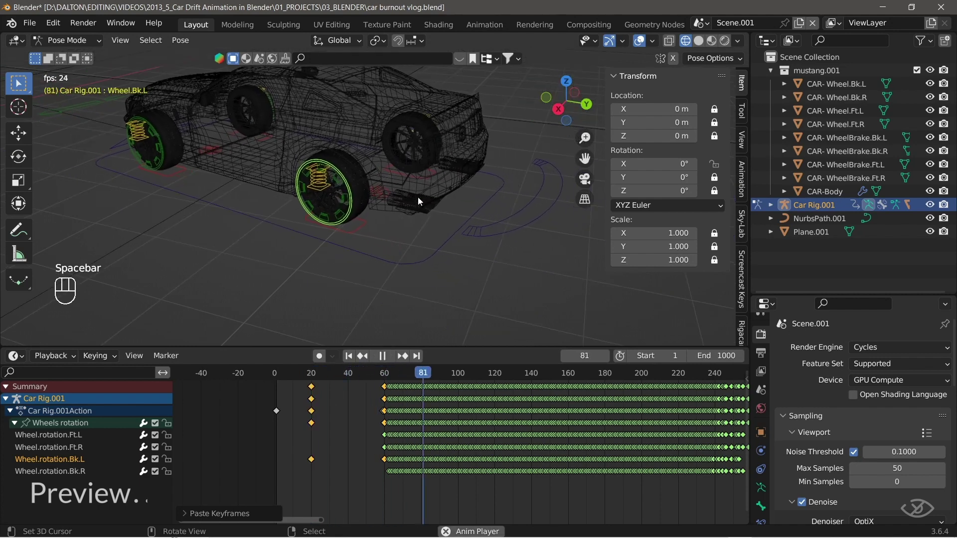
Stop playback and orbit around the rigged car at the start of its curved path.
key("space")
left_click_drag(423, 317, 392, 307)
left_click_drag(408, 304, 444, 314)
key("n")
key("n")
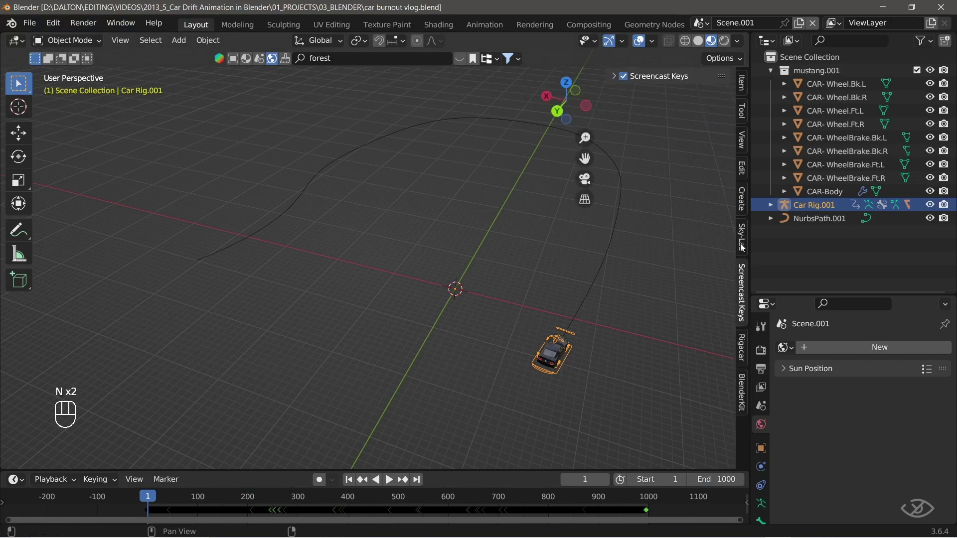
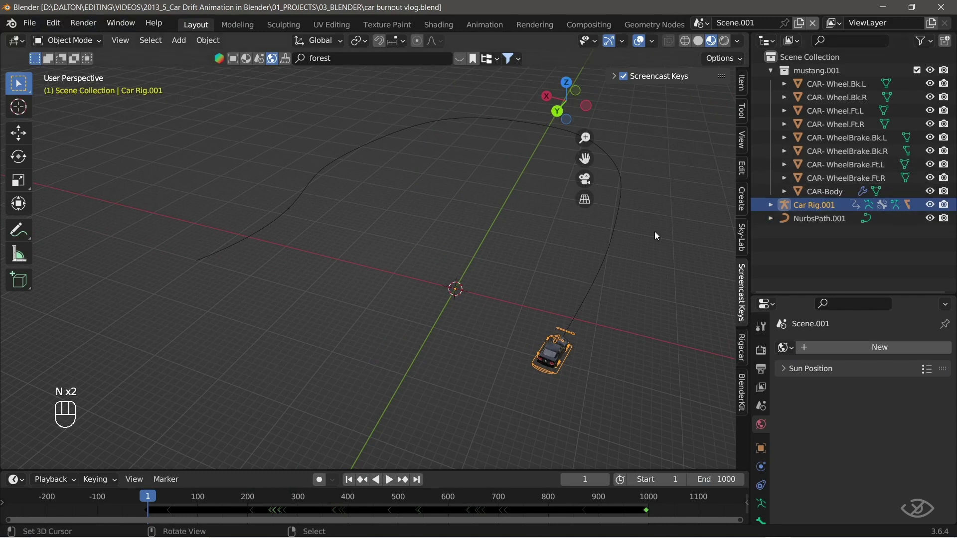
Frame the scene from top view and add a flat ground plane at the origin.
left_click_drag(452, 287, 442, 293)
middle_click(454, 263)
left_click_drag(186, 46, 319, 76)
key("KP_7")
Scale the ground plane so it covers the car's whole curved path.
middle_click(382, 351)
key("ctrl+s")
key("s")
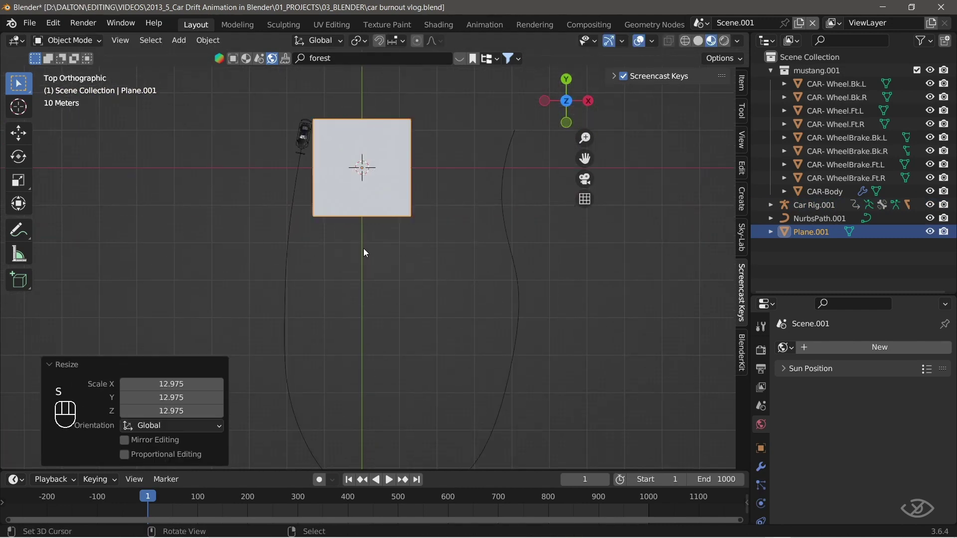
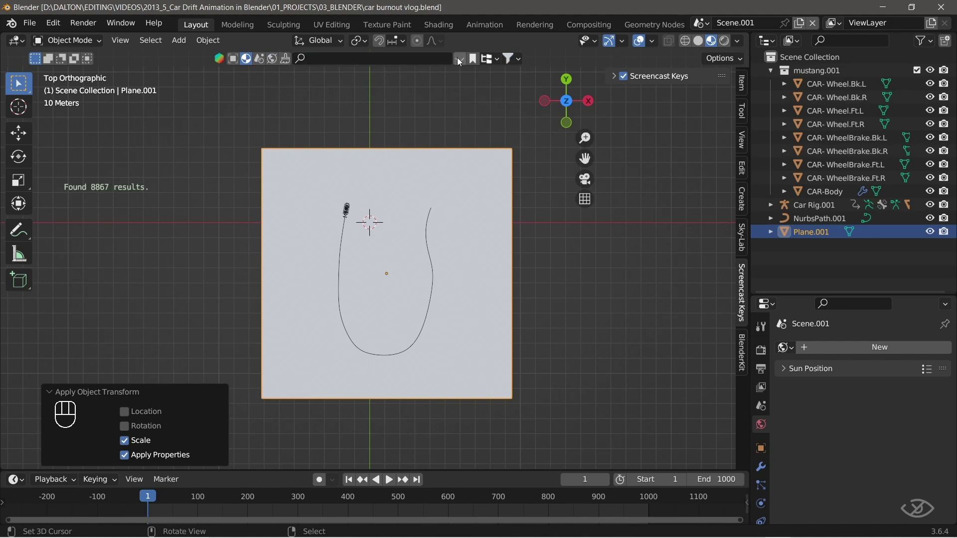
Apply a grey asphalt BlenderKit material to the ground plane and save the file.
left_click_drag(381, 68, 378, 64)
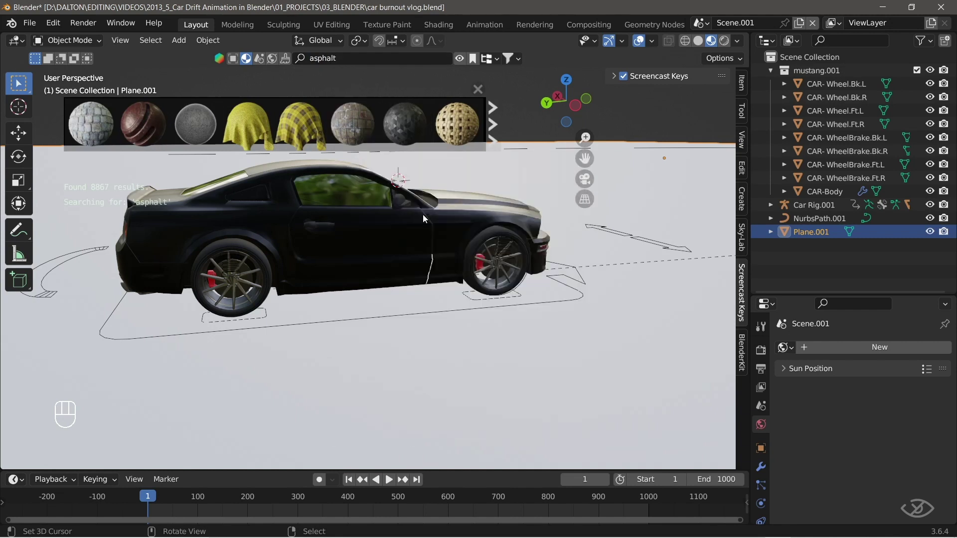
left_click(410, 131)
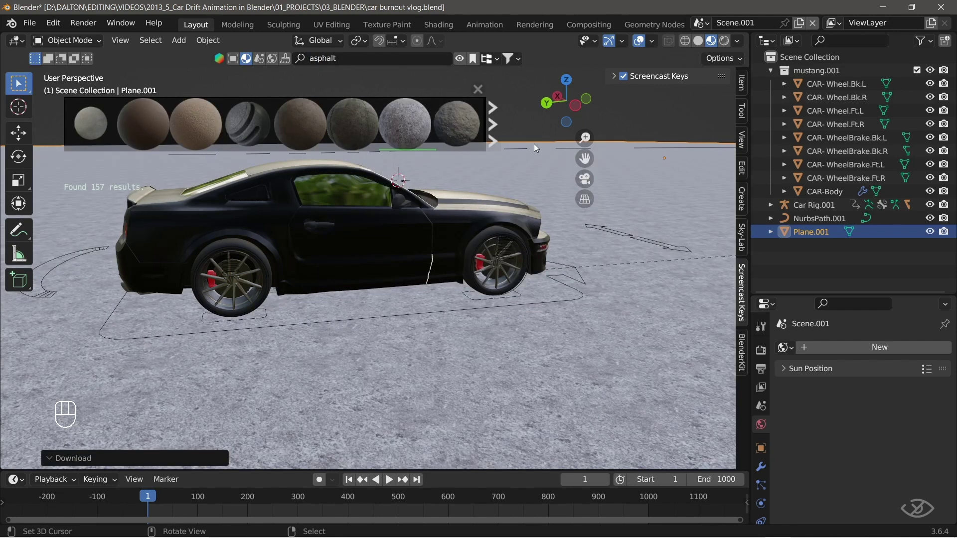
left_click(484, 96)
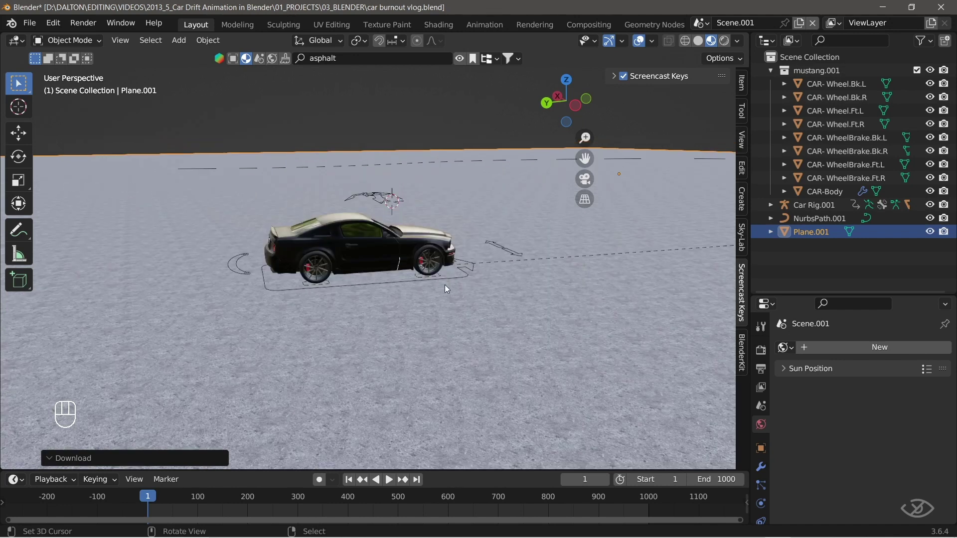
key("ctrl+s")
left_click_drag(429, 287, 408, 284)
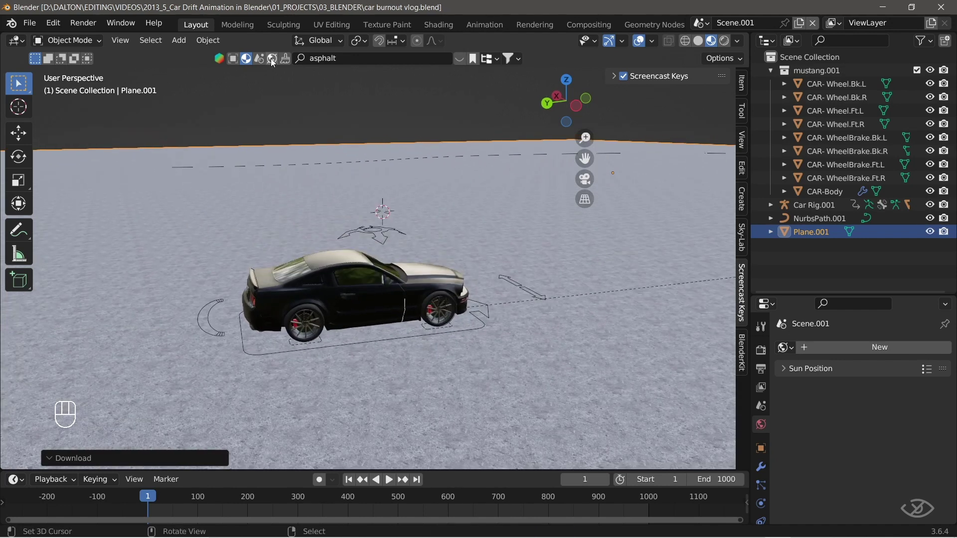
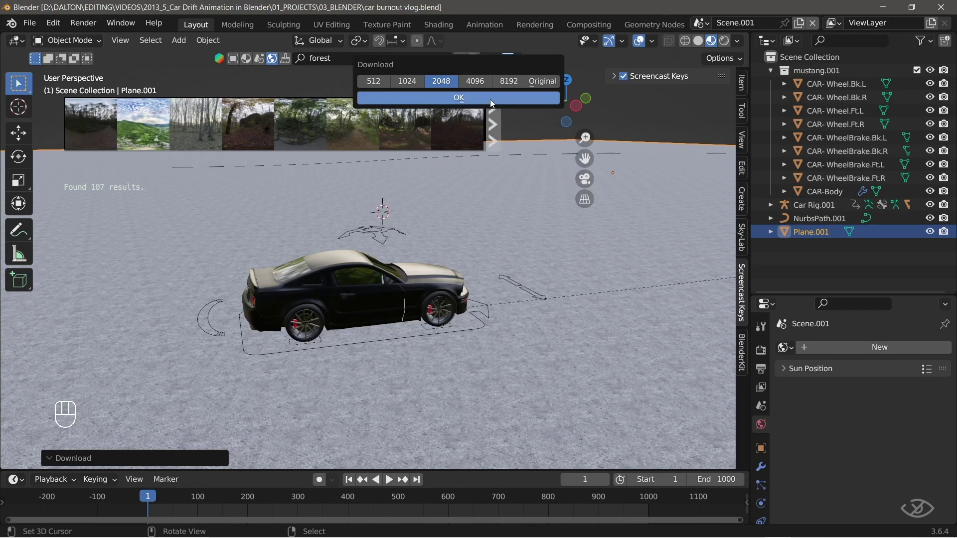
Download the Mountain forest HDRI at 2048 and preview it as the world background in rendered shading.
left_click(478, 93)
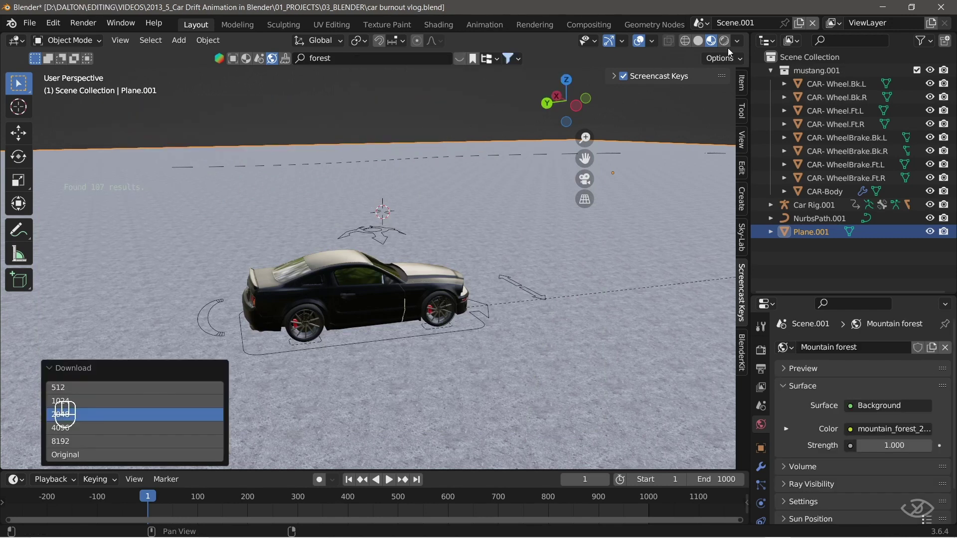
key("ctrl+s")
middle_click(467, 343)
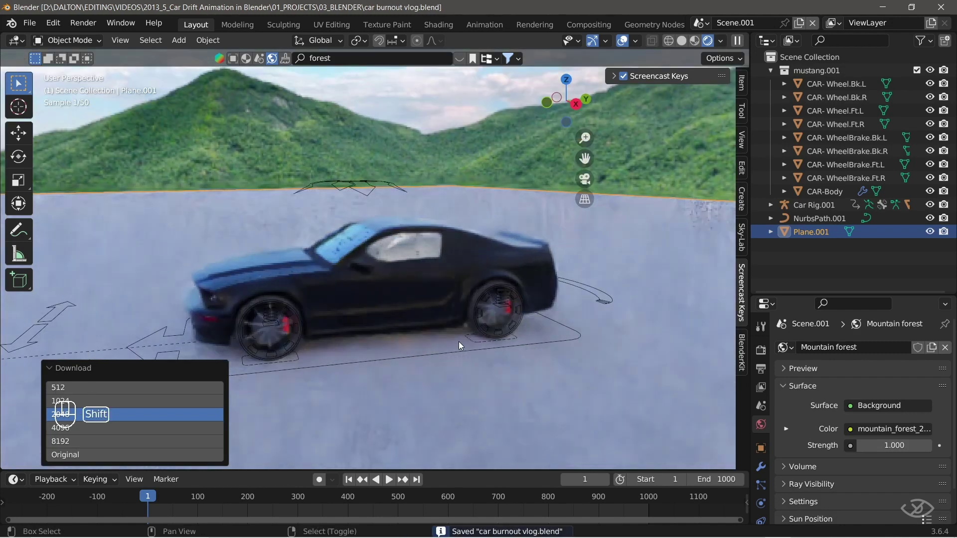
key("ctrl+s")
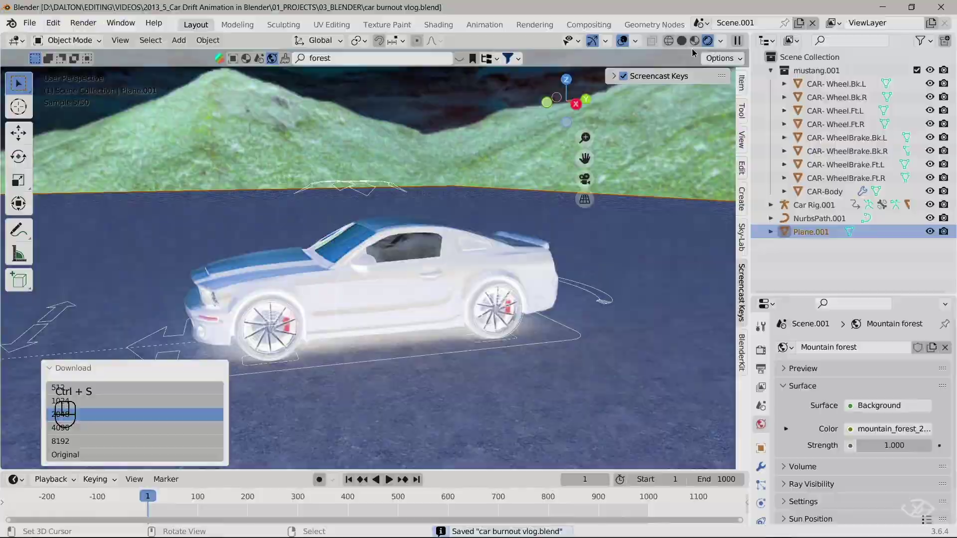
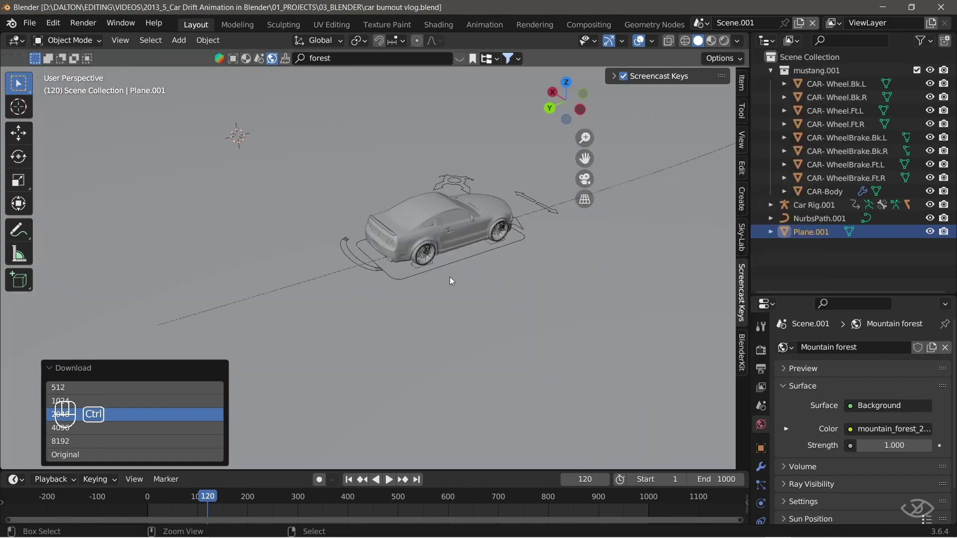
key("ctrl+s")
left_click(349, 486)
left_click_drag(327, 260, 369, 282)
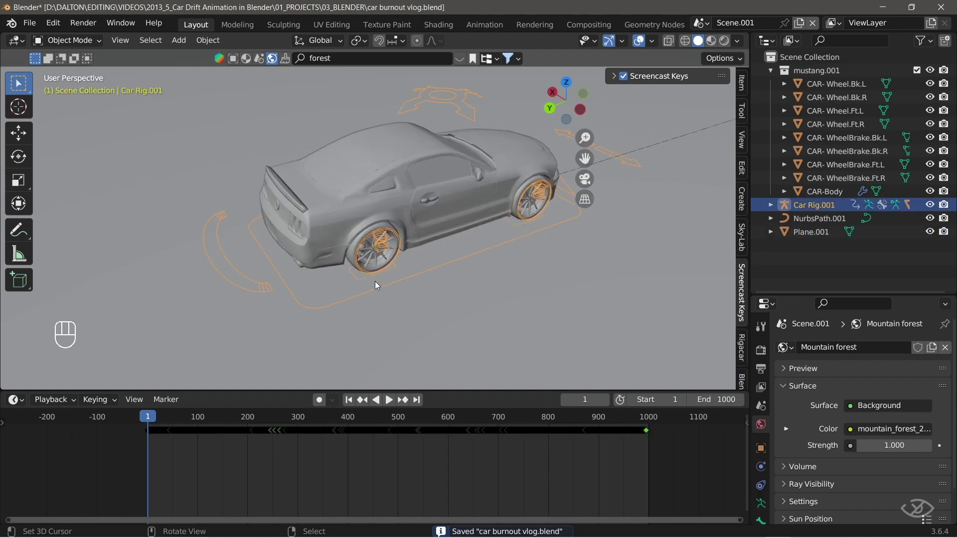
left_click_drag(429, 287, 402, 250)
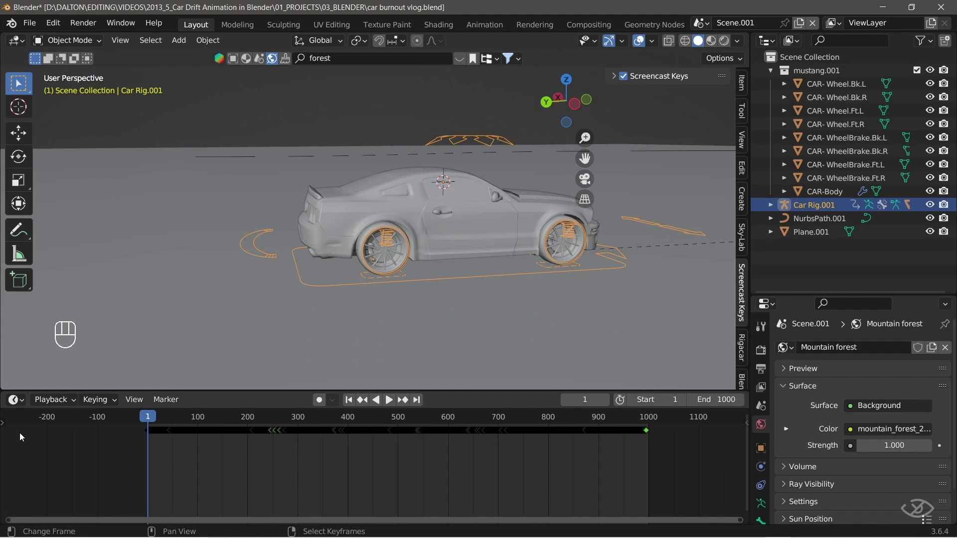
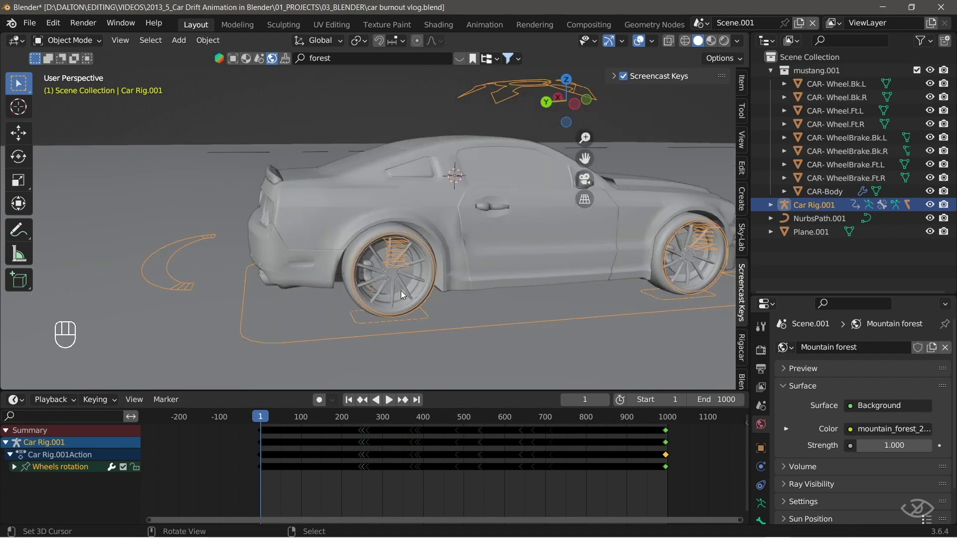
left_click_drag(481, 295, 485, 267)
key("space")
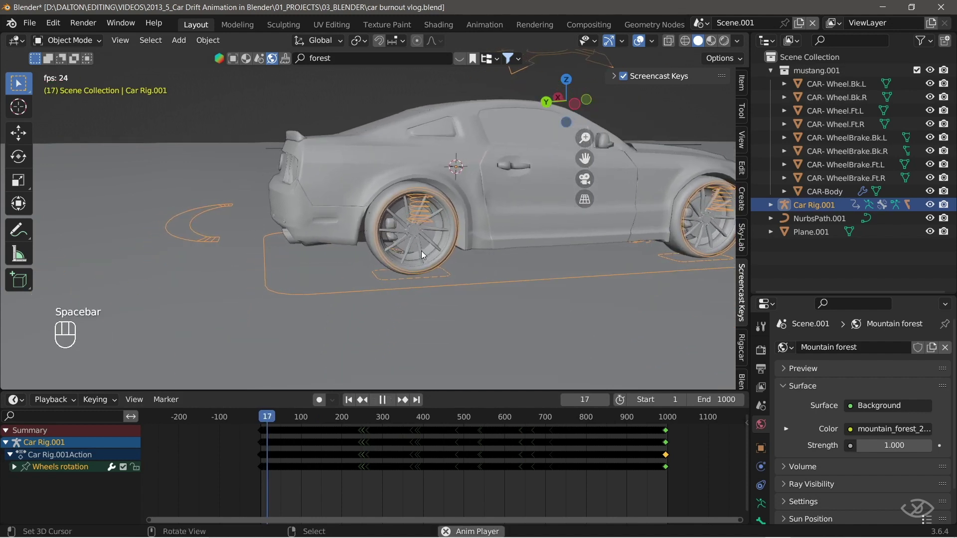
key("space")
key("space")
key("space")
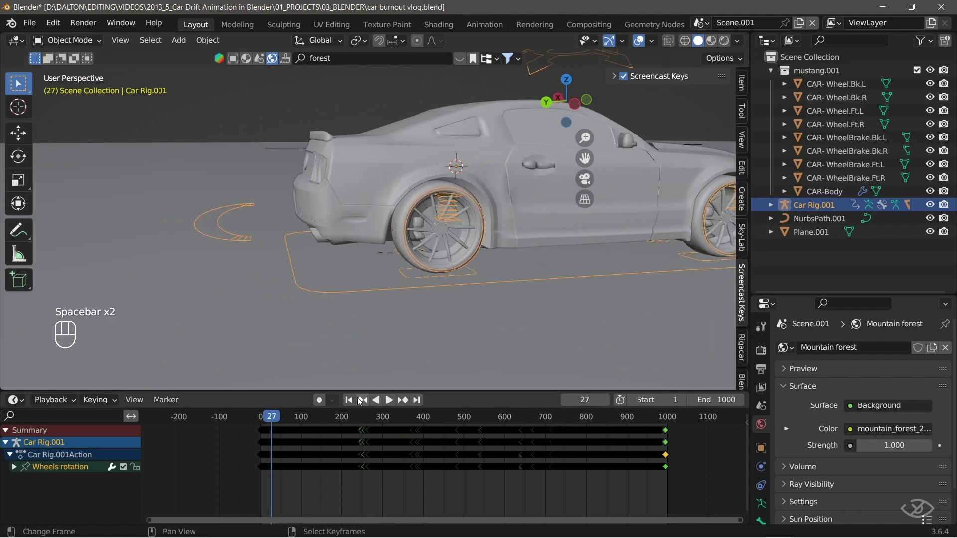
key("space")
key("space")
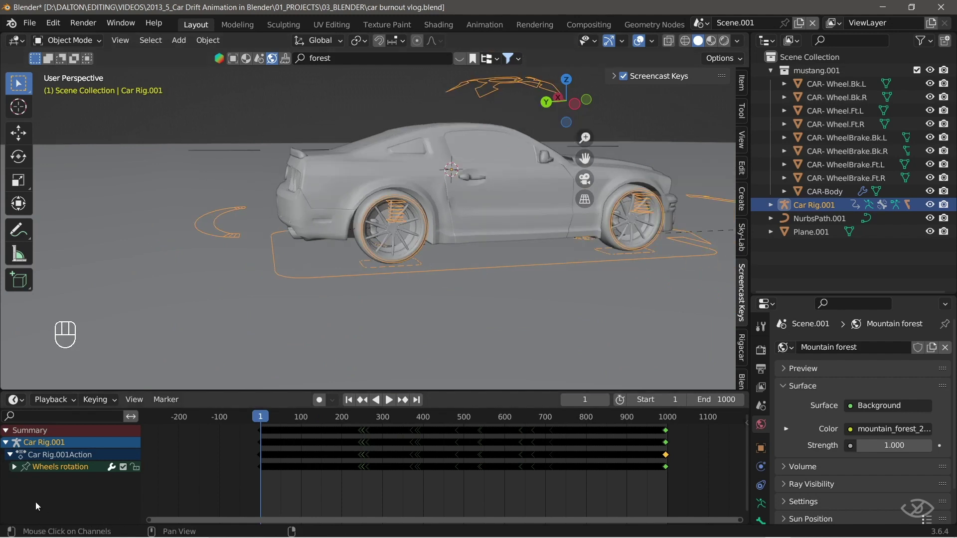
Duplicate the Offset Factor start keyframe near frame 60 so the car holds still, then play it back.
left_click_drag(22, 471, 402, 220)
key("ctrl+s")
key("ctrl+Tab")
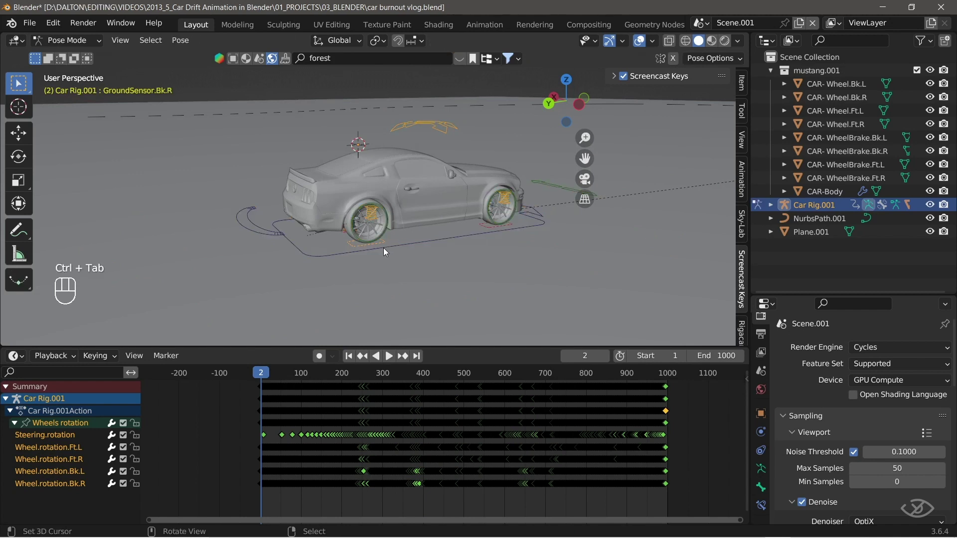
left_click_drag(386, 249, 226, 491)
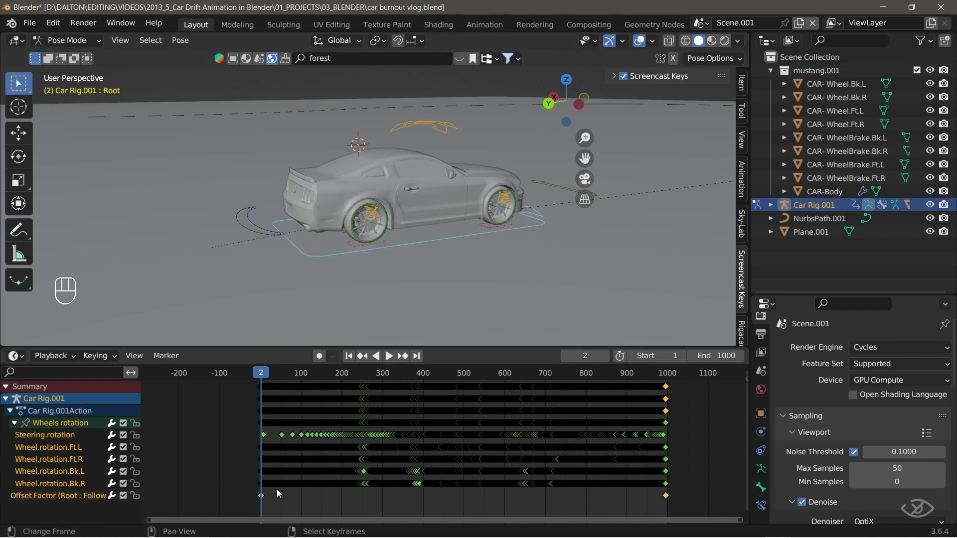
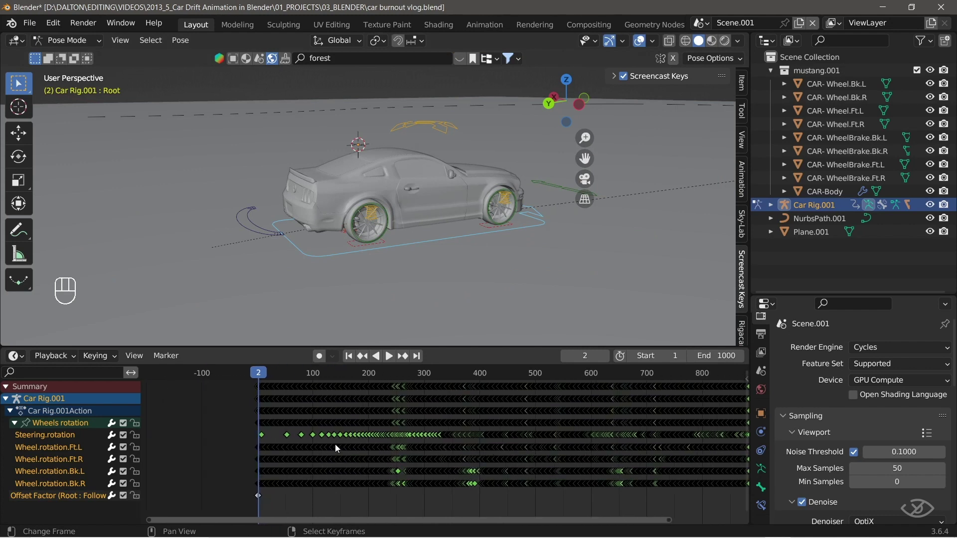
key("space")
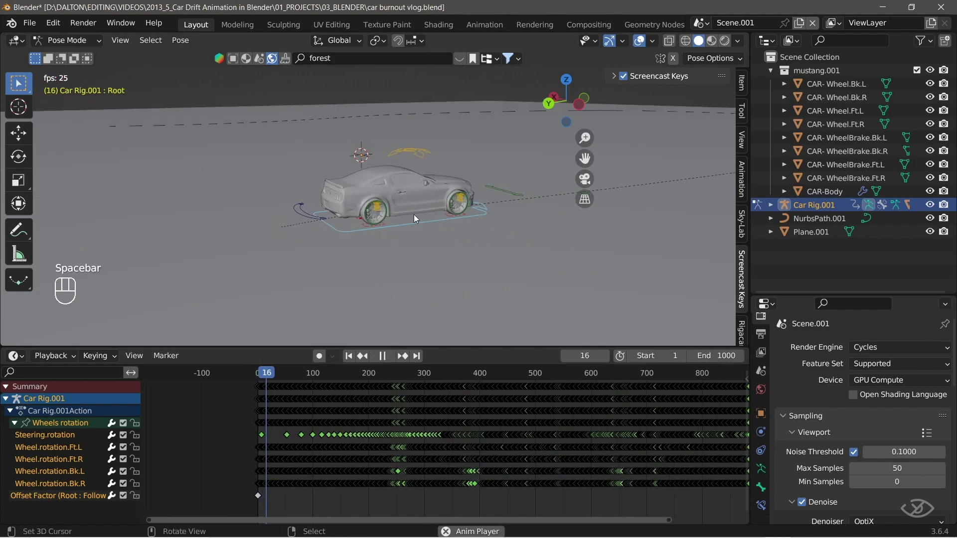
key("space")
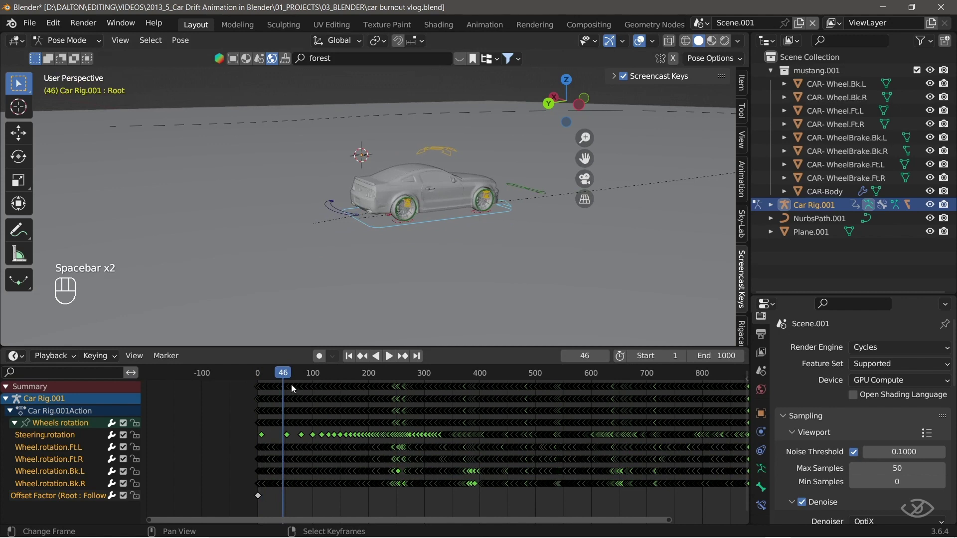
Return to the first frame and replay the car's drive along the path to check the hold.
left_click_drag(292, 383, 302, 423)
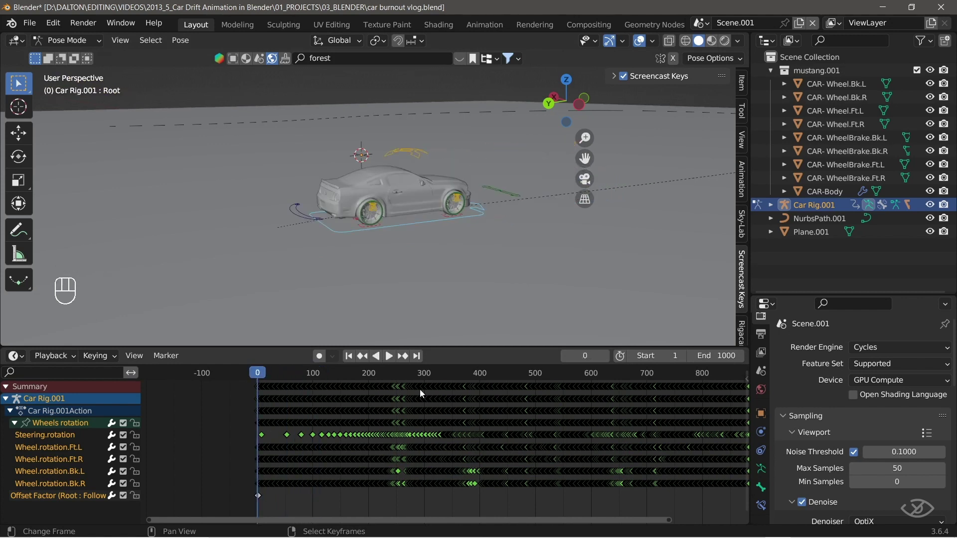
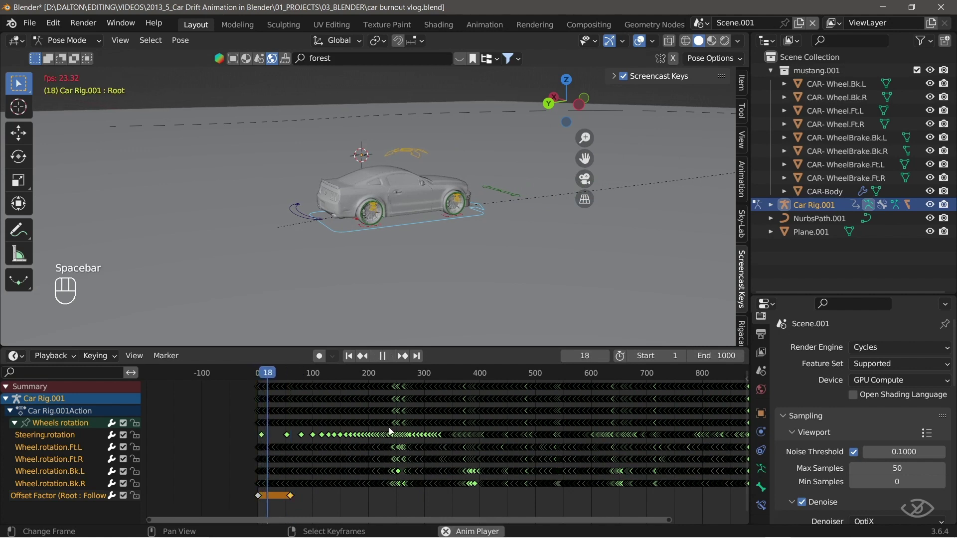
key("space")
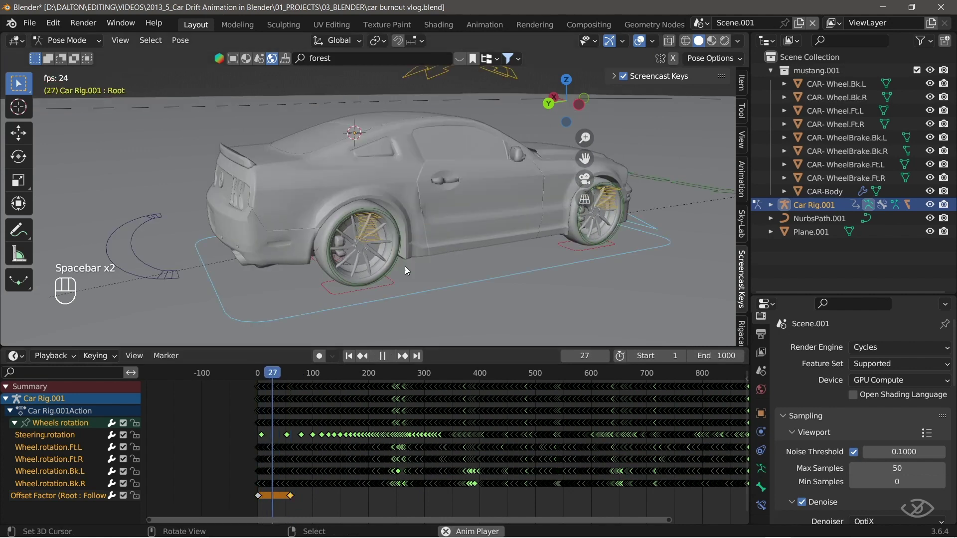
key("space")
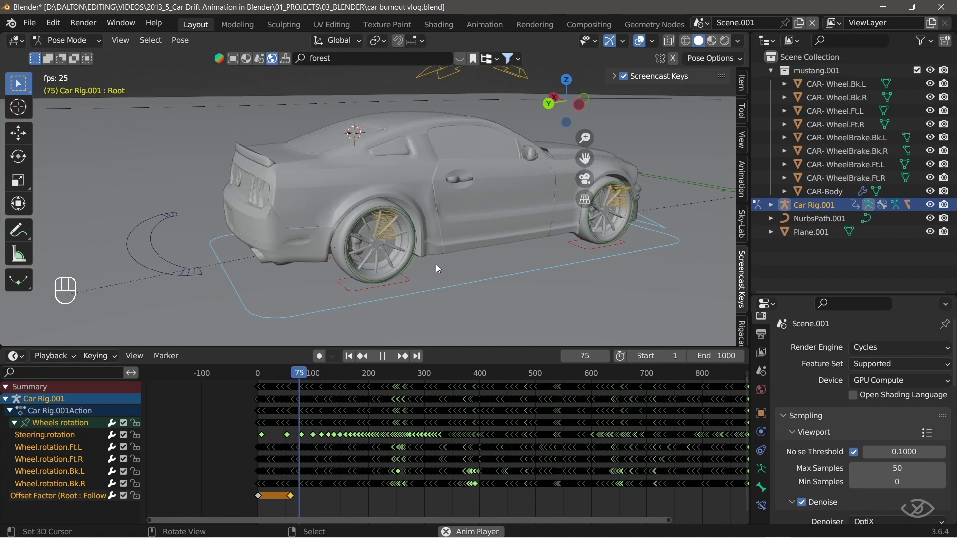
key("space")
Deselect the Offset Factor keys and shift the wheel animation channels to start near frame 60.
left_click(355, 362)
left_click_drag(249, 446, 353, 492)
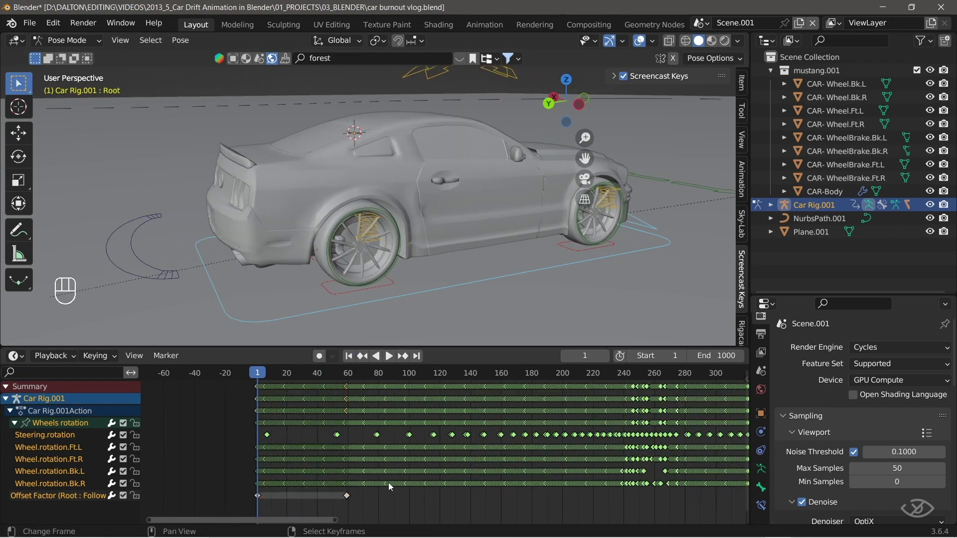
key("x")
Save the blend file and resume playback of the car animation.
key("space")
key("space")
key("ctrl+s")
key("space")
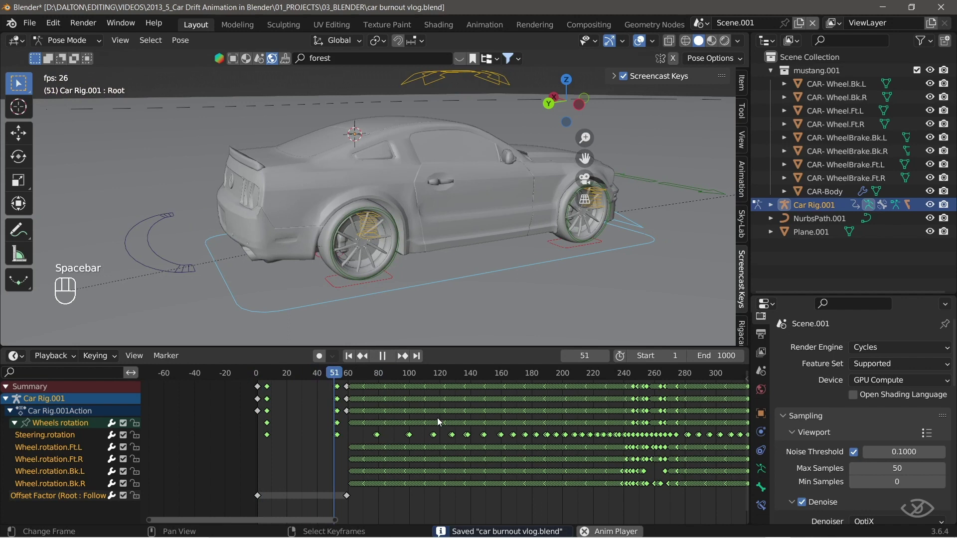
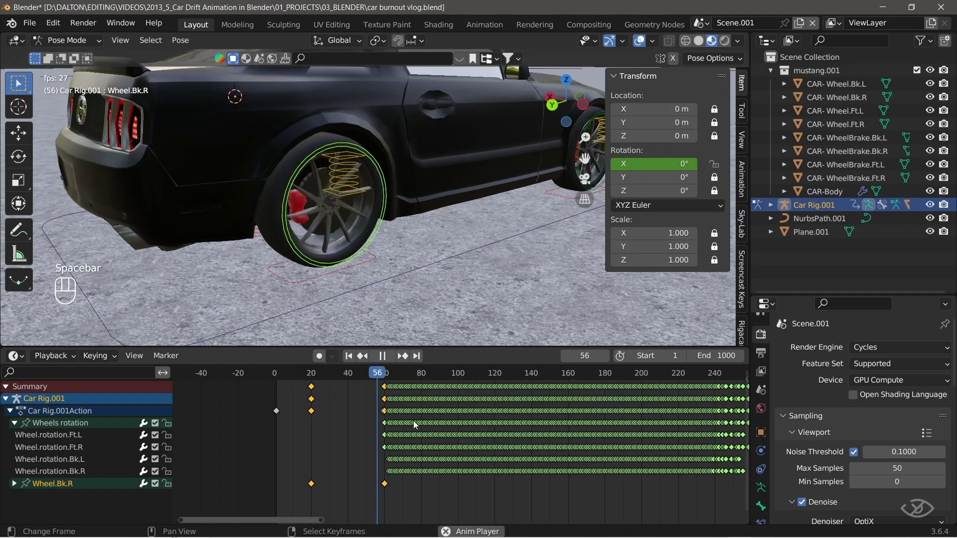
Change the interpolation of the back-right wheel's 1875° spin keyframes and show the car in wireframe.
key("space")
key("space")
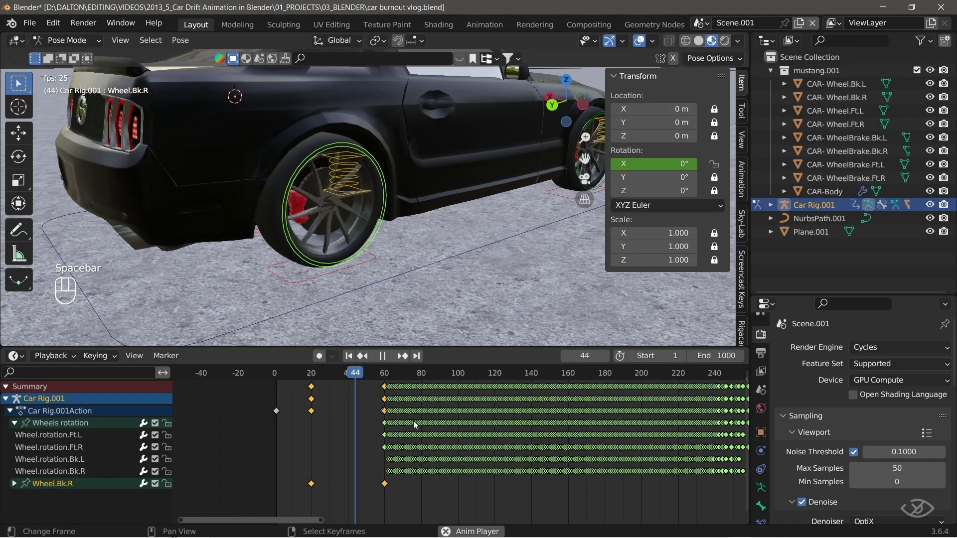
key("space")
key("t")
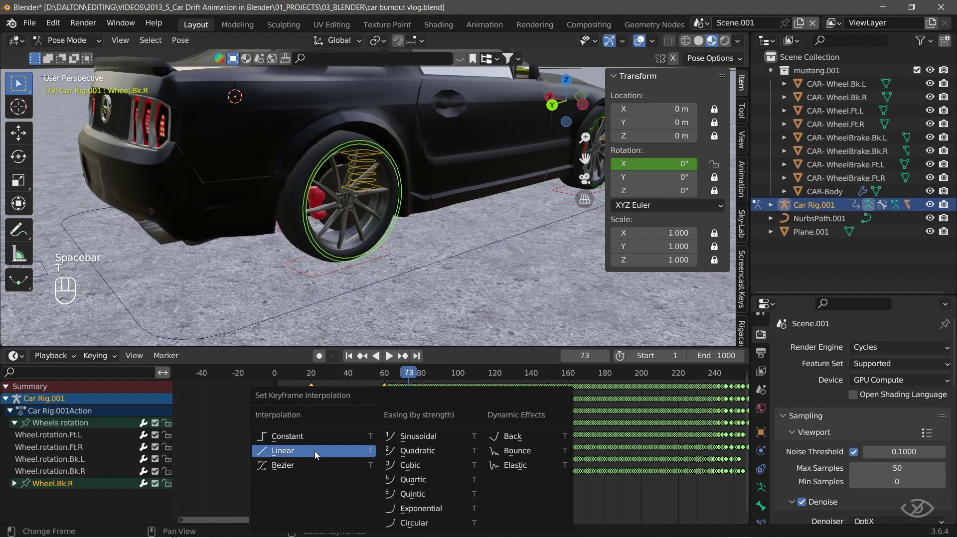
left_click_drag(351, 358, 380, 406)
key("space")
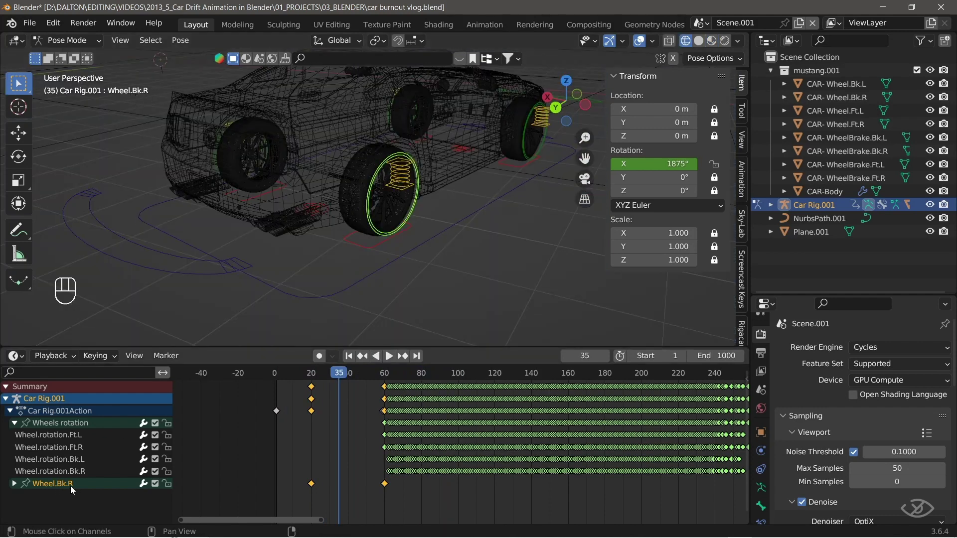
Copy the back-right wheel's spin keyframes onto the back-left wheel and play the result.
key("w")
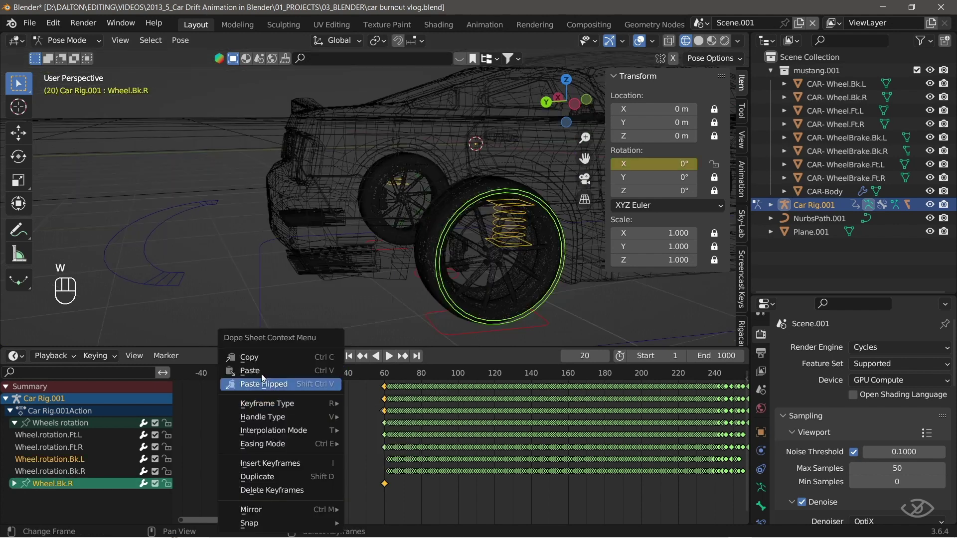
middle_click(398, 204)
left_click_drag(348, 278, 70, 466)
key("w")
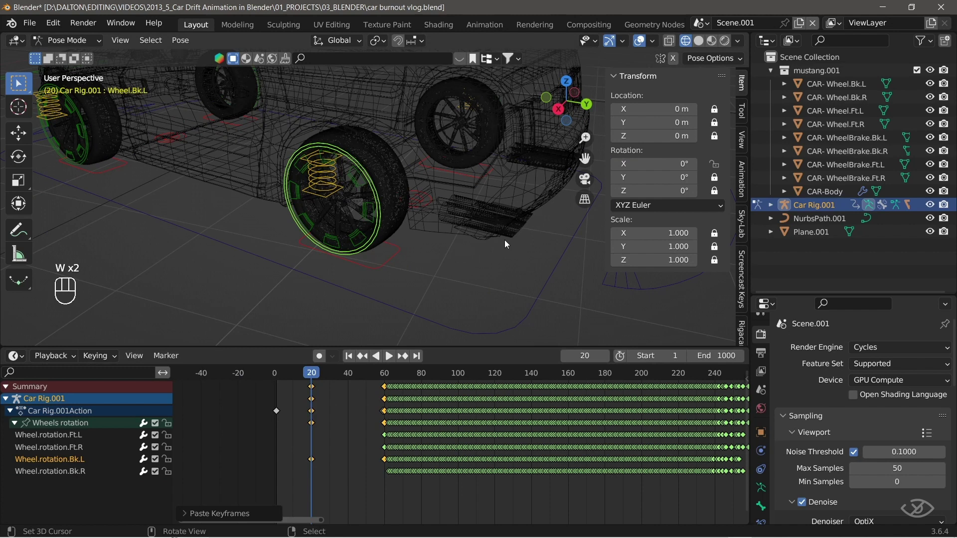
key("space")
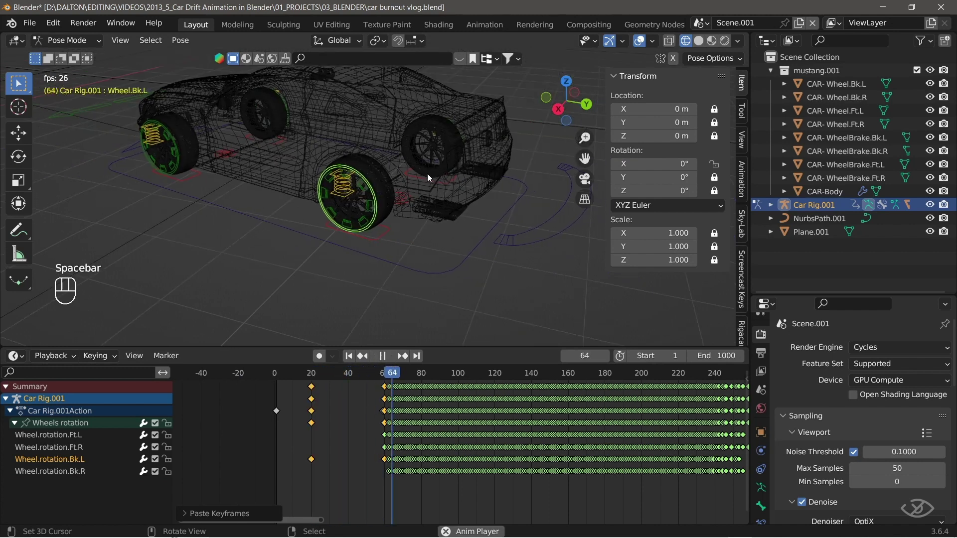
Return to solid shading, scale the back-left wheel's rotation keyframes earlier in the timeline, and replay.
left_click_drag(410, 248, 693, 53)
left_click_drag(349, 355, 434, 294)
key("space")
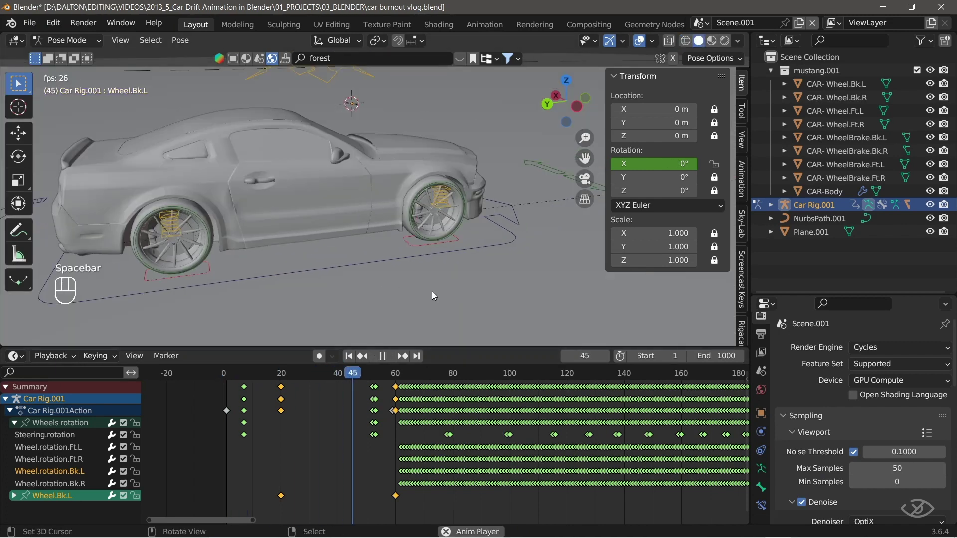
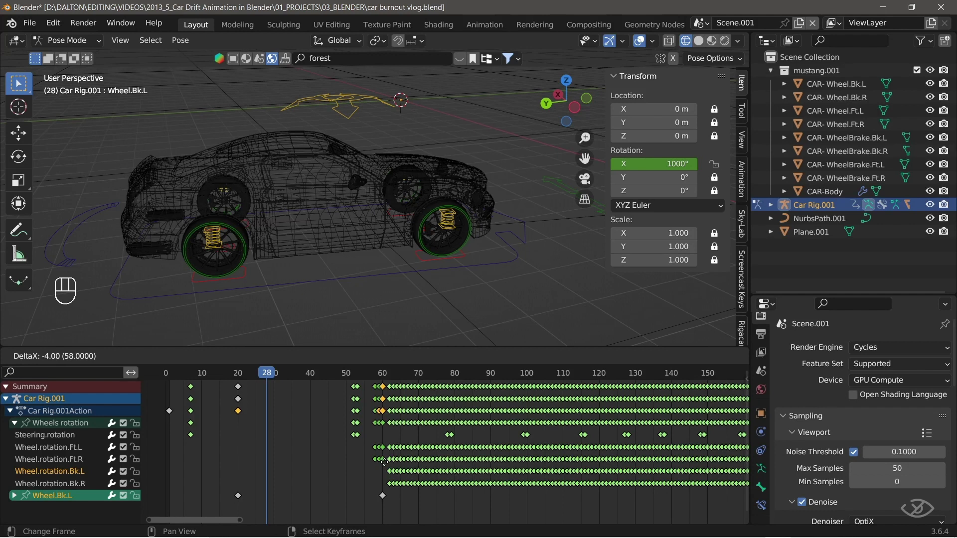
left_click(353, 380)
key("s")
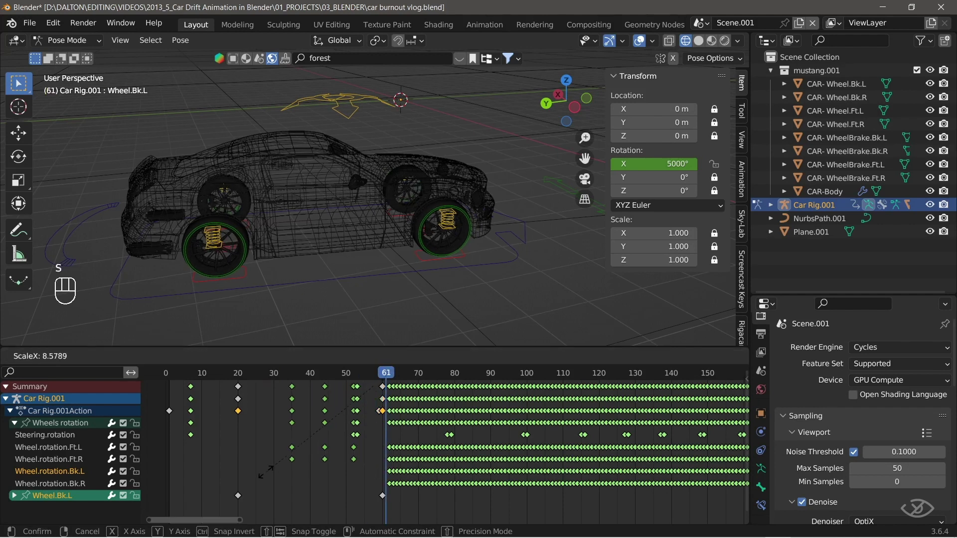
key("space")
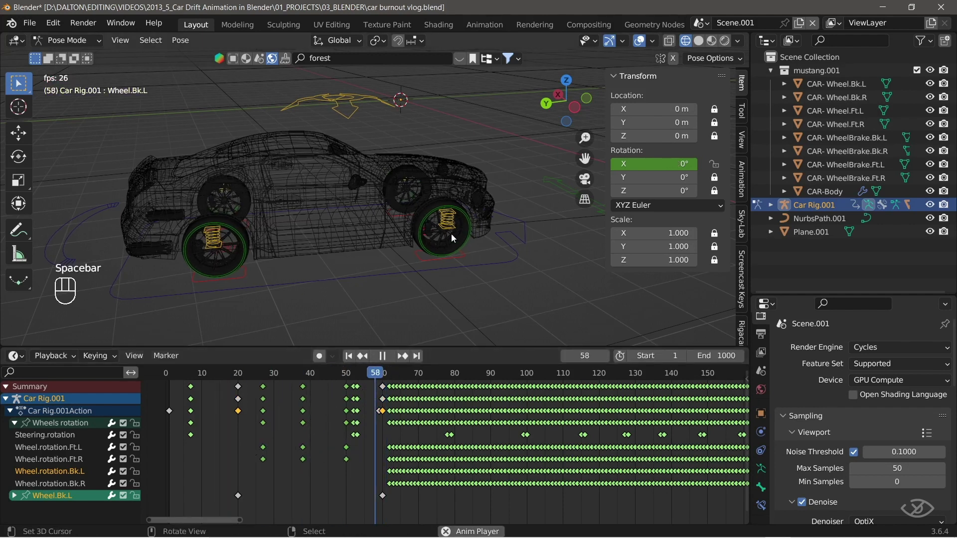
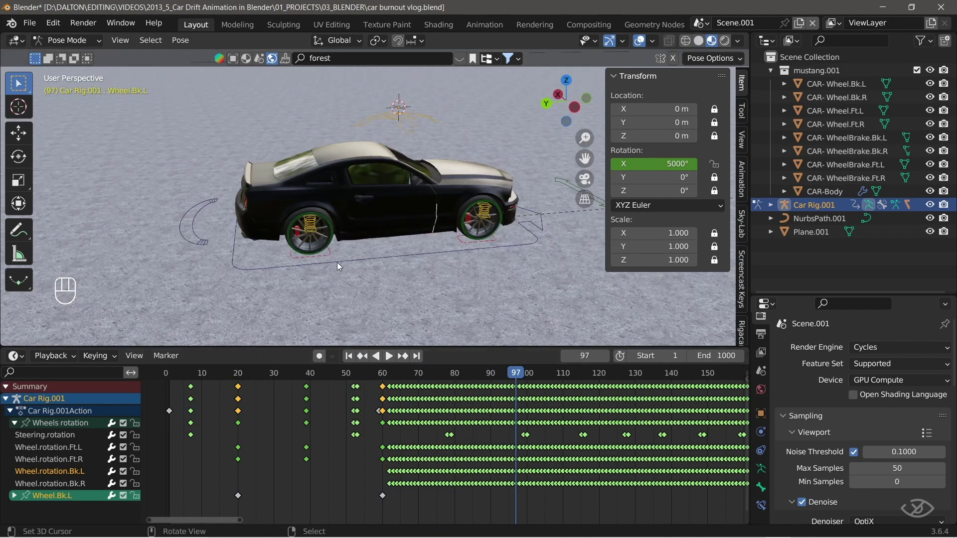
Move the root bone's Offset Factor end keyframe to about frame 195 to lengthen the drive, then play.
left_click(339, 263)
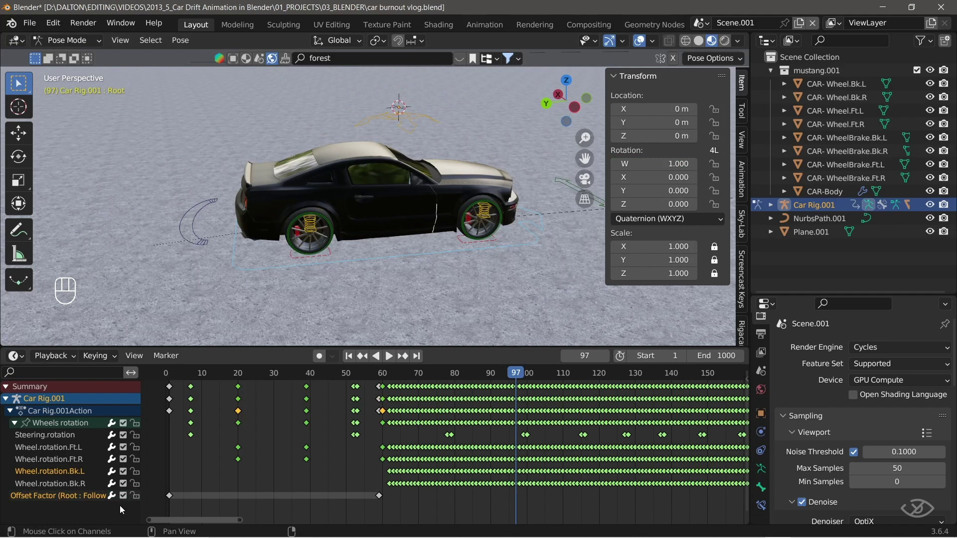
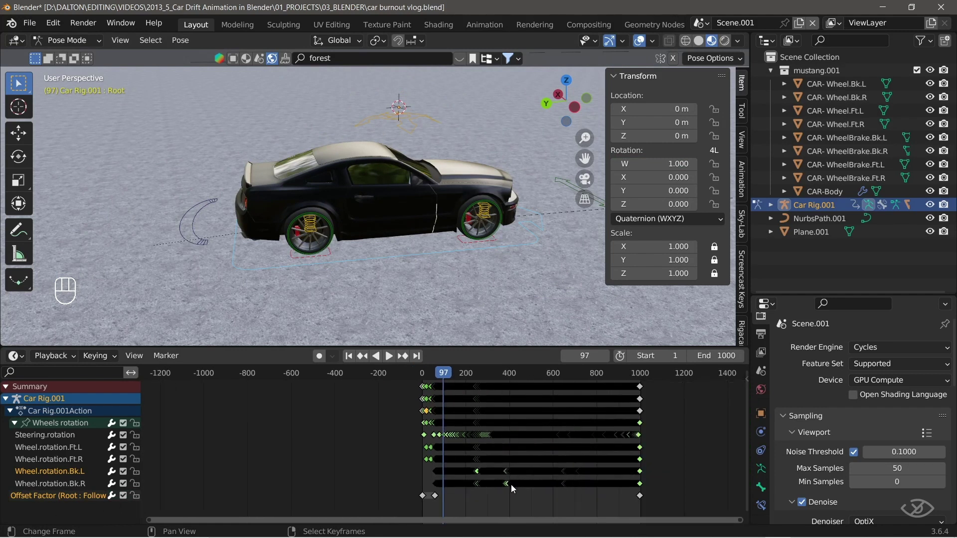
key("g")
key("space")
key("g")
key("g")
key("space")
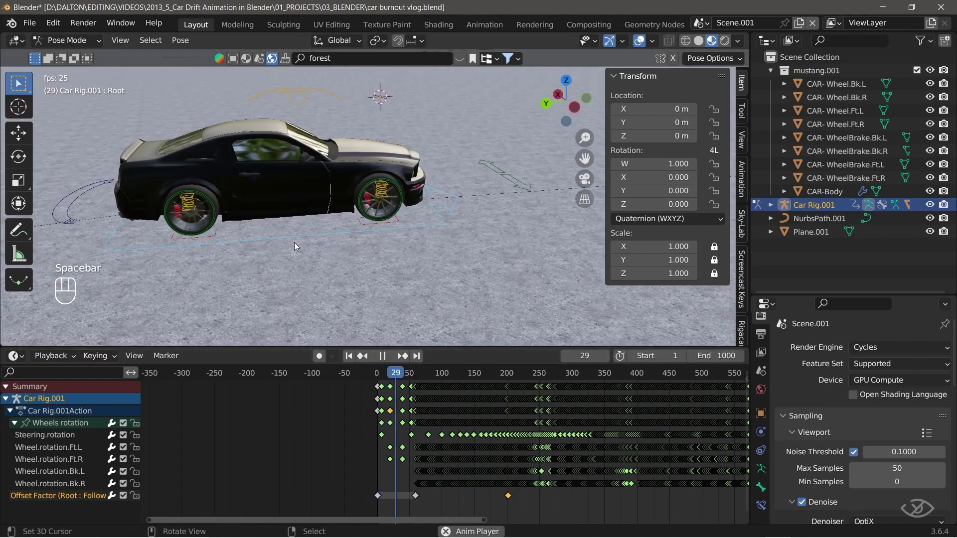
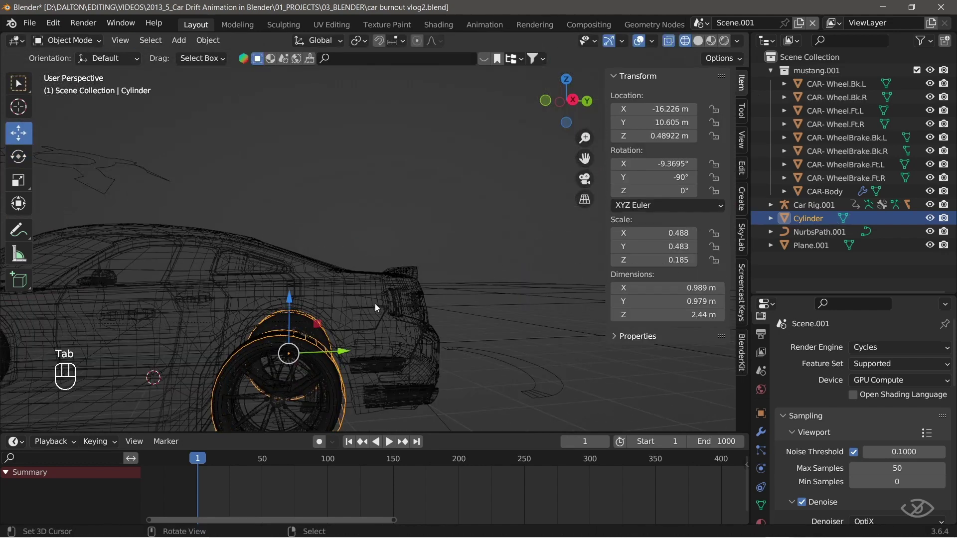
Apply the cylinder's rotation and scale so it reads 0° rotation and scale 1 around the rear wheel.
left_click_drag(426, 293, 404, 305)
middle_click(380, 302)
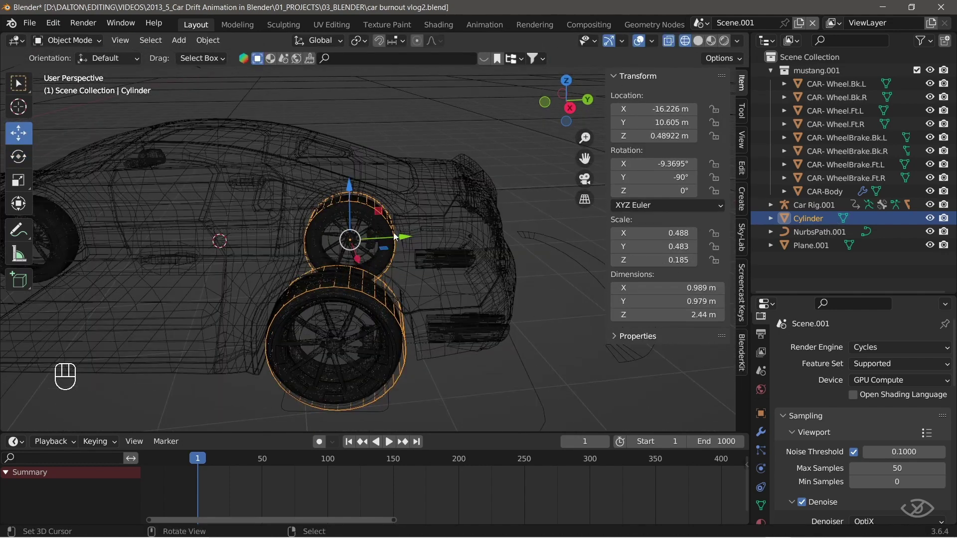
right_click(213, 48)
left_click(253, 107)
Orbit along the car's side and select the Cylinder object wrapped around the rear tire.
left_click_drag(210, 39, 285, 84)
middle_click(402, 347)
left_click(431, 359)
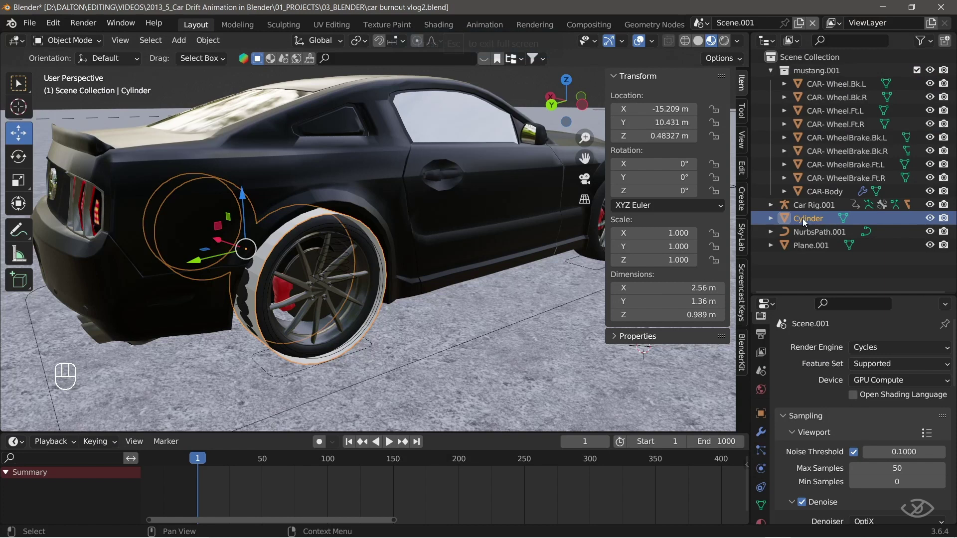
Put the Cylinder in a new 'emitters' collection and parent it with Wheel.Bk.L to Wheel.Bk.R.
key("m")
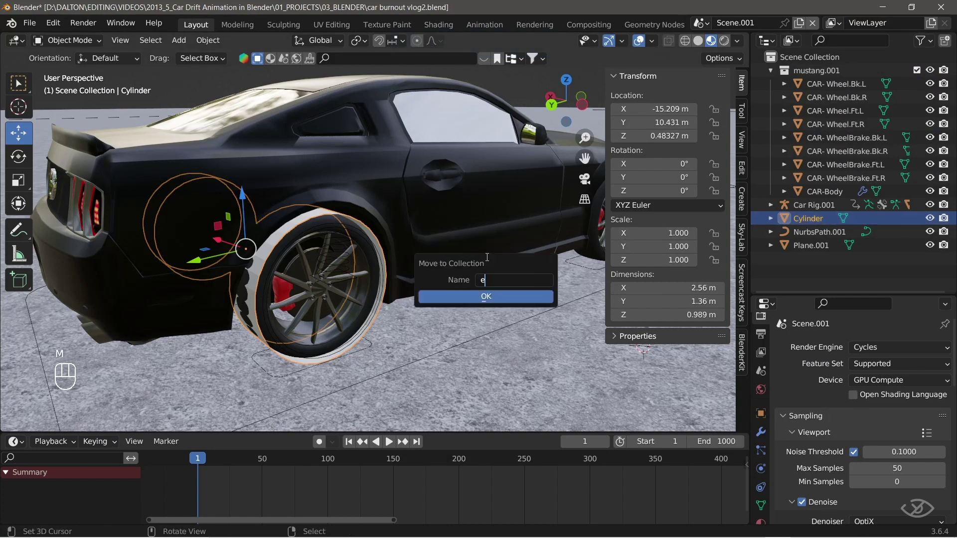
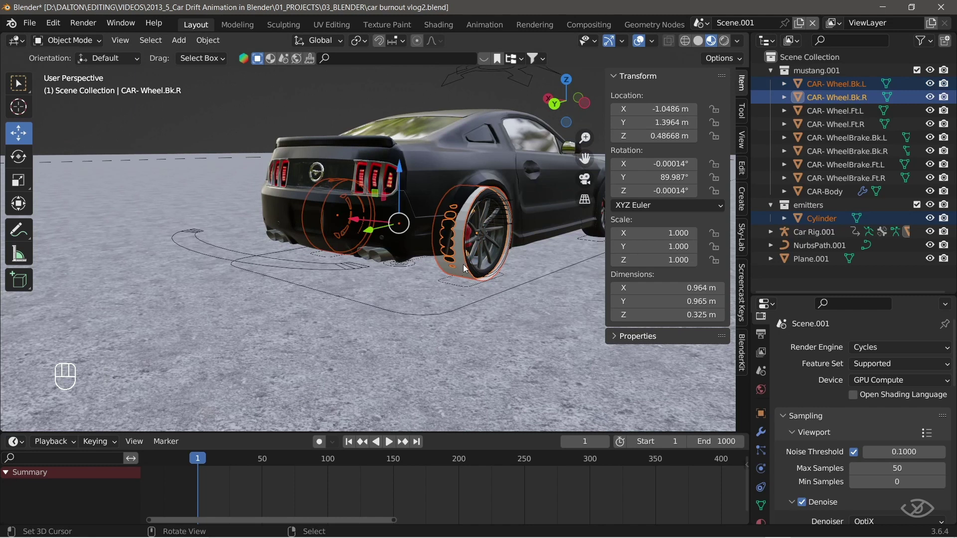
key("ctrl+p")
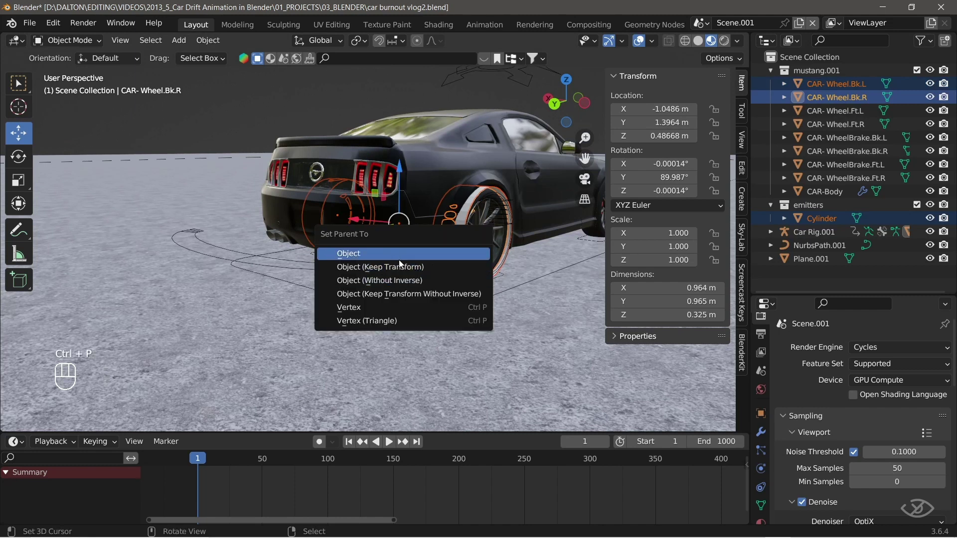
middle_click(357, 253)
left_click_drag(346, 219, 447, 252)
key("g")
Add a Quick Smoke domain around the Cylinder and raise it along Z above the car's rear.
key("g")
left_click(423, 280)
key("space")
key("space")
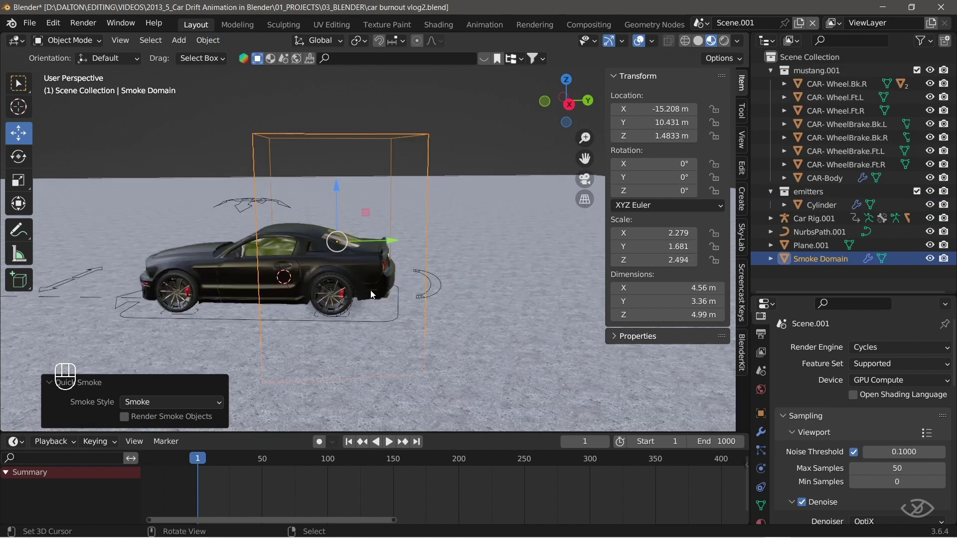
key("KP_3")
key("g")
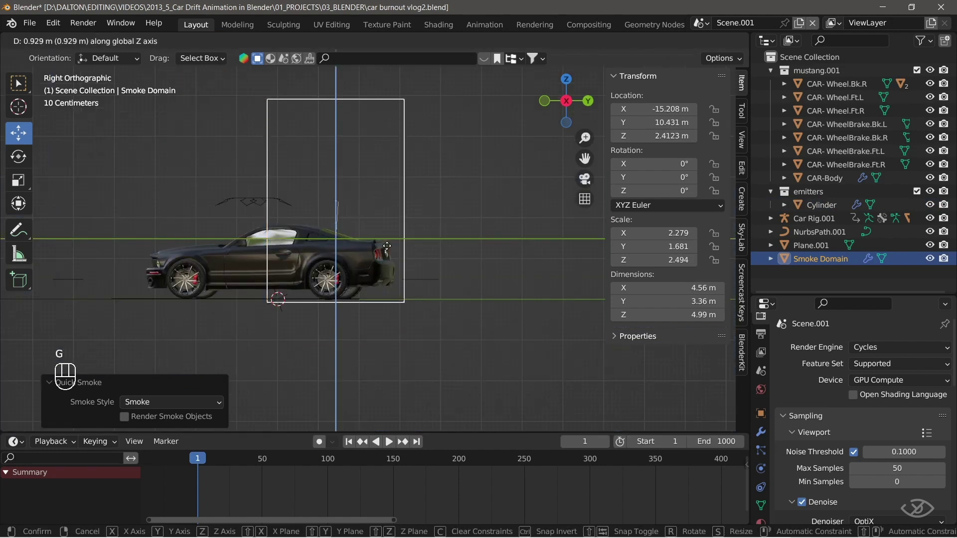
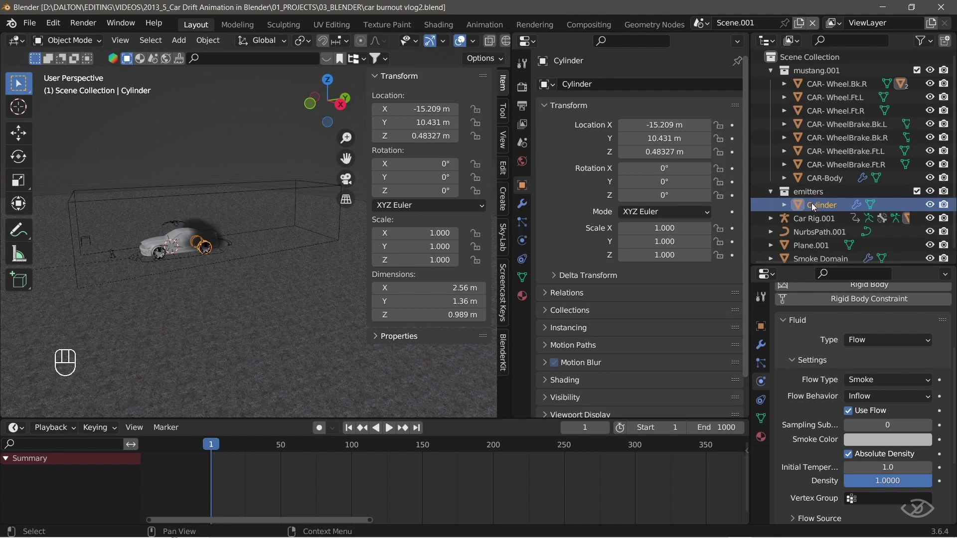
Arrange a Physics properties editor beside a small rendered viewport and hide the Cylinder from renders.
key("n")
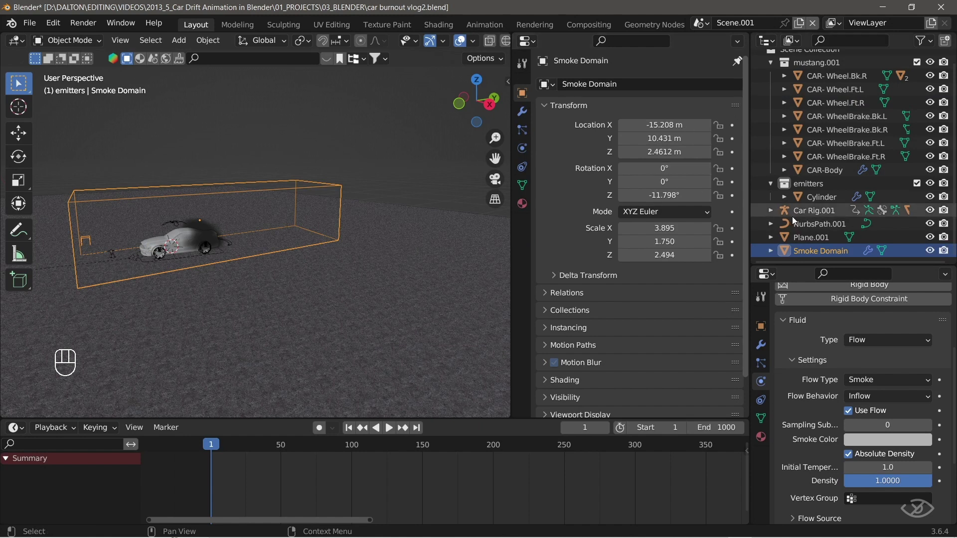
left_click_drag(804, 217, 805, 215)
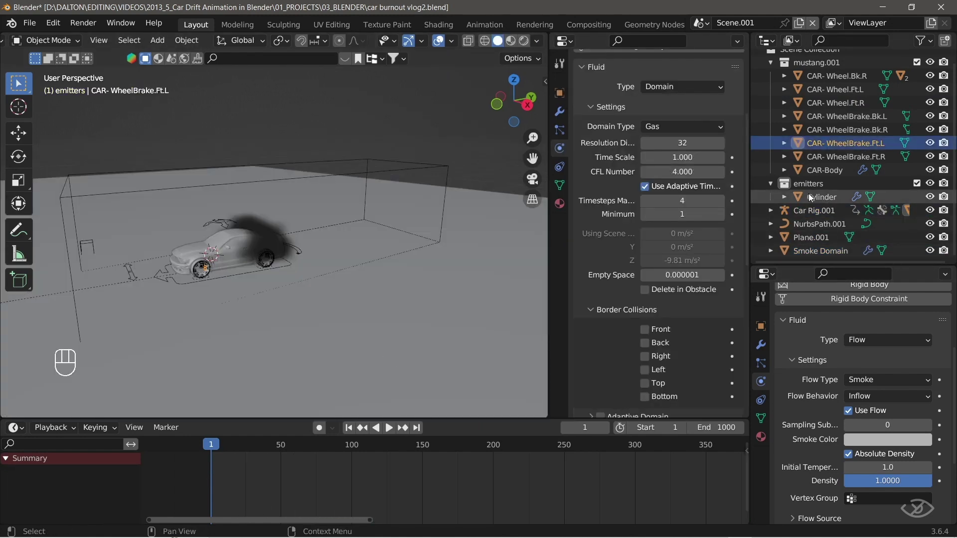
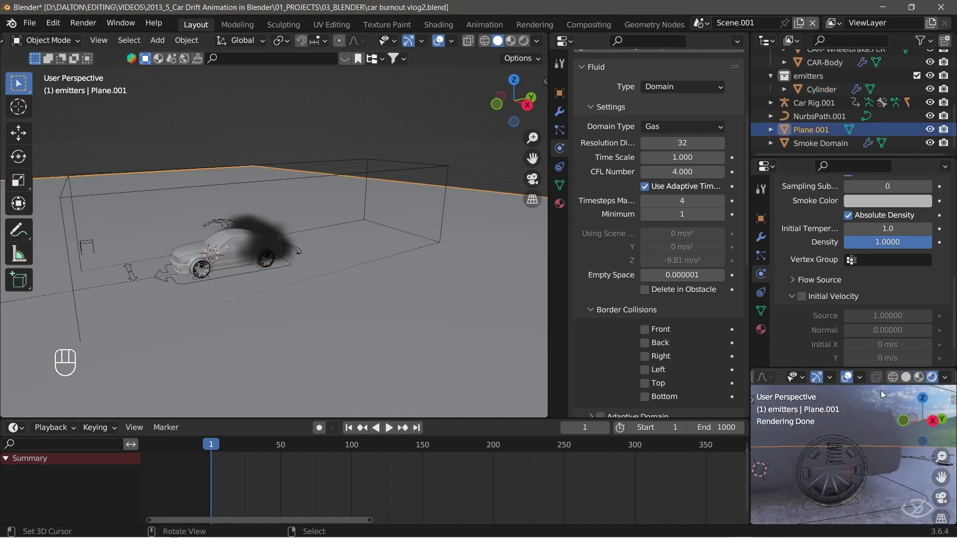
middle_click(862, 498)
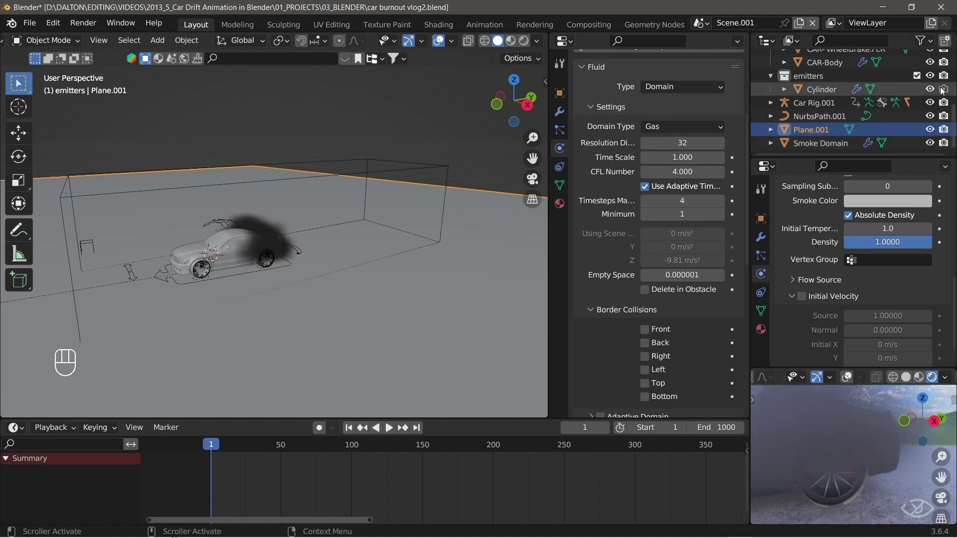
middle_click(823, 451)
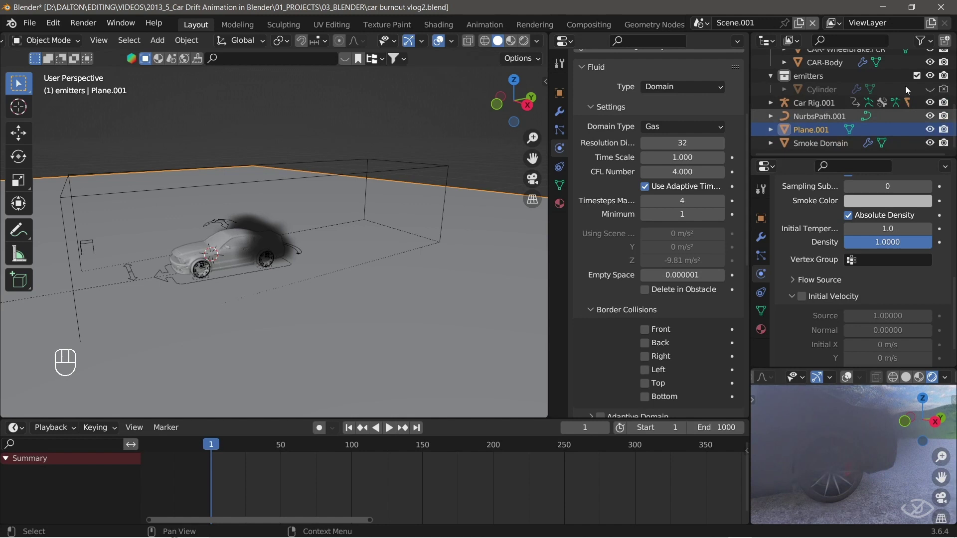
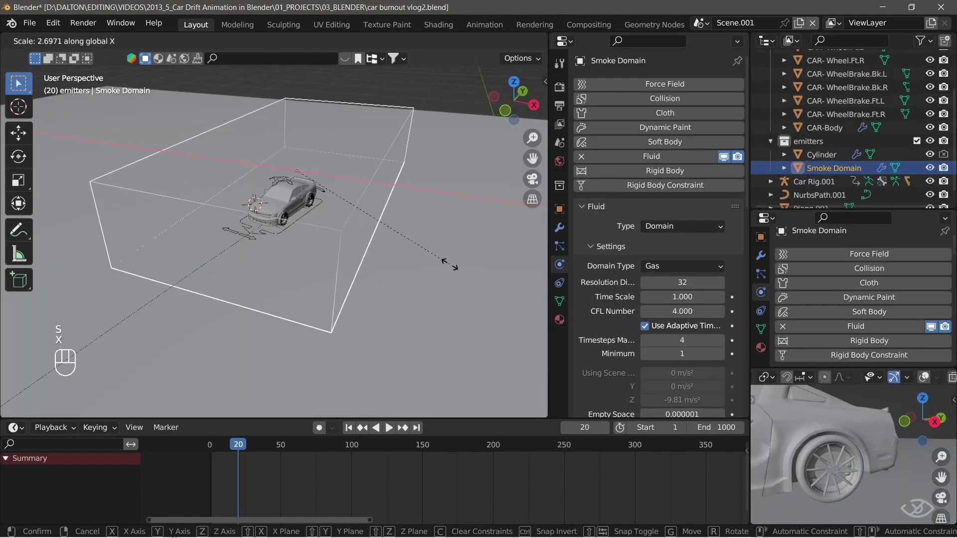
Set the emitter's Initial Temperature to 10, play the dark smoke plume, and return to frame 1.
left_click(377, 250)
key("ctrl+a")
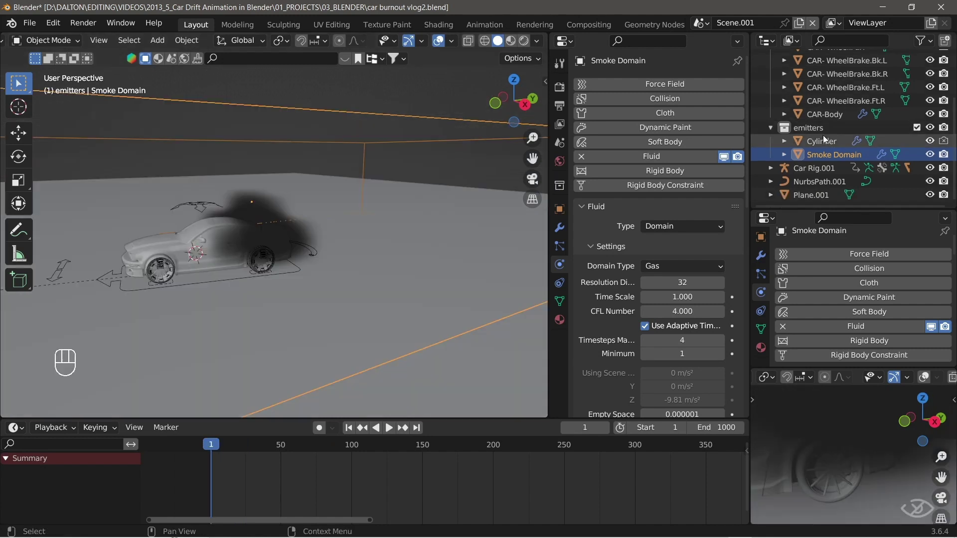
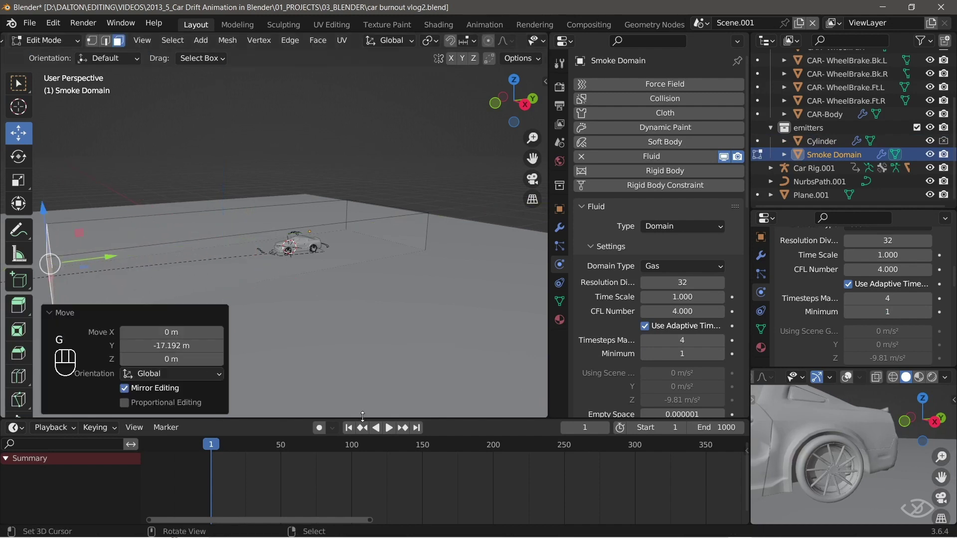
key("Tab")
key("space")
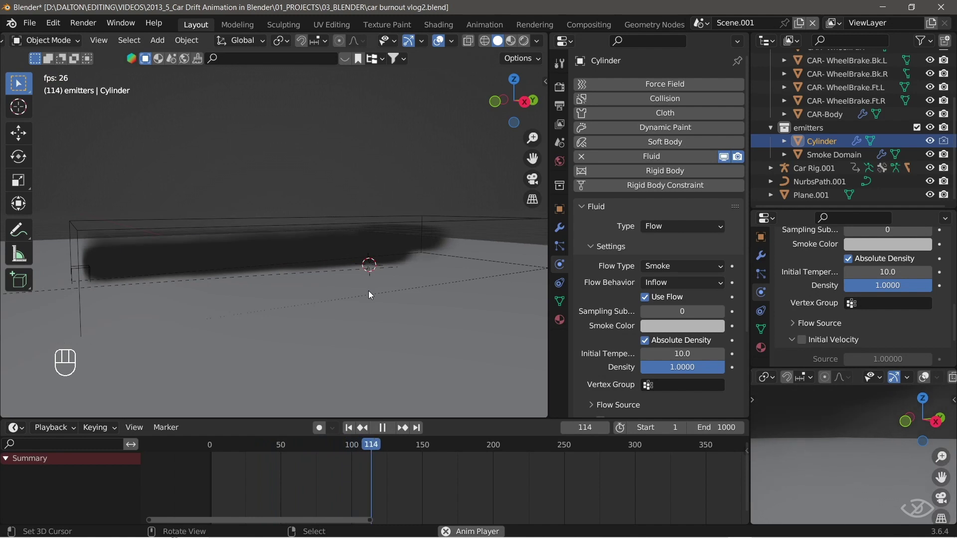
key("space")
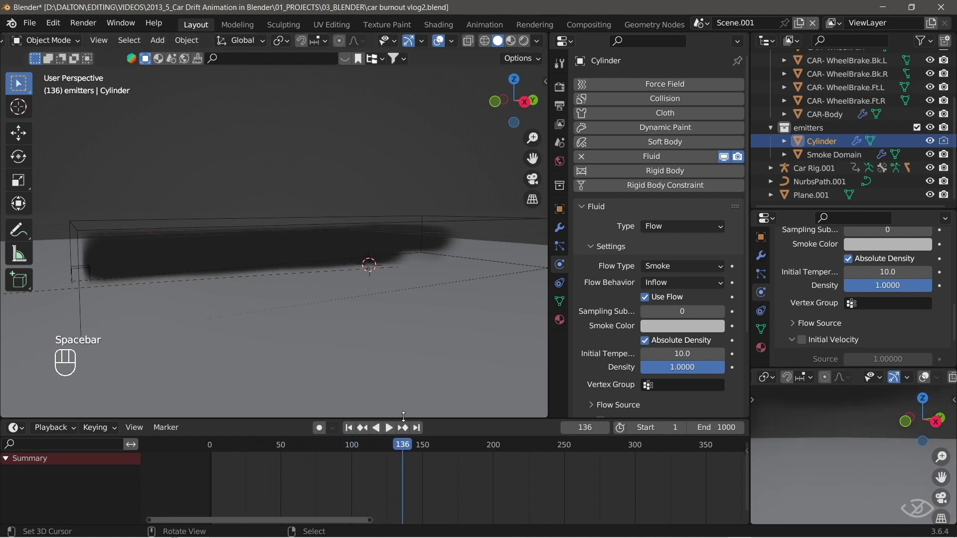
left_click(393, 288)
Keyframe the emitter Density from 0 at frame 1 up to 1 and back to 0 at frame 80, then preview it.
key("ctrl+z")
left_click_drag(222, 445, 276, 453)
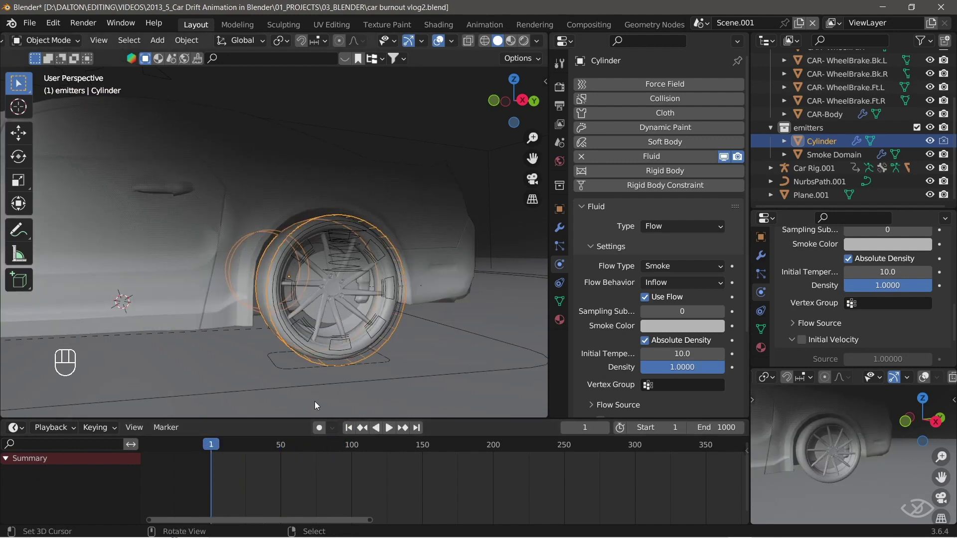
left_click_drag(907, 287, 905, 285)
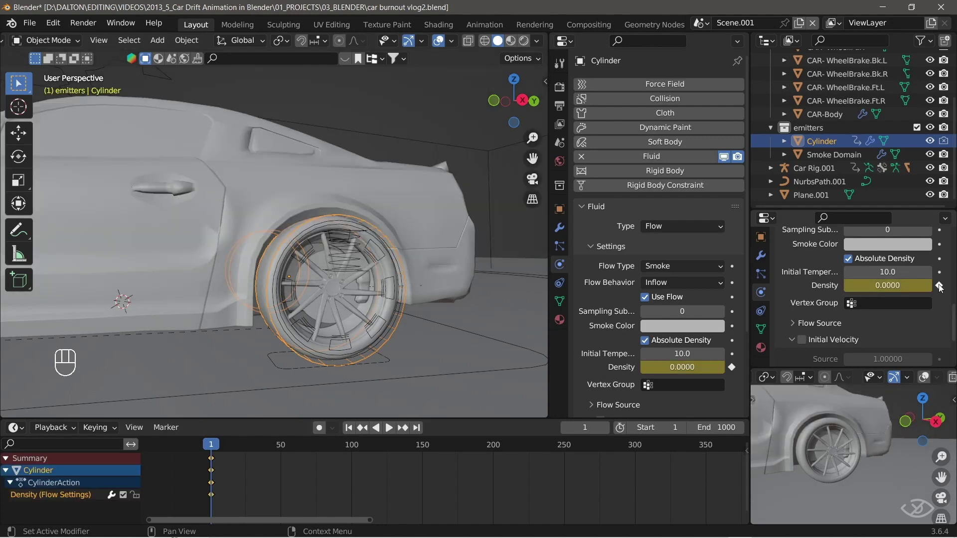
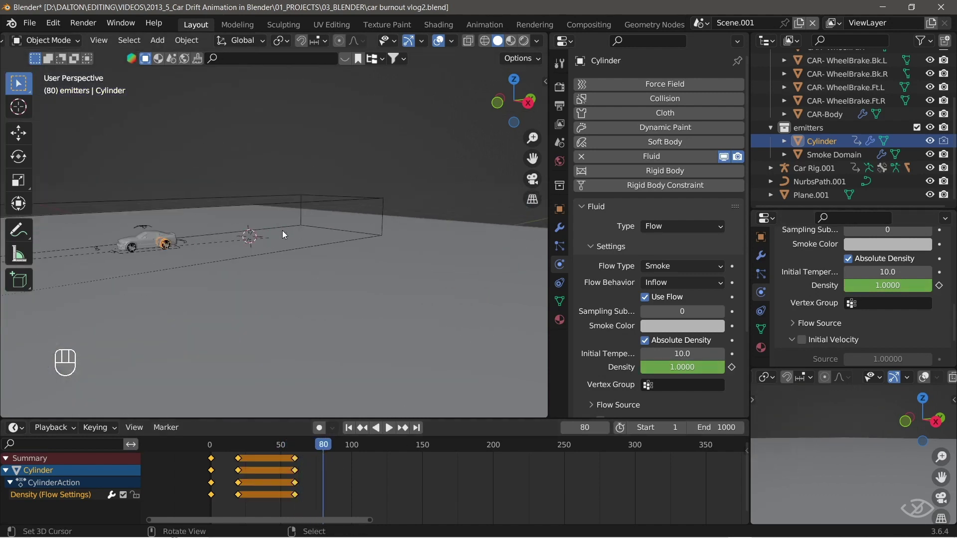
left_click(900, 289)
left_click_drag(941, 289, 325, 448)
middle_click(324, 447)
left_click_drag(257, 264, 378, 276)
key("space")
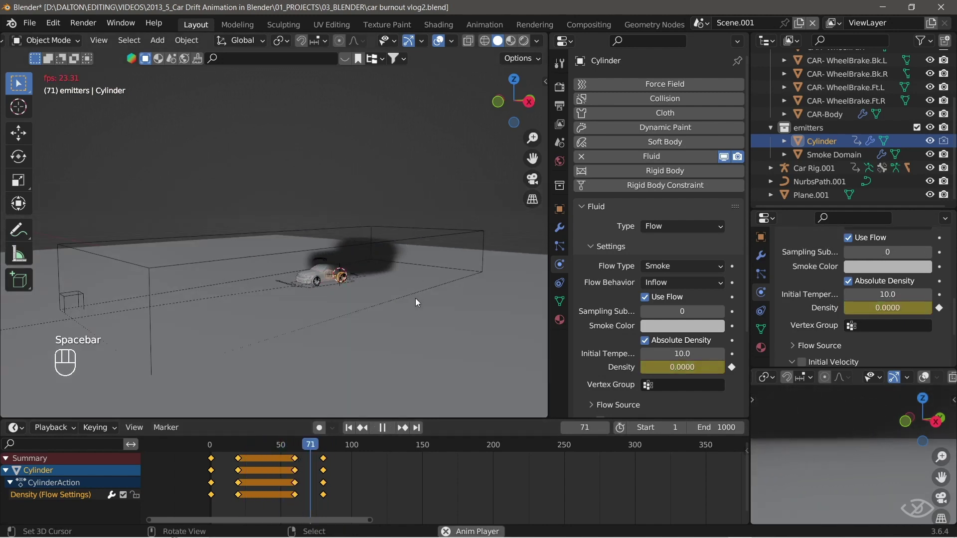
key("space")
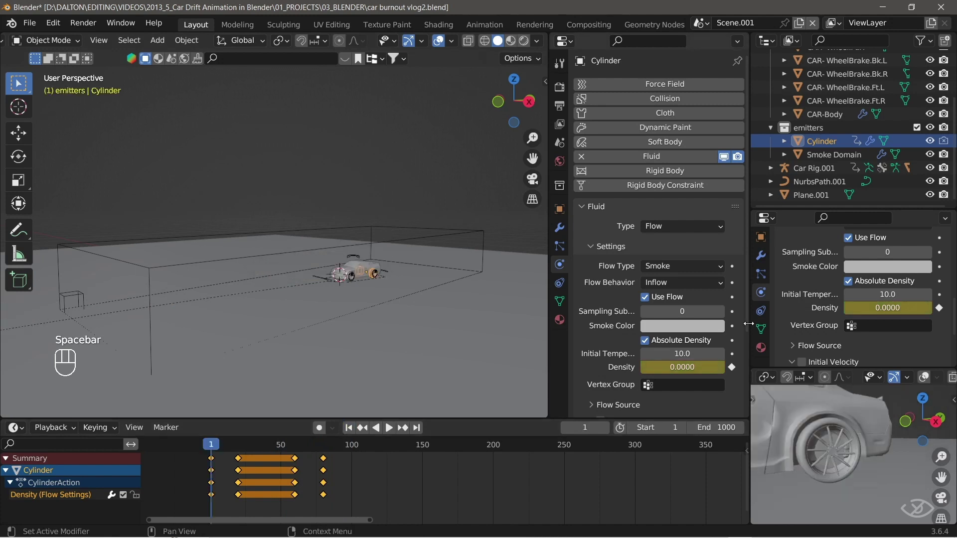
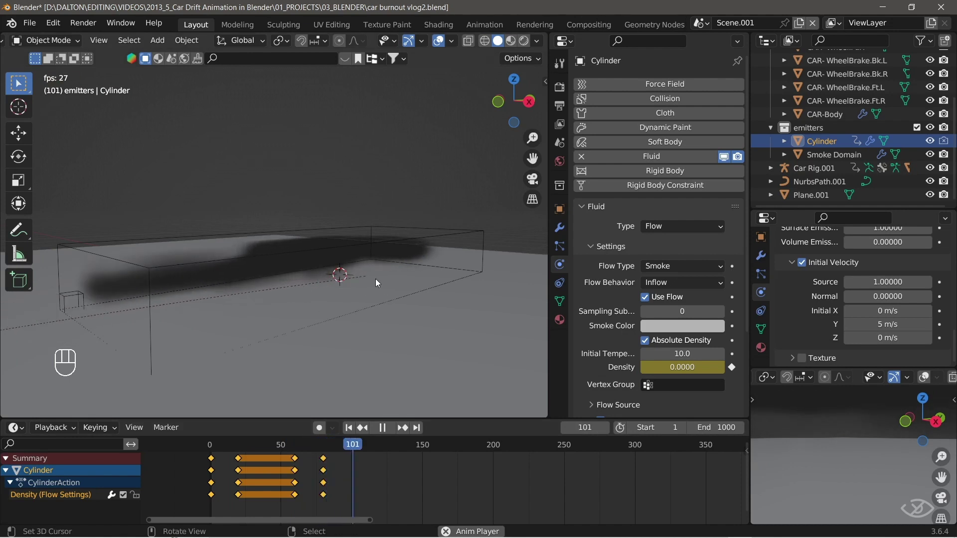
Enable Initial Velocity with 5 m/s along Y on the emitter and stop the preview playback.
key("space")
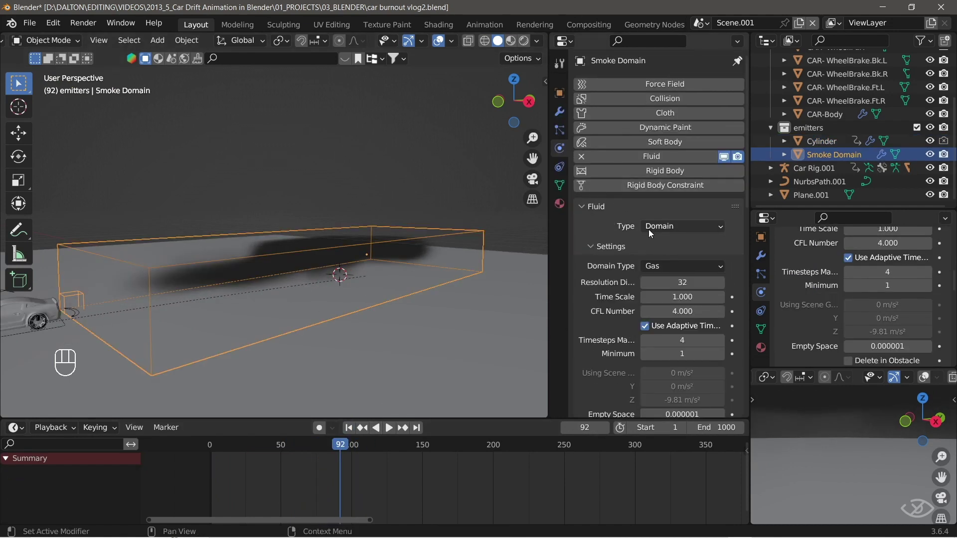
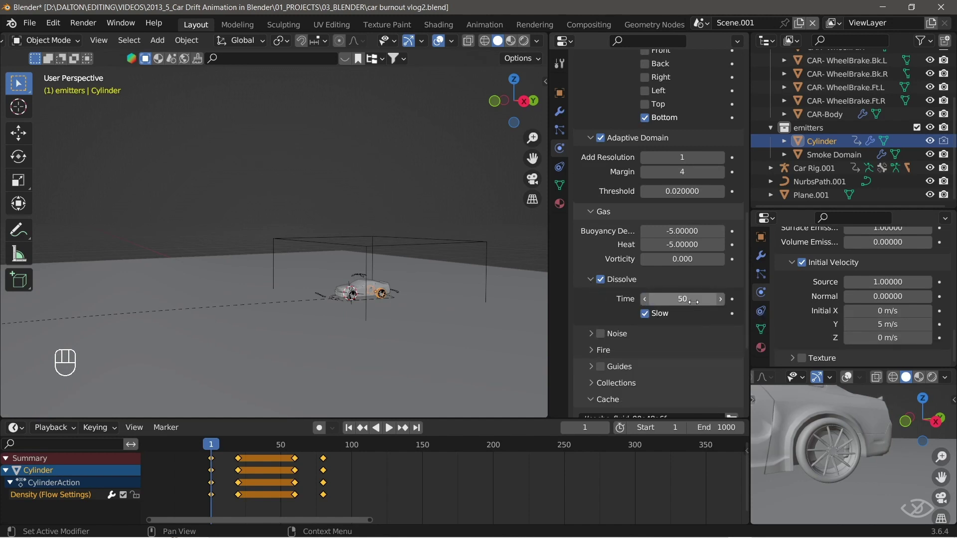
Configure the domain with Bottom border, Adaptive Domain, Buoyancy/Heat -5, Dissolve 50 Slow, Modular cache to 250, and start Bake Data.
left_click_drag(691, 327, 669, 359)
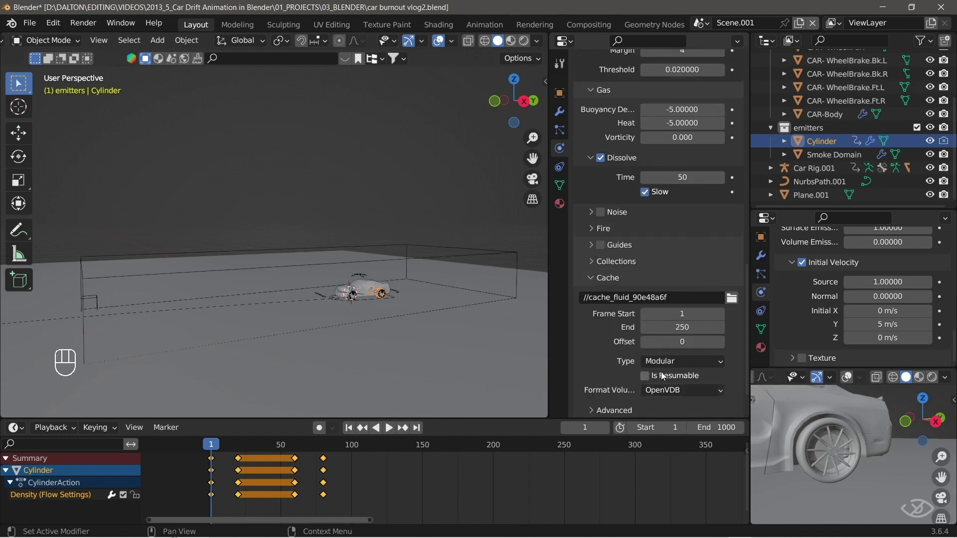
left_click_drag(649, 378, 549, 411)
left_click_drag(550, 410, 389, 382)
left_click_drag(350, 429, 362, 338)
middle_click(373, 331)
key("space")
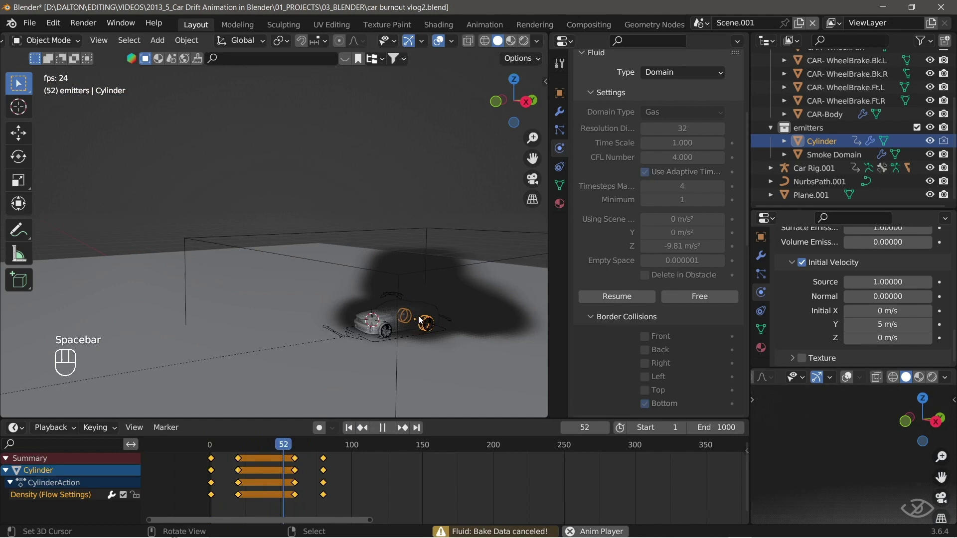
key("shift+space")
left_click_drag(465, 318, 397, 269)
key("space")
key("space")
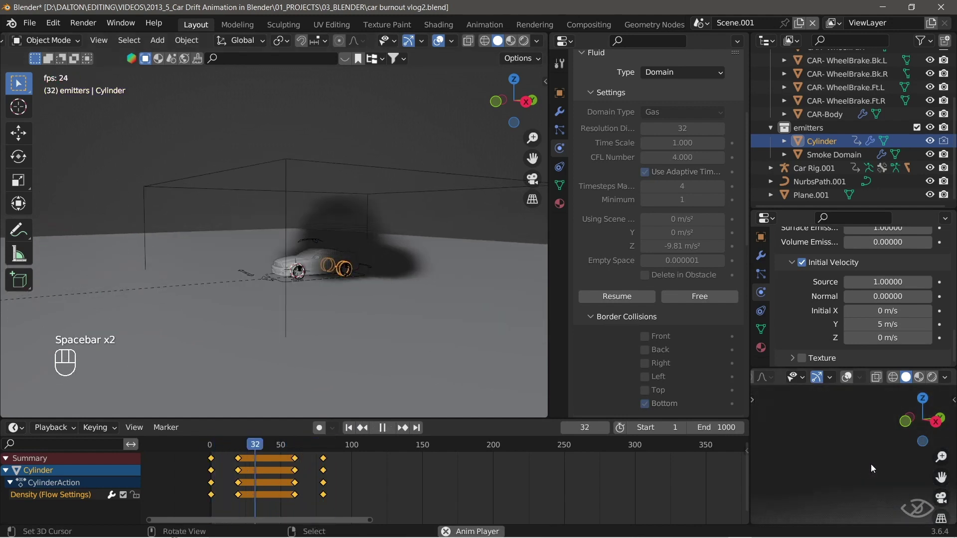
key("space")
left_click_drag(879, 467, 872, 464)
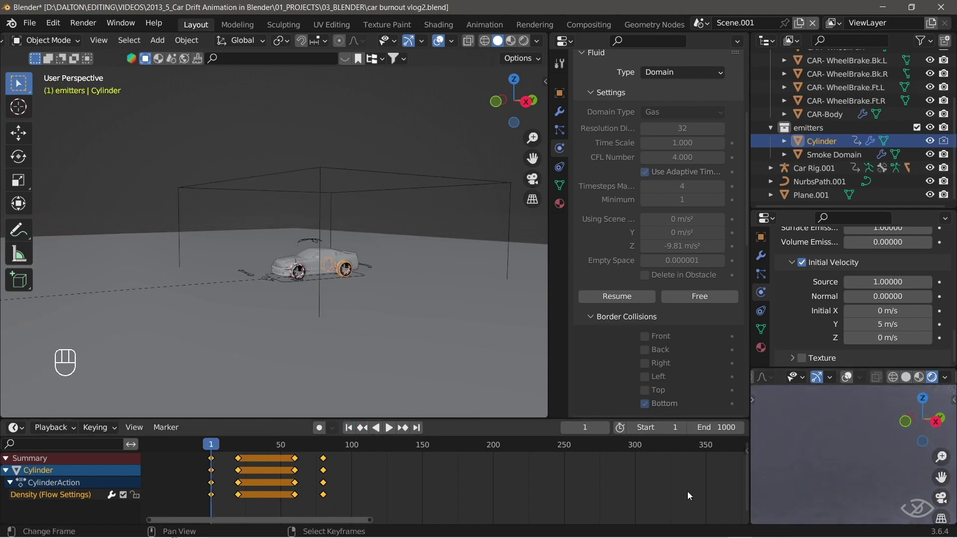
Set the Cylinder flow's Initial Velocity Source to 0.1 and preview the smoke, rewinding to frame 1.
left_click_drag(602, 286, 623, 330)
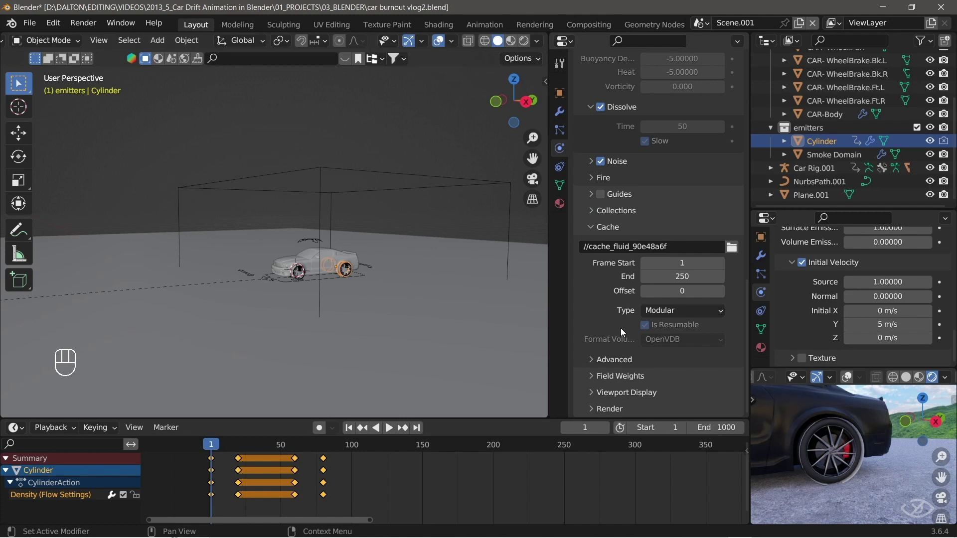
key("space")
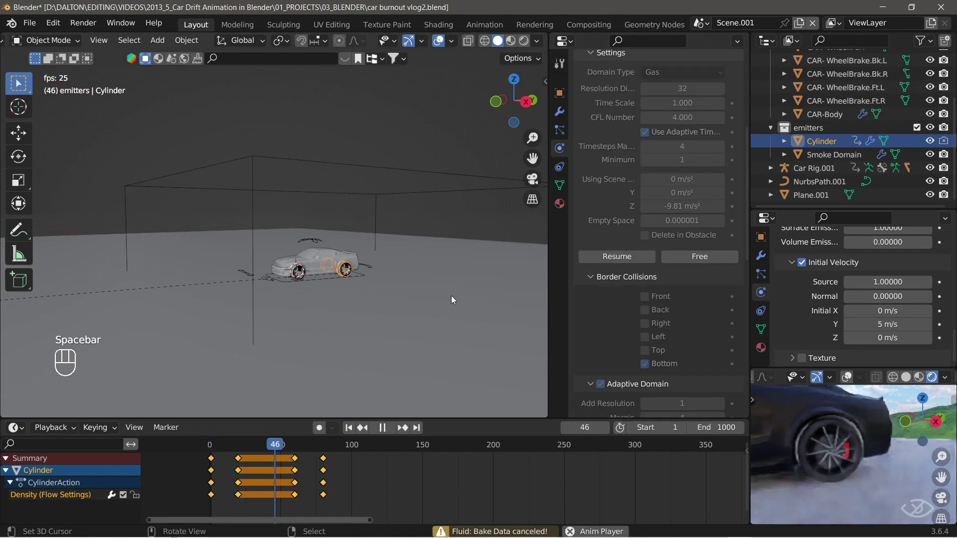
key("space")
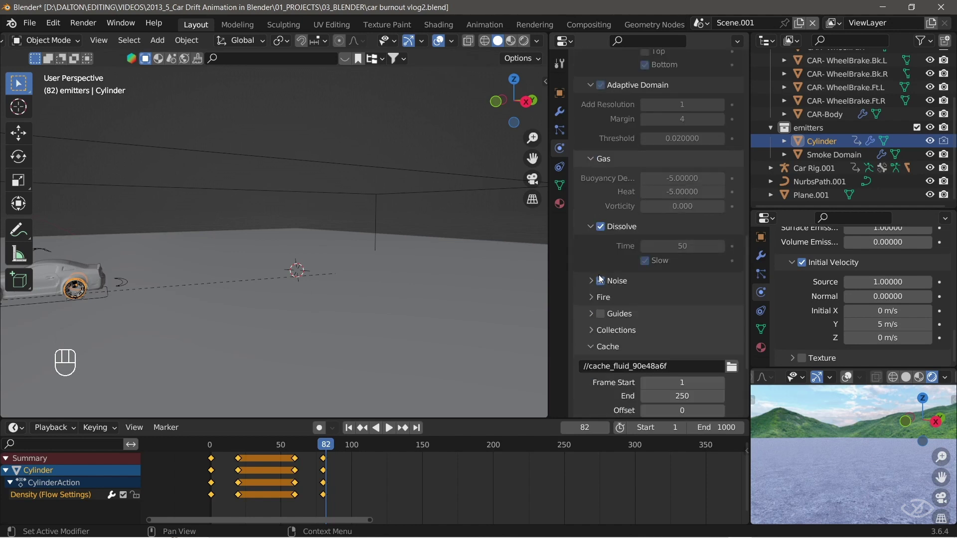
left_click_drag(604, 281, 355, 437)
left_click_drag(372, 446, 464, 361)
key("space")
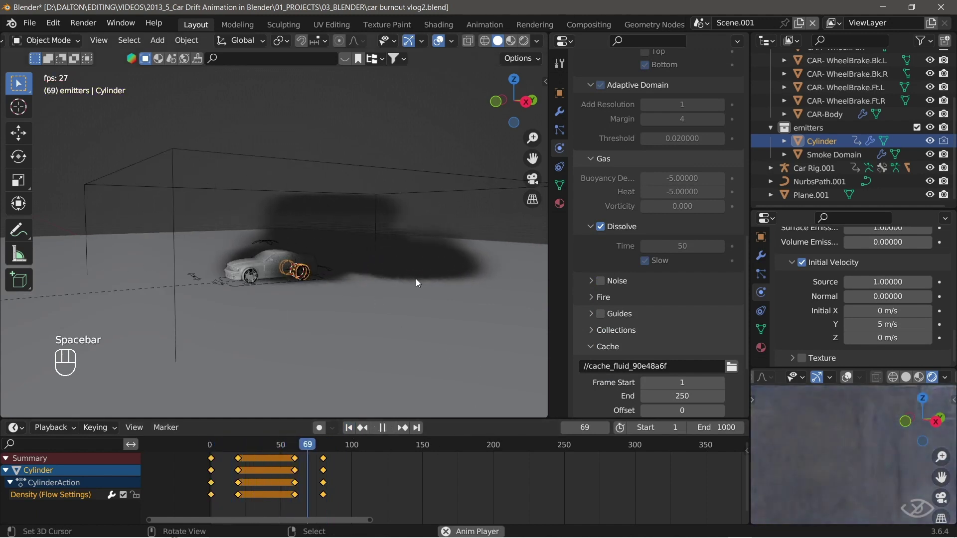
key("space")
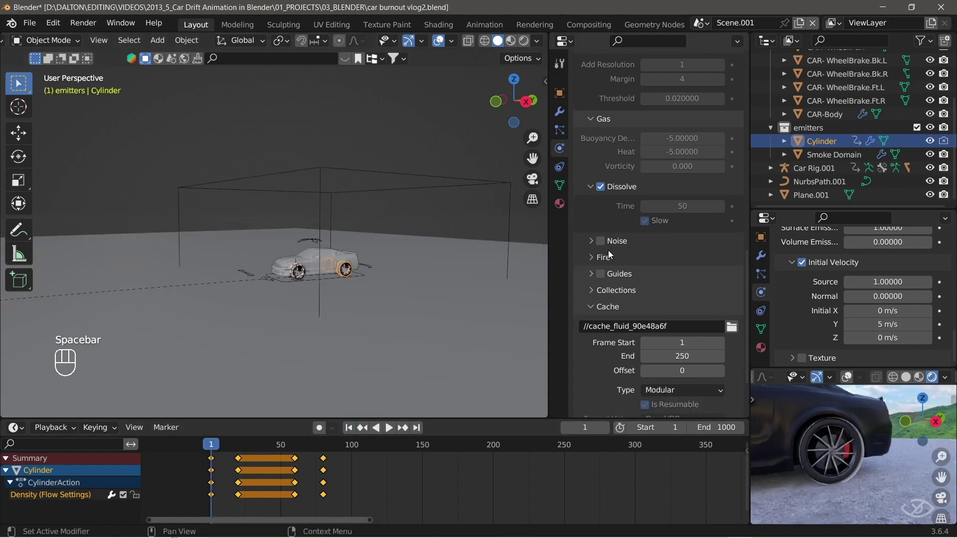
Re-bake the smoke data partway, play back the plume, and rewind to frame 1 in the right side view.
key("space")
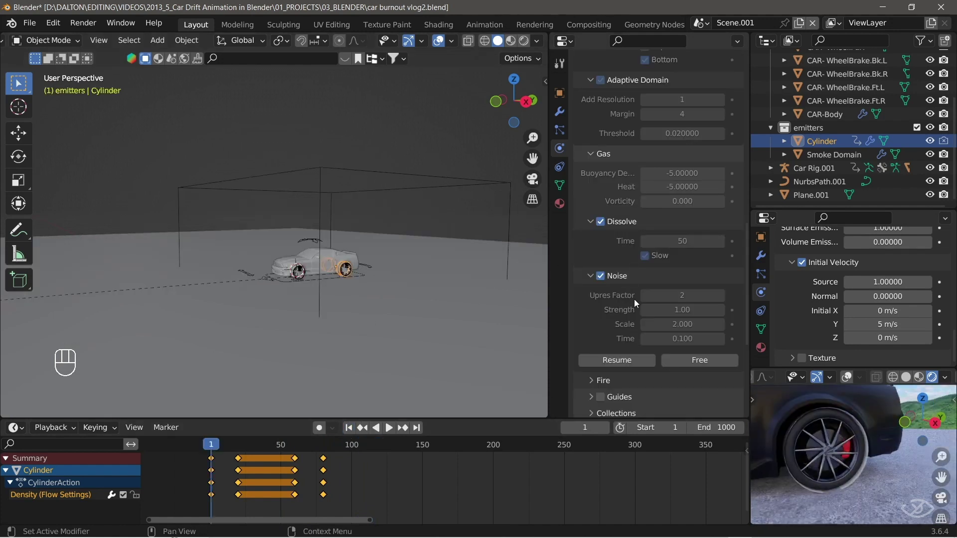
left_click_drag(700, 370, 639, 325)
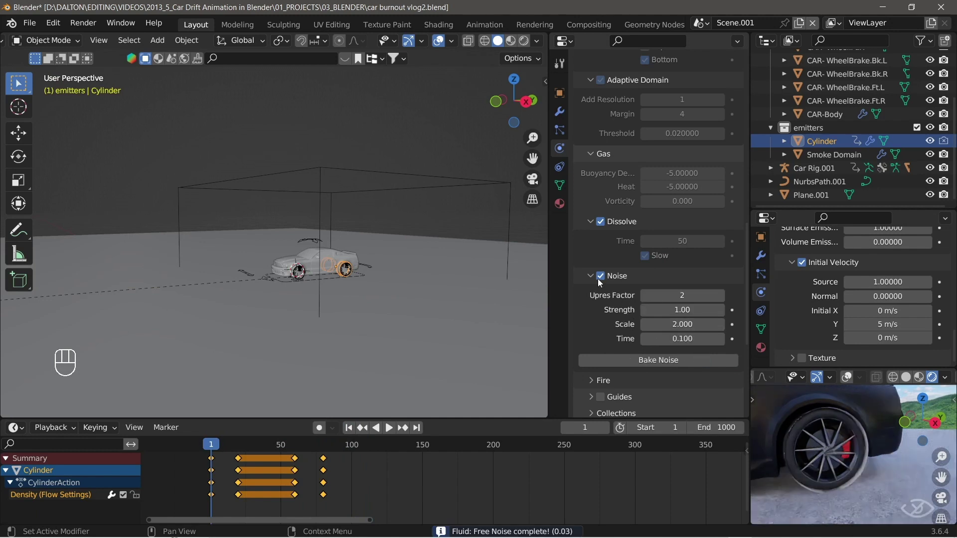
left_click_drag(521, 381, 819, 289)
key("space")
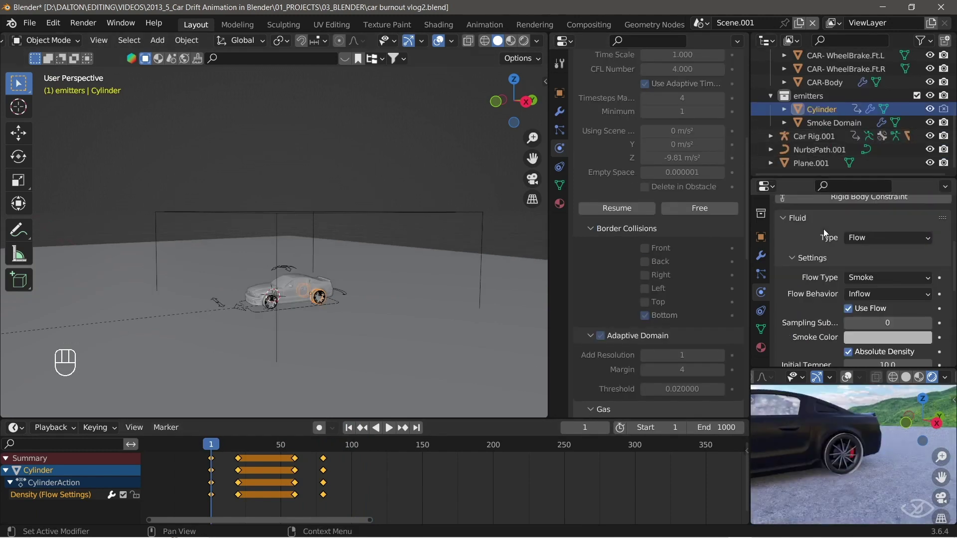
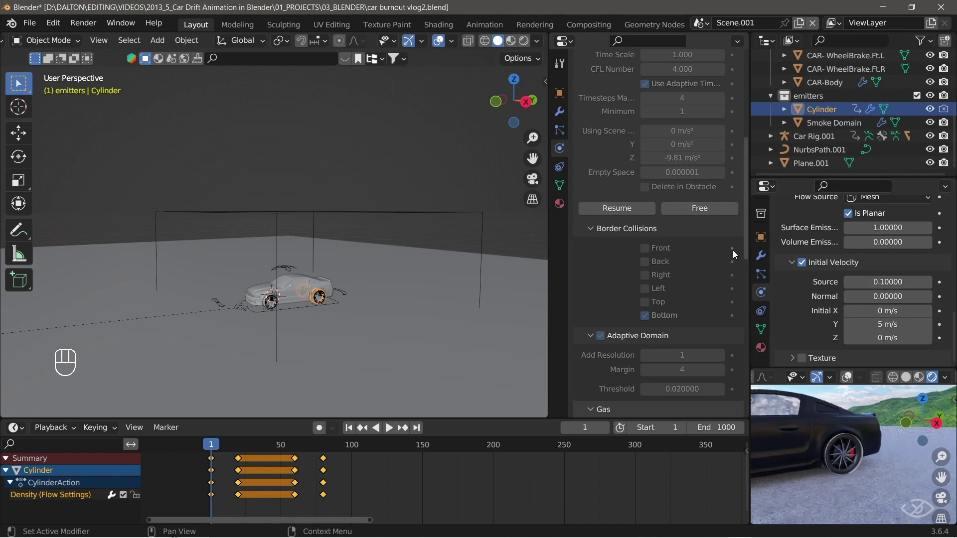
left_click_drag(700, 214, 664, 221)
left_click_drag(629, 218, 346, 452)
key("space")
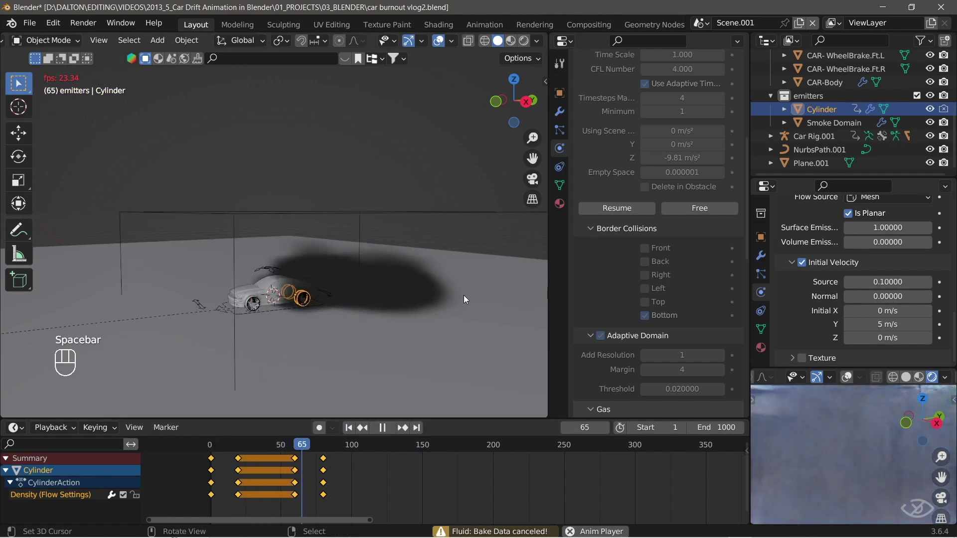
key("space")
left_click(356, 436)
key("space")
middle_click(391, 409)
left_click_drag(263, 280, 403, 263)
left_click_drag(403, 263, 394, 245)
key("KP_3")
Enable Noise on the smoke domain, bake the noise detail, and play back the result.
left_click(349, 431)
key("space")
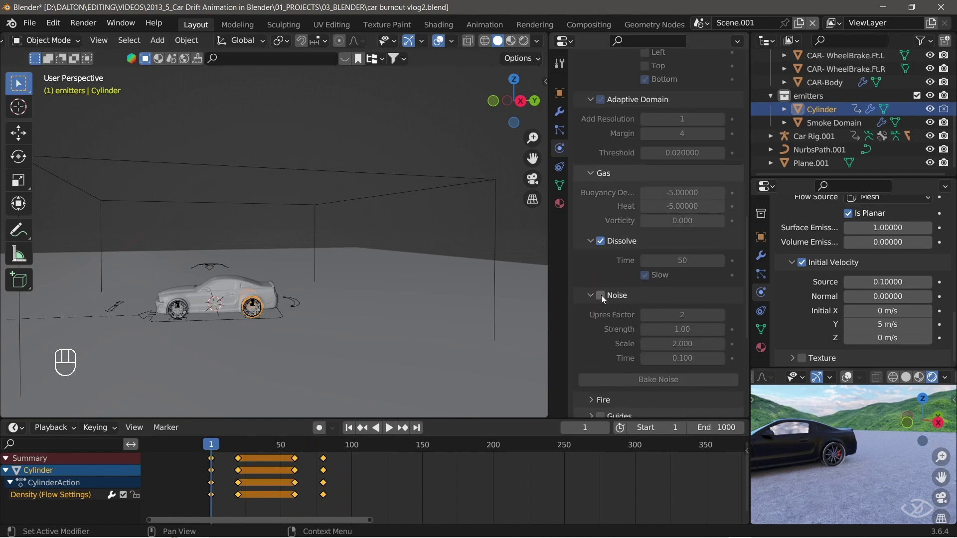
left_click(607, 302)
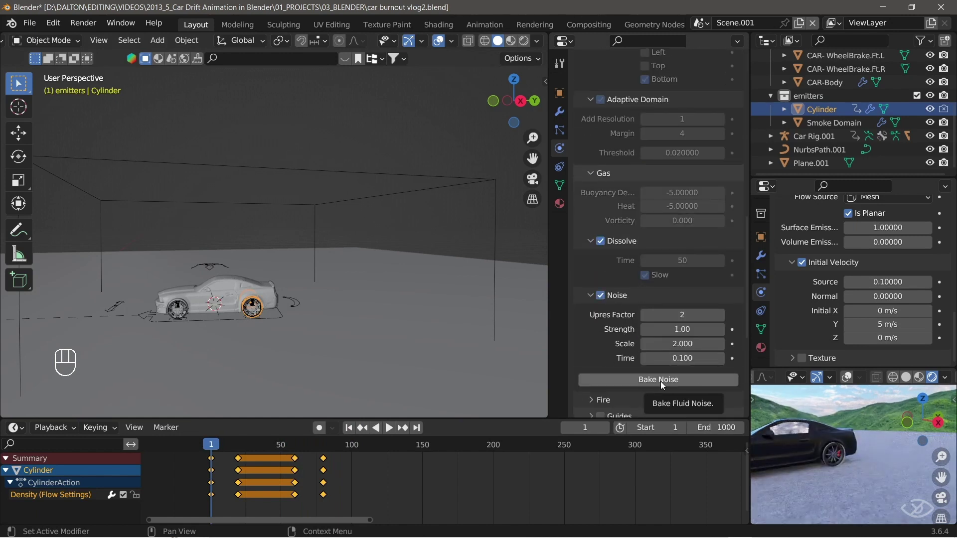
left_click(666, 387)
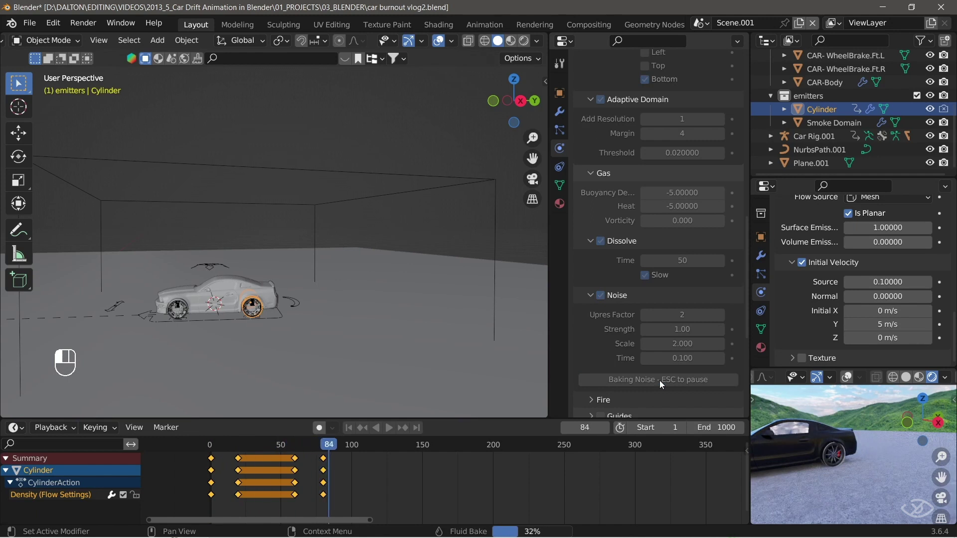
key("space")
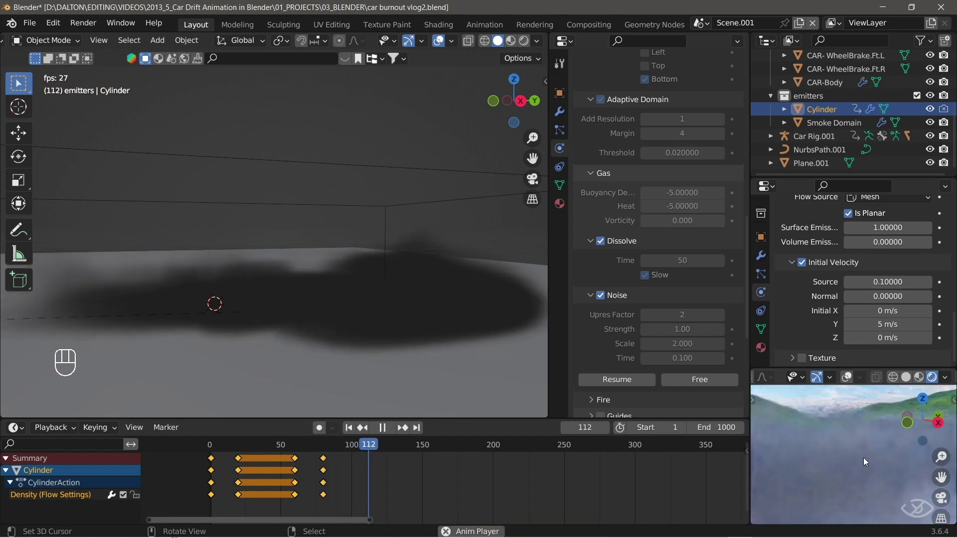
key("space")
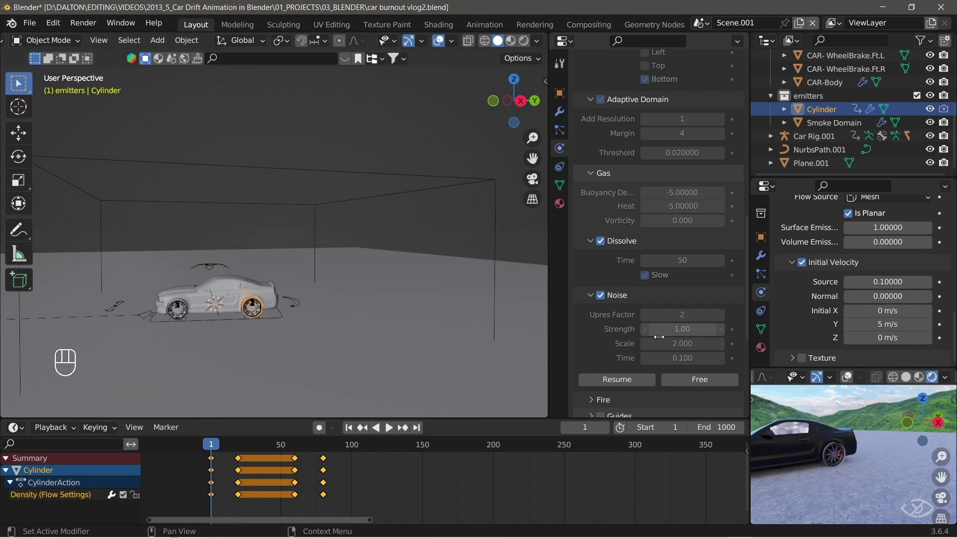
Set Surface Emission 0.5 and Dissolve Time 30, re-bake the smoke data, and play it back to frame 113.
left_click(692, 381)
left_click_drag(353, 432, 407, 476)
key("space")
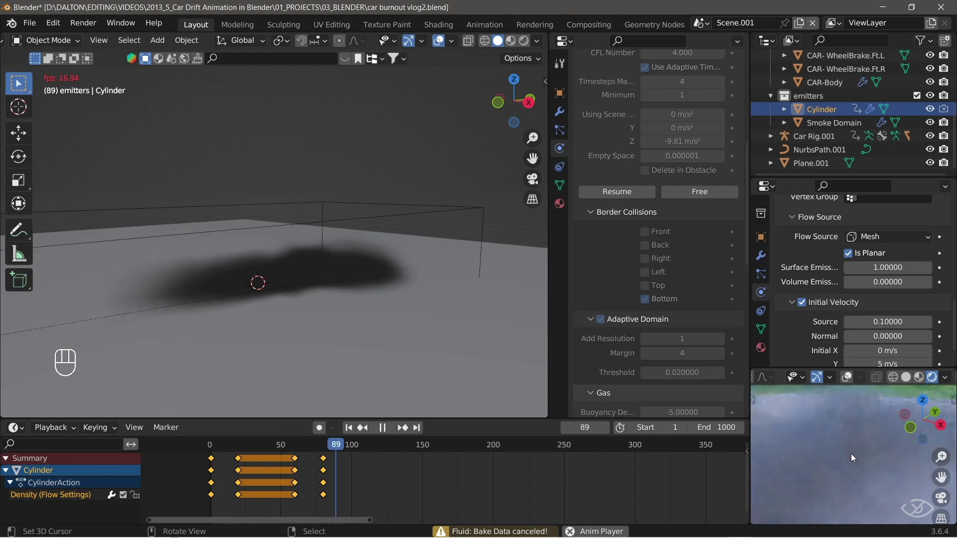
key("space")
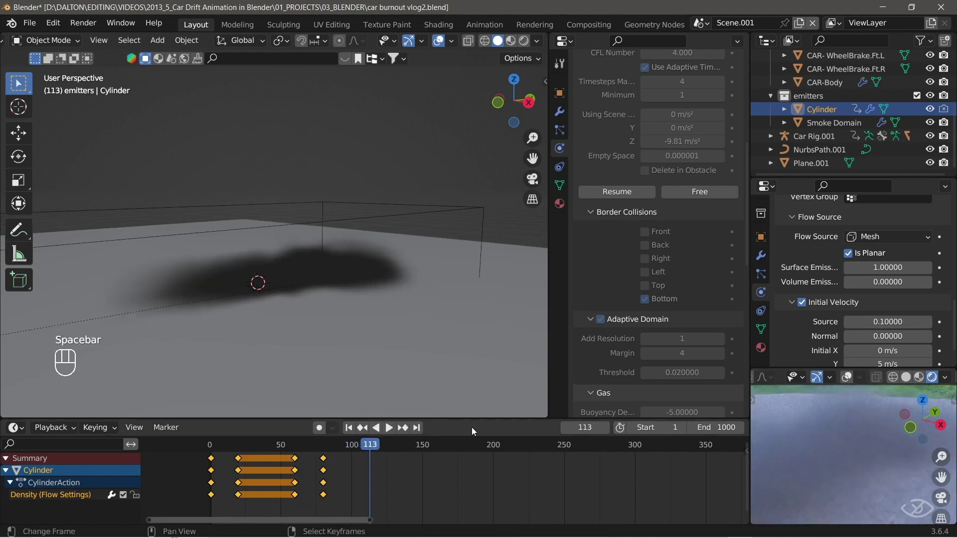
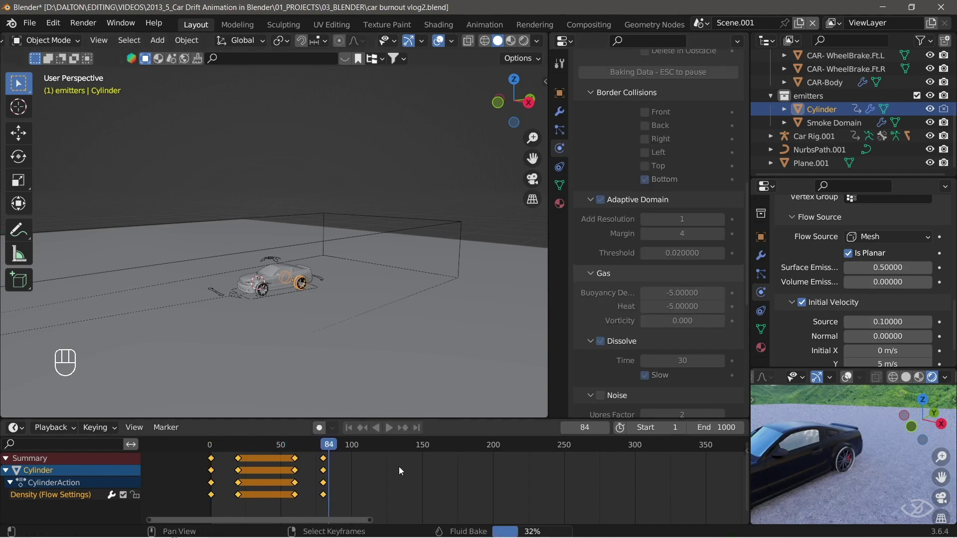
Preview the baked smoke, then re-enable Noise on the smoke domain for another noise bake.
key("space")
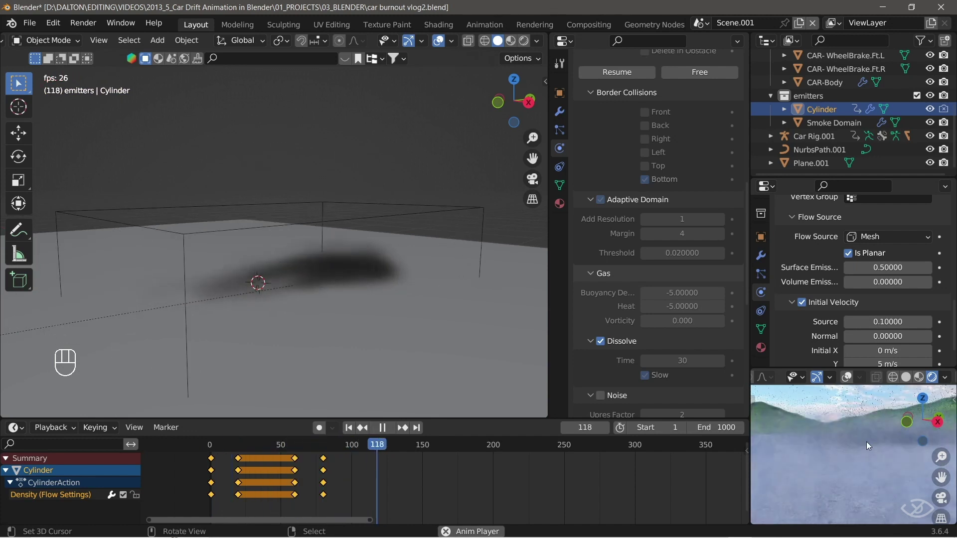
key("space")
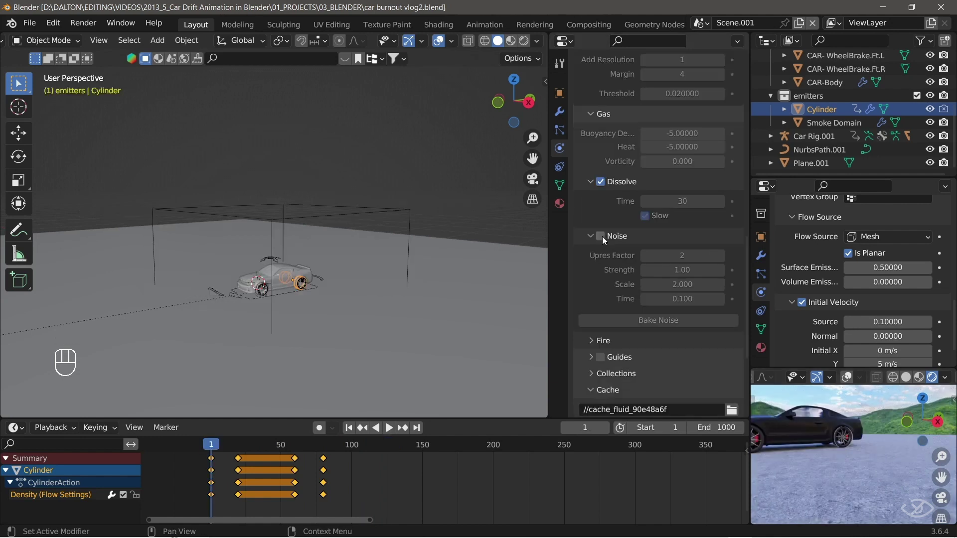
left_click_drag(606, 240, 411, 465)
left_click(350, 438)
Lower the Turbulence field strength from 3.0 to 2.0 while previewing the baked smoke.
key("space")
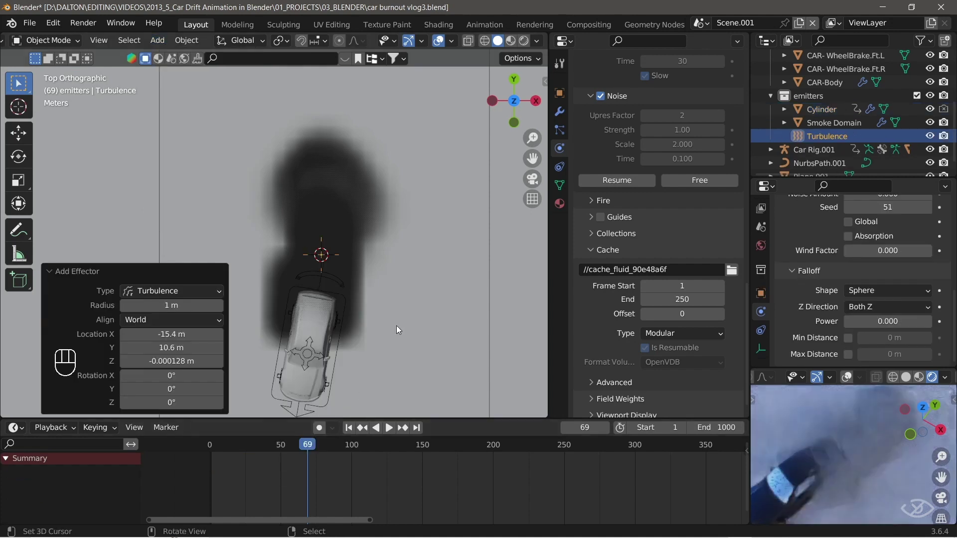
middle_click(409, 248)
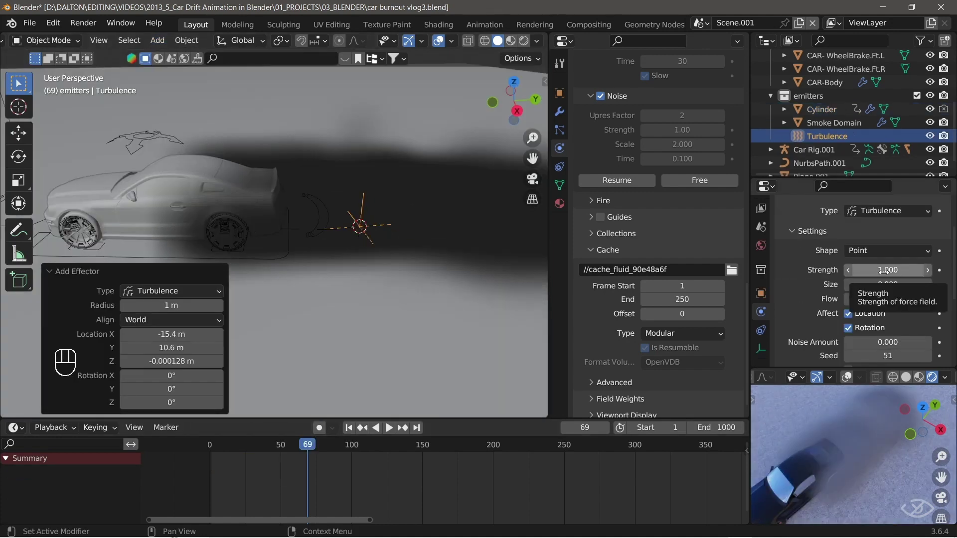
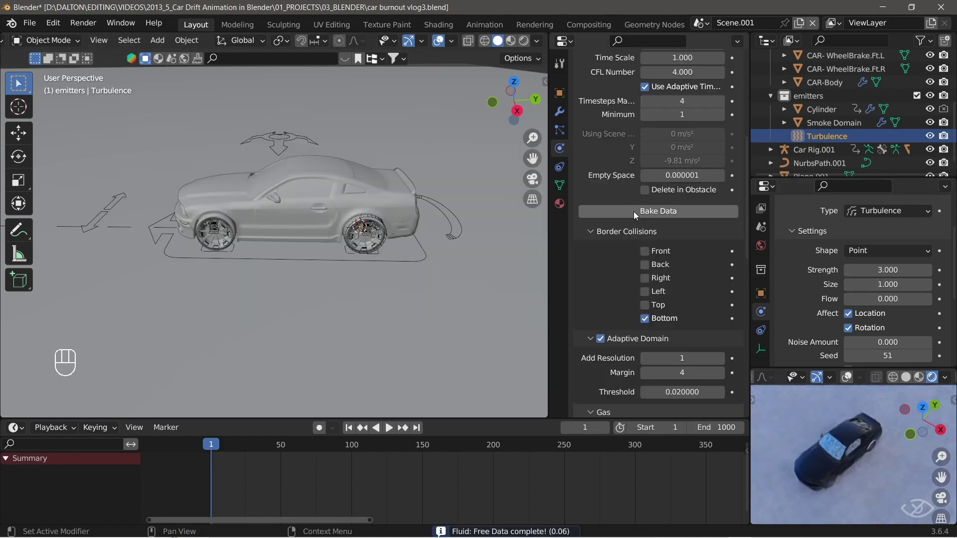
left_click_drag(638, 216, 440, 257)
key("space")
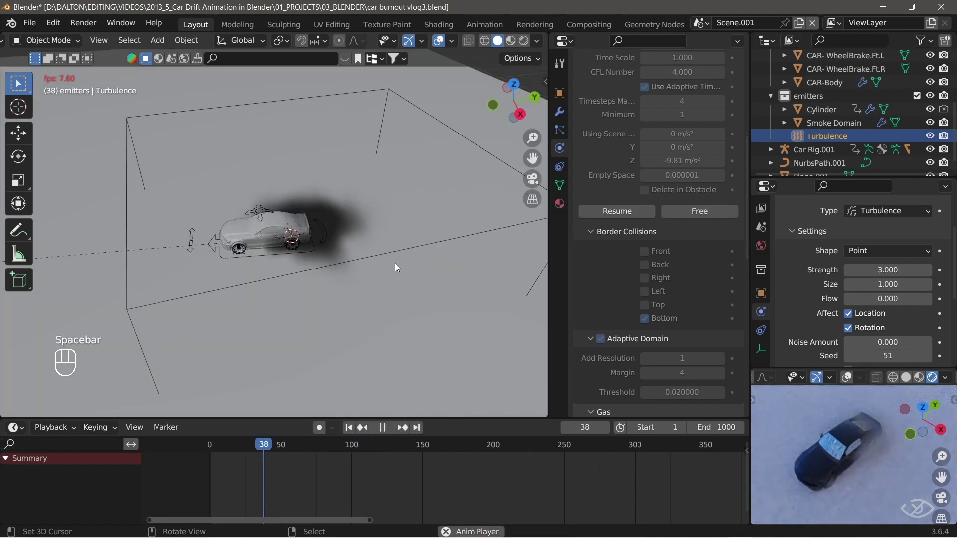
key("space")
left_click_drag(853, 468, 828, 470)
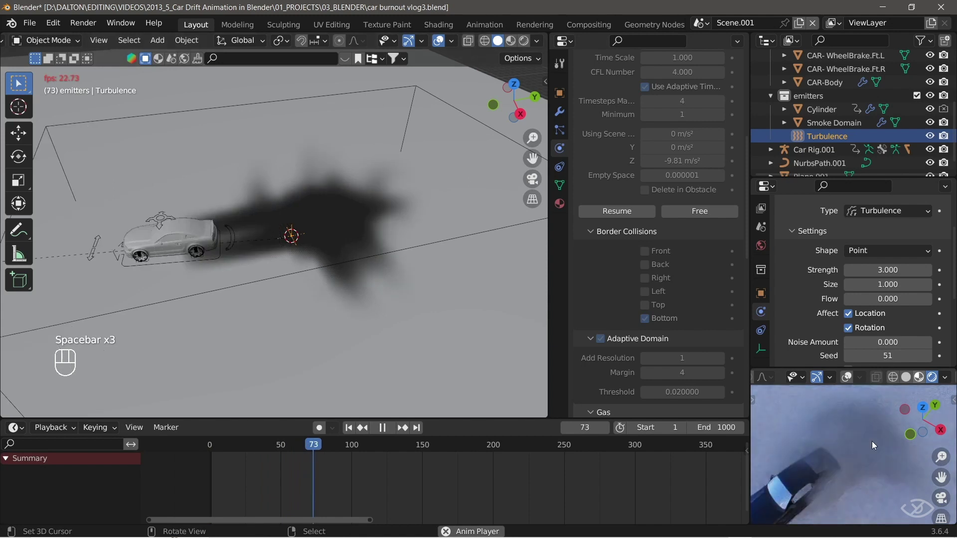
key("space")
Free the old smoke cache, rebake with the weaker turbulence and preview the swirling plume.
left_click(687, 221)
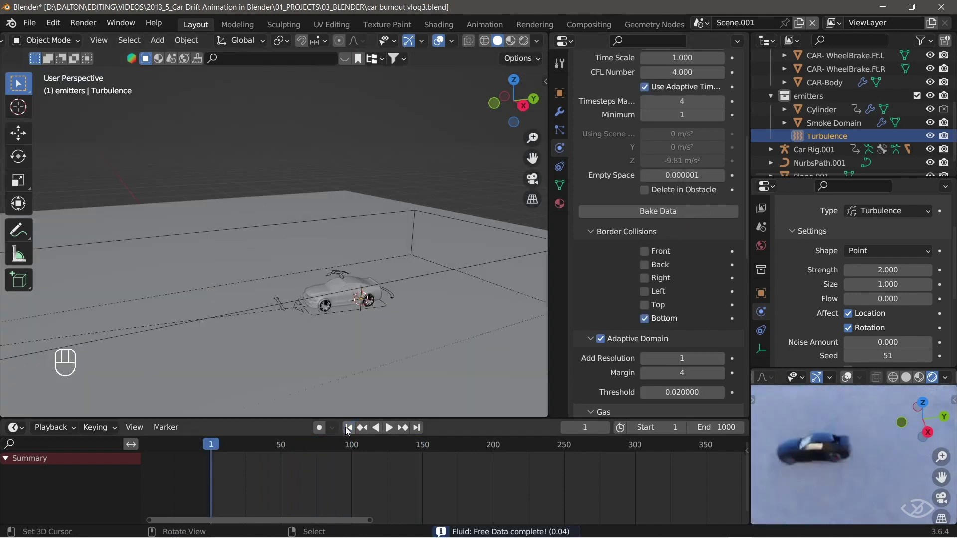
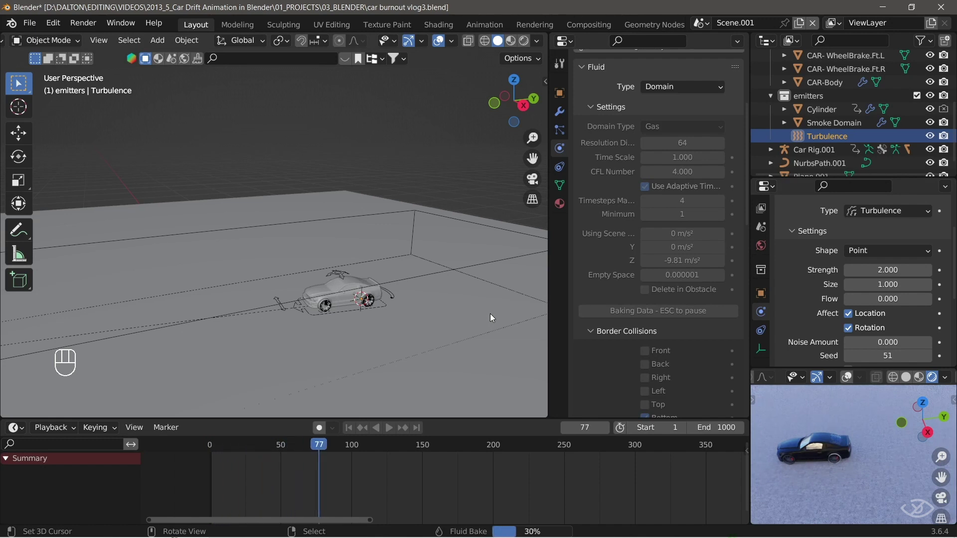
left_click_drag(820, 414, 888, 488)
key("space")
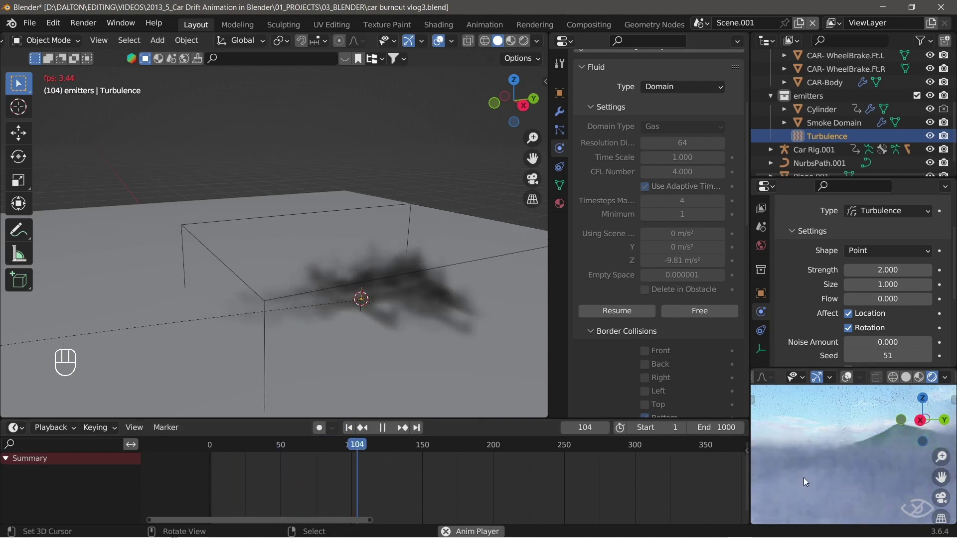
key("space")
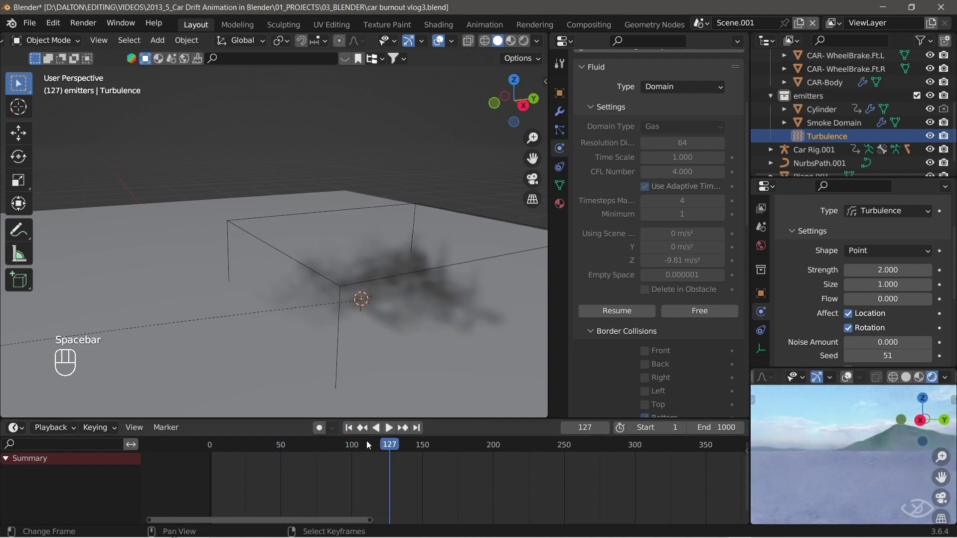
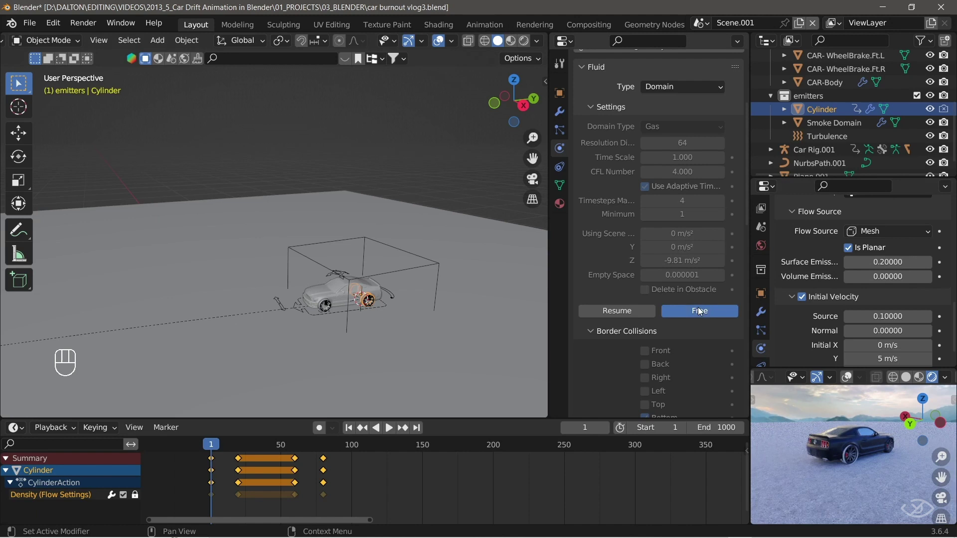
Rebake the smoke from frame 1 and preview the dark trail behind the car.
left_click(615, 313)
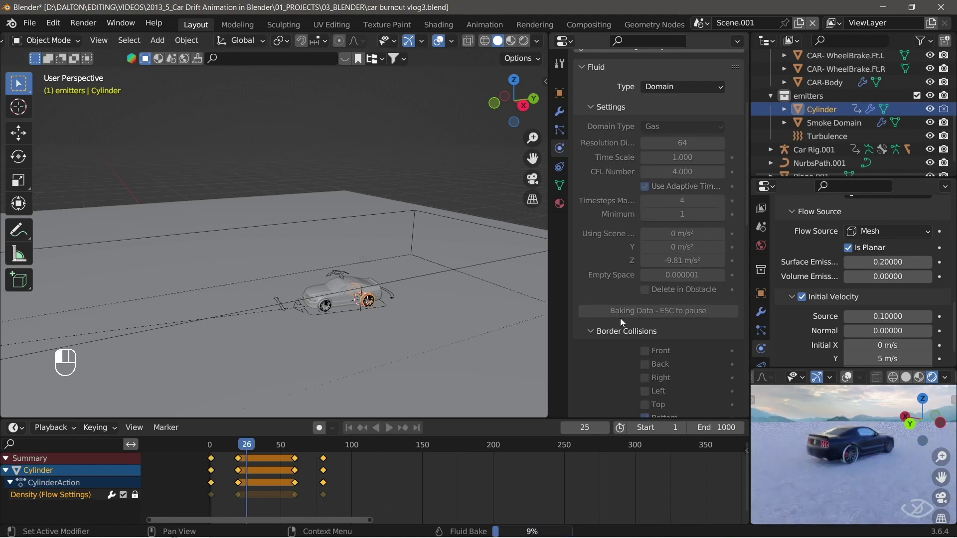
key("space")
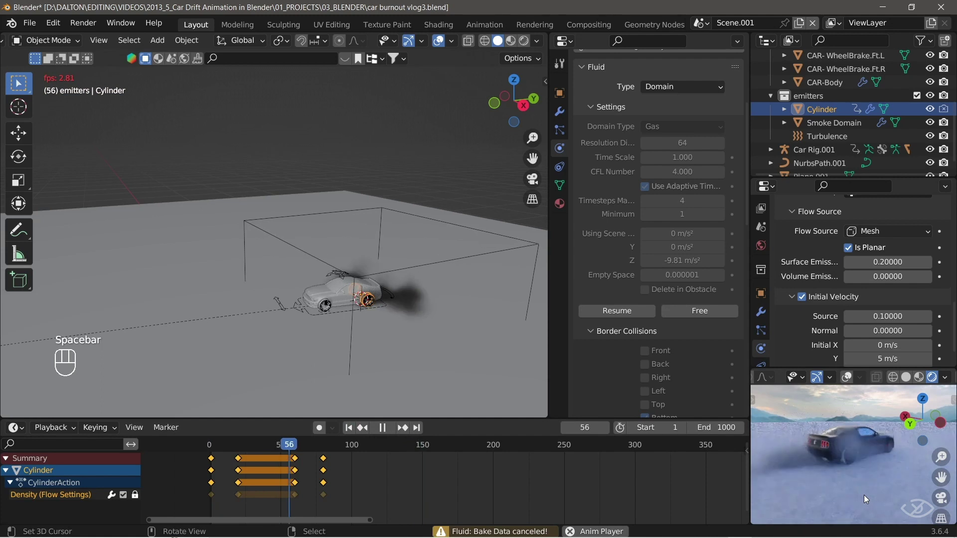
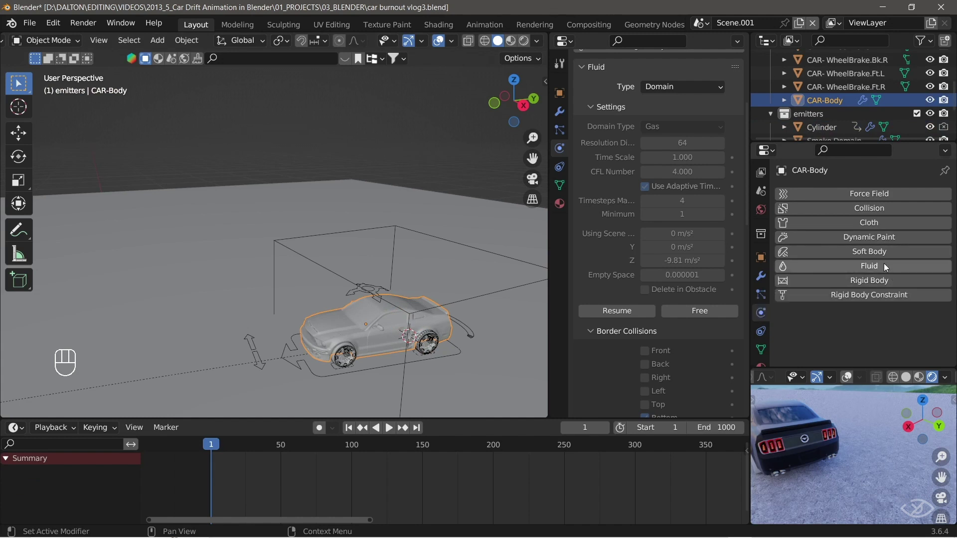
Make CAR-Body a Fluid Effector (Collision), rebake and preview the smoke around the car.
left_click_drag(891, 346, 877, 390)
left_click(691, 312)
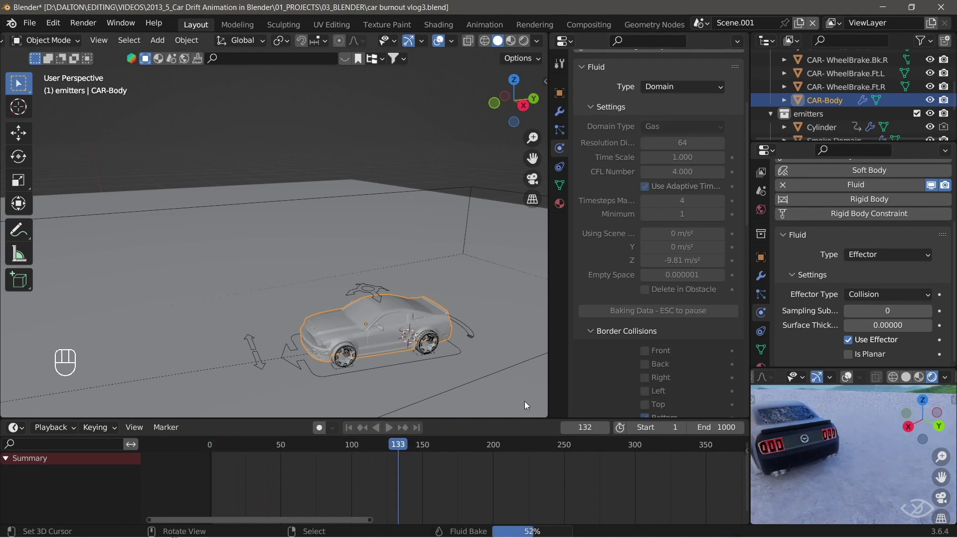
middle_click(543, 482)
key("space")
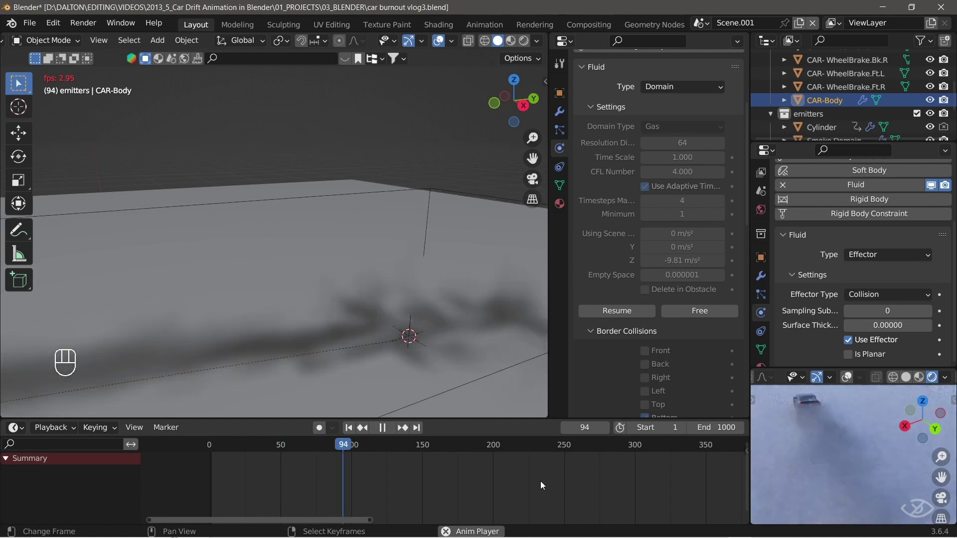
key("space")
left_click_drag(356, 434, 531, 480)
Save, hide the Cylinder emitter, free the cache and rebake at resolution 128 with noise, then preview.
key("ctrl+s")
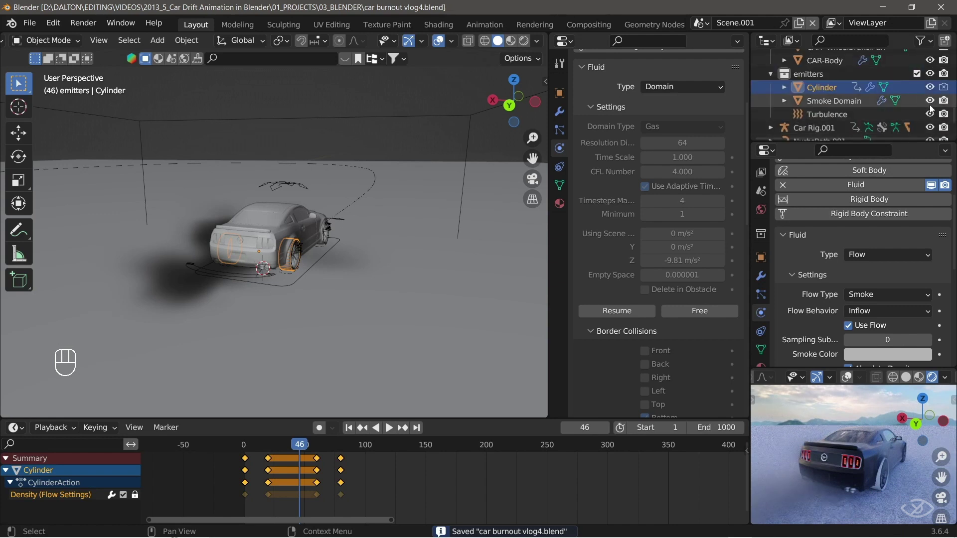
left_click(932, 90)
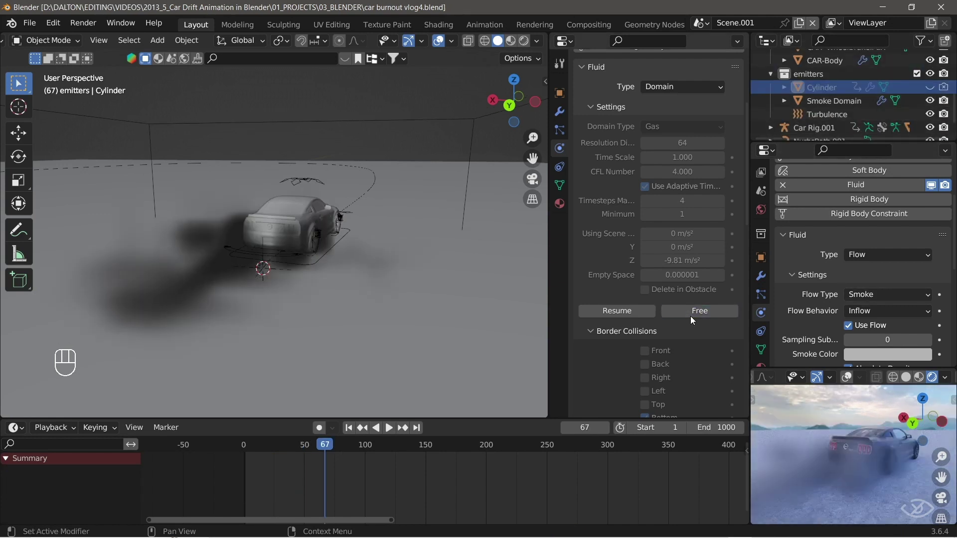
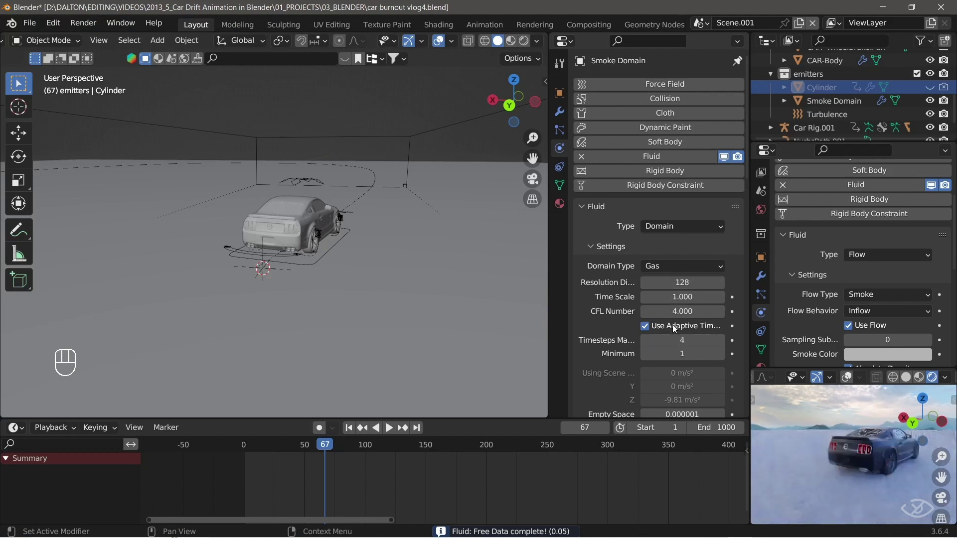
left_click(682, 334)
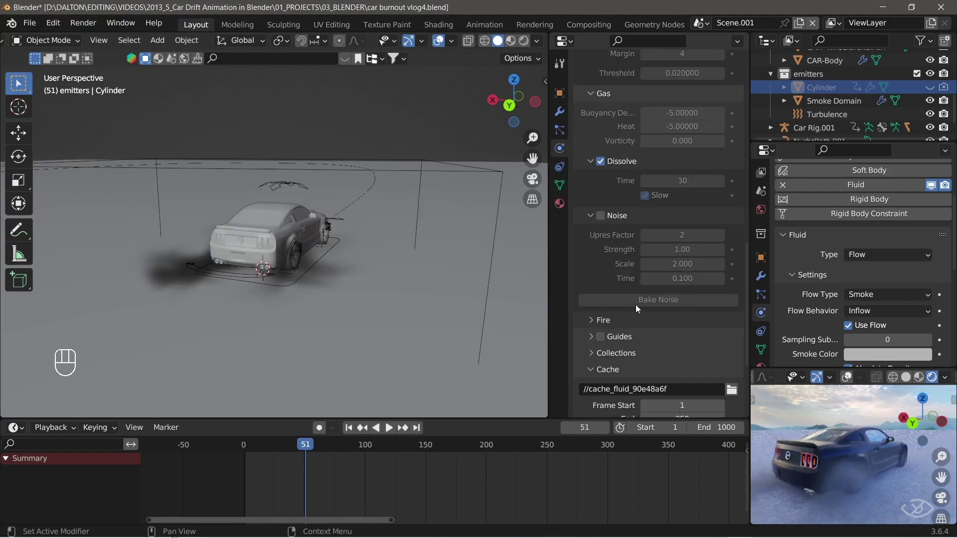
left_click_drag(657, 308, 373, 430)
left_click_drag(352, 429, 510, 494)
key("space")
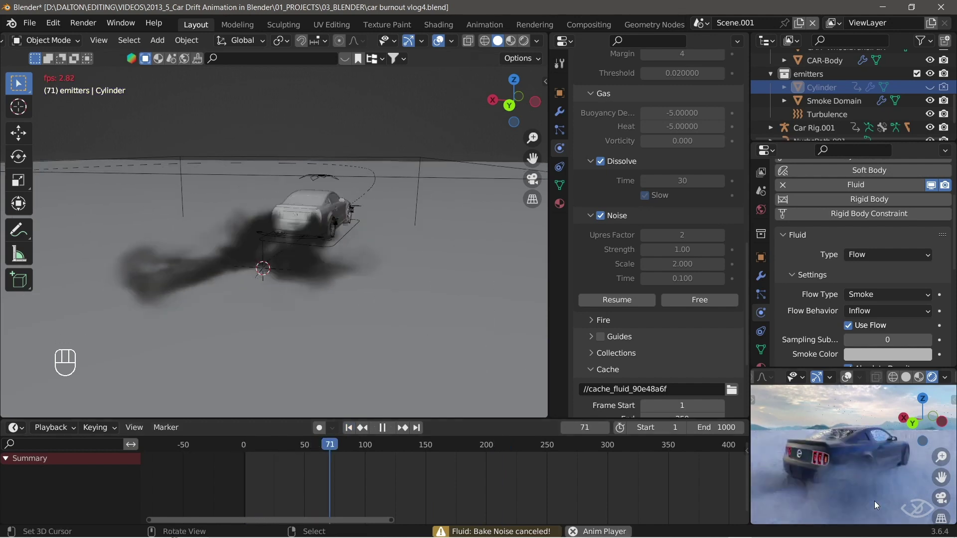
key("space")
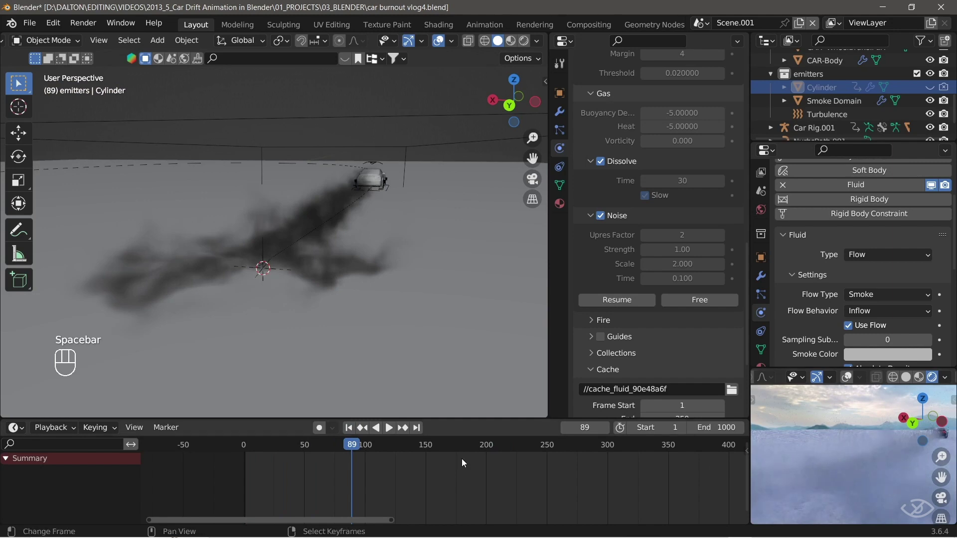
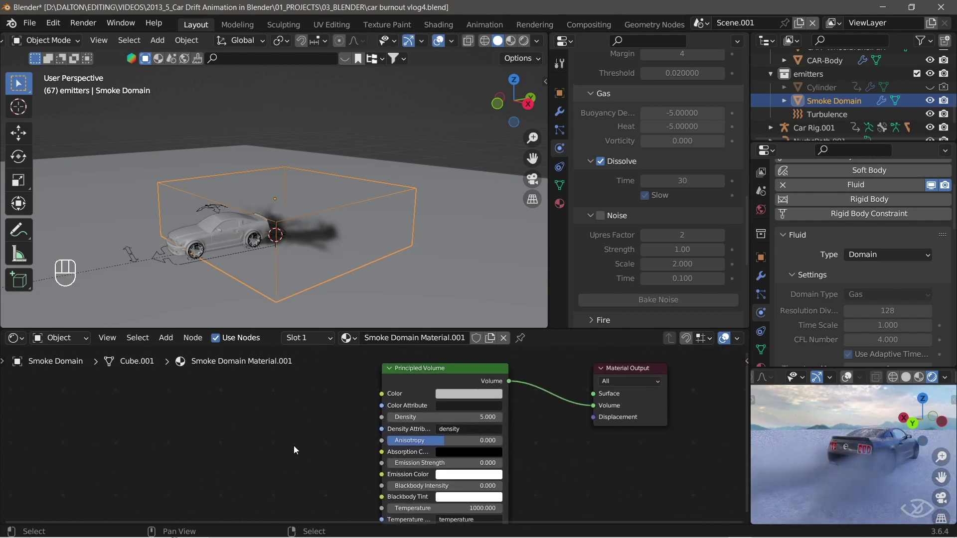
Add a ColorRamp node feeding the Principled Volume colour and set Density to 7.0.
key("shift+a")
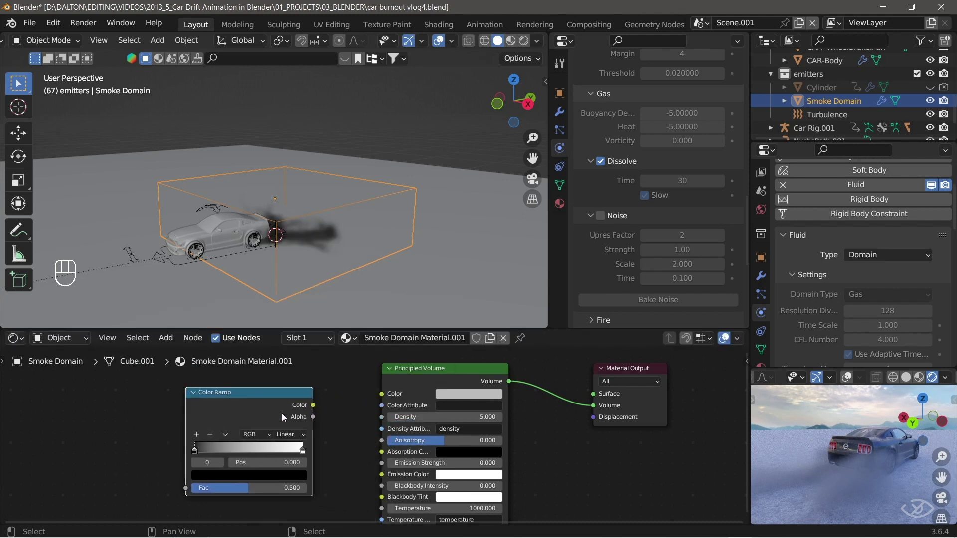
left_click_drag(318, 413, 389, 402)
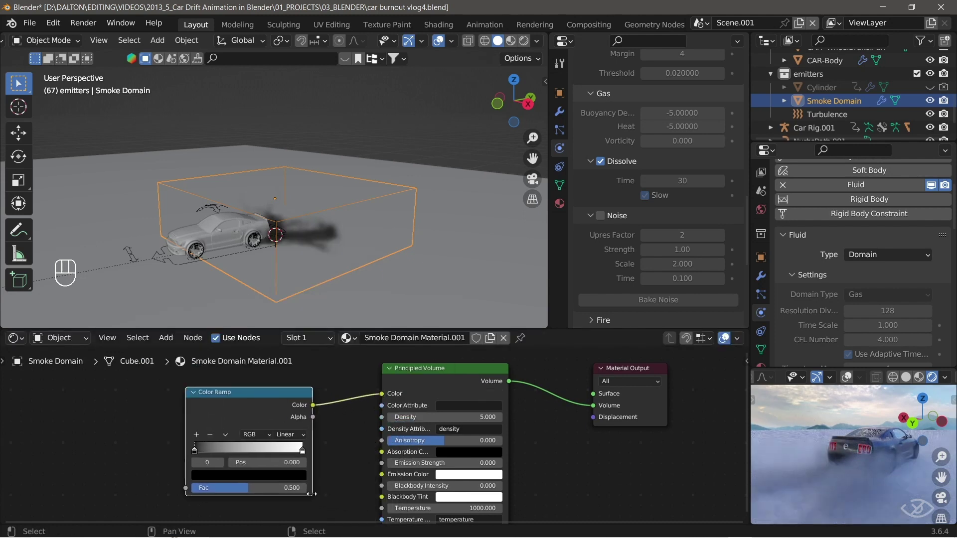
left_click(324, 463)
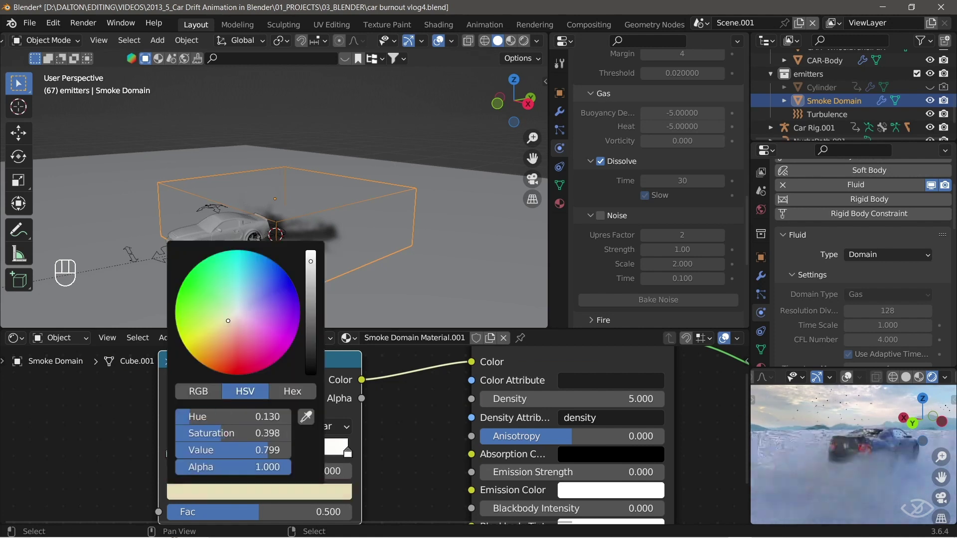
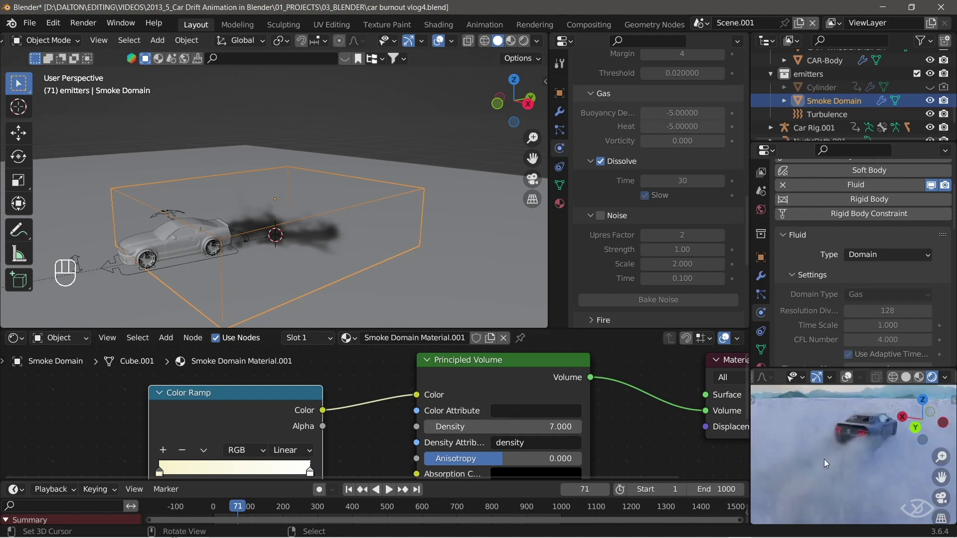
left_click(853, 463)
left_click(870, 469)
left_click_drag(853, 465, 864, 468)
left_click(840, 480)
left_click(878, 477)
left_click_drag(855, 481, 837, 487)
left_click_drag(830, 479, 822, 462)
key("ctrl+s")
left_click(351, 497)
key("space")
left_click(351, 498)
key("space")
left_click_drag(242, 510, 552, 461)
middle_click(847, 441)
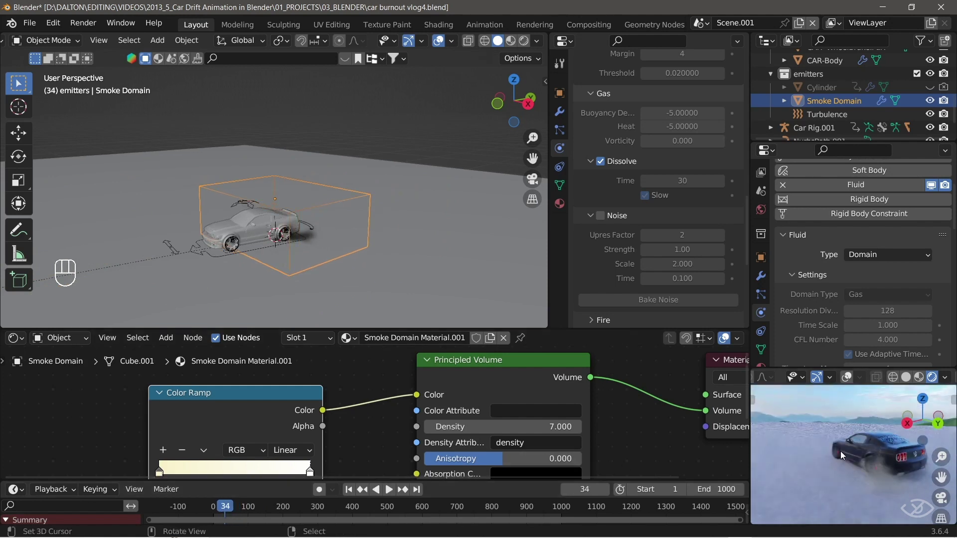
key("space")
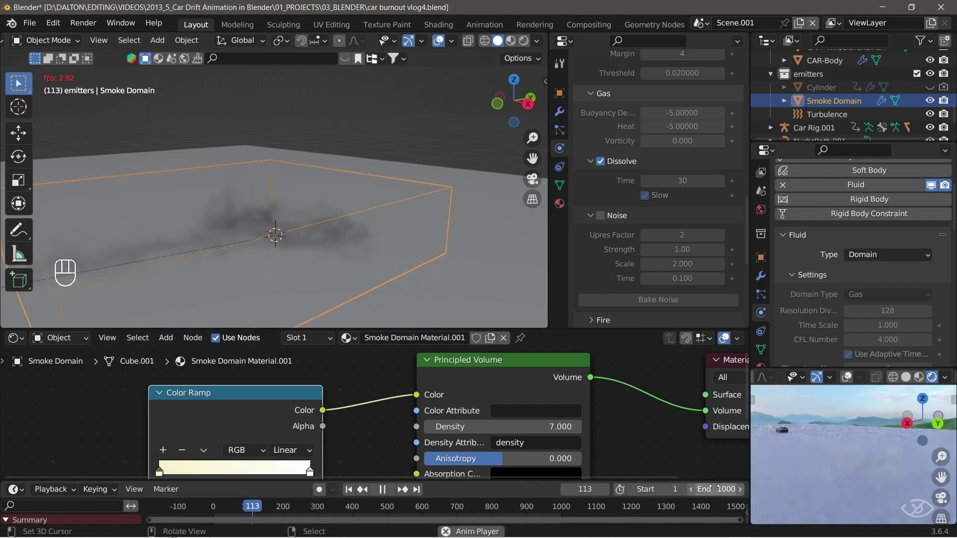
key("space")
key("ctrl+s")
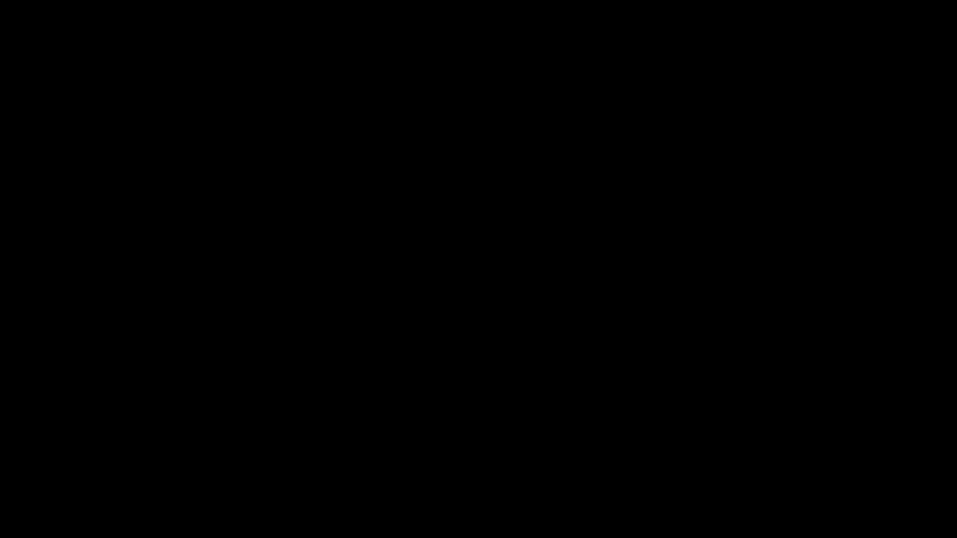